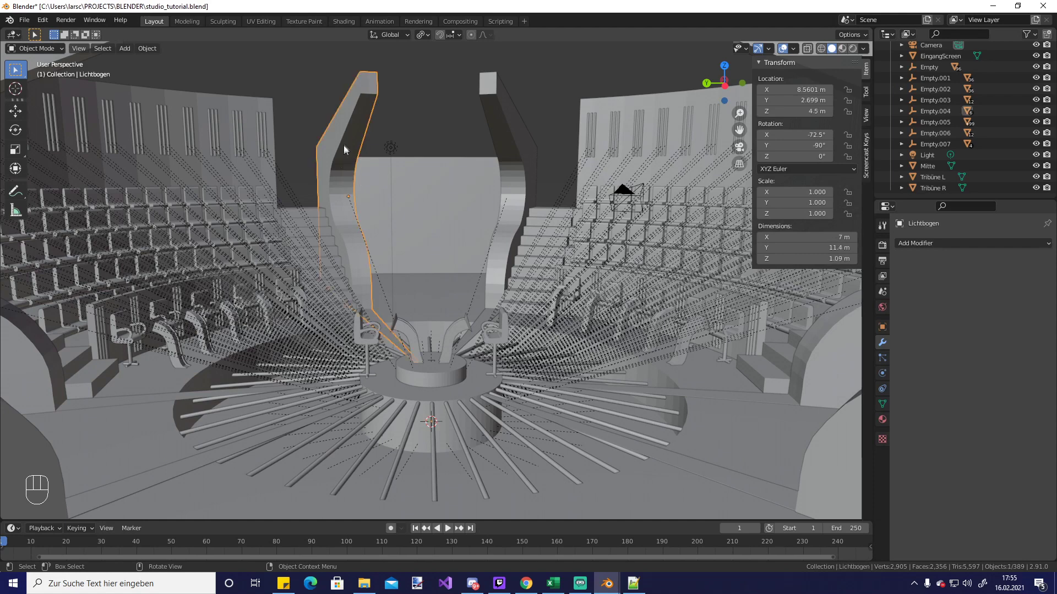
Enter edit mode on the Lichtbogen arch, select all its geometry and widen the properties area
key(Tab)
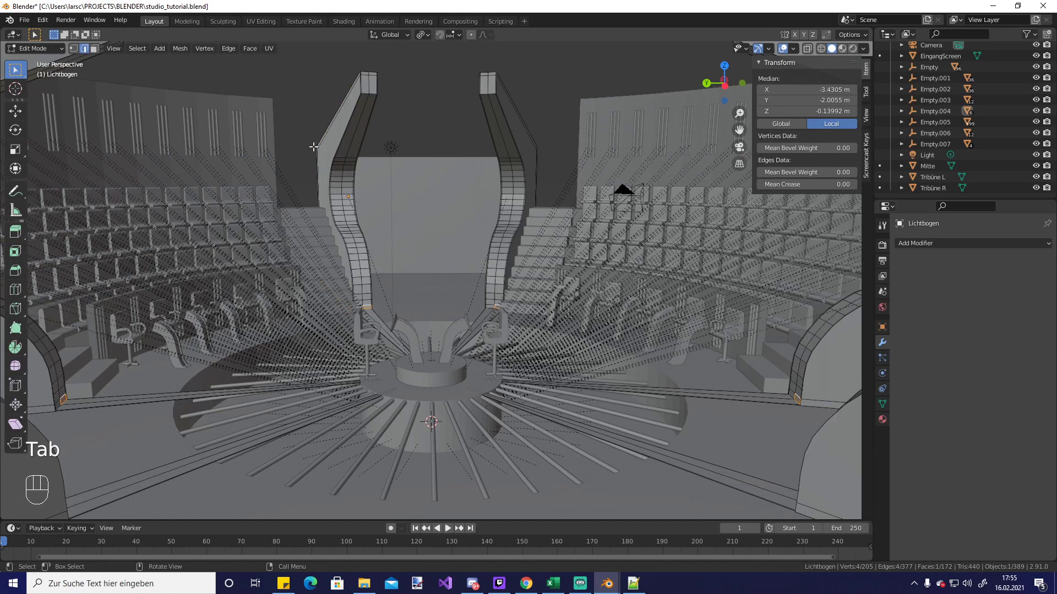
key(a)
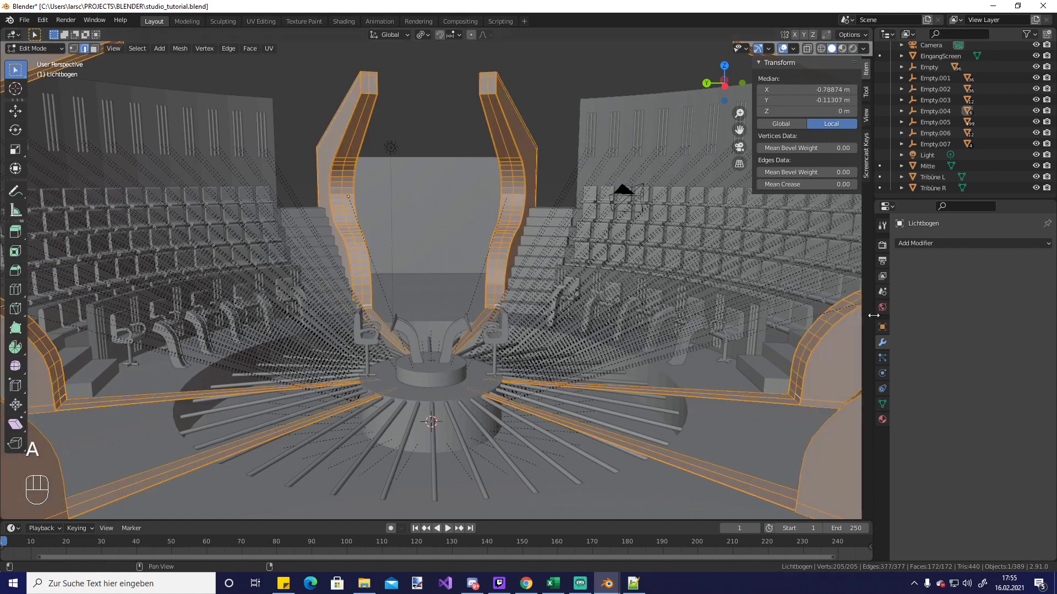
drag(887, 426, 329, 261)
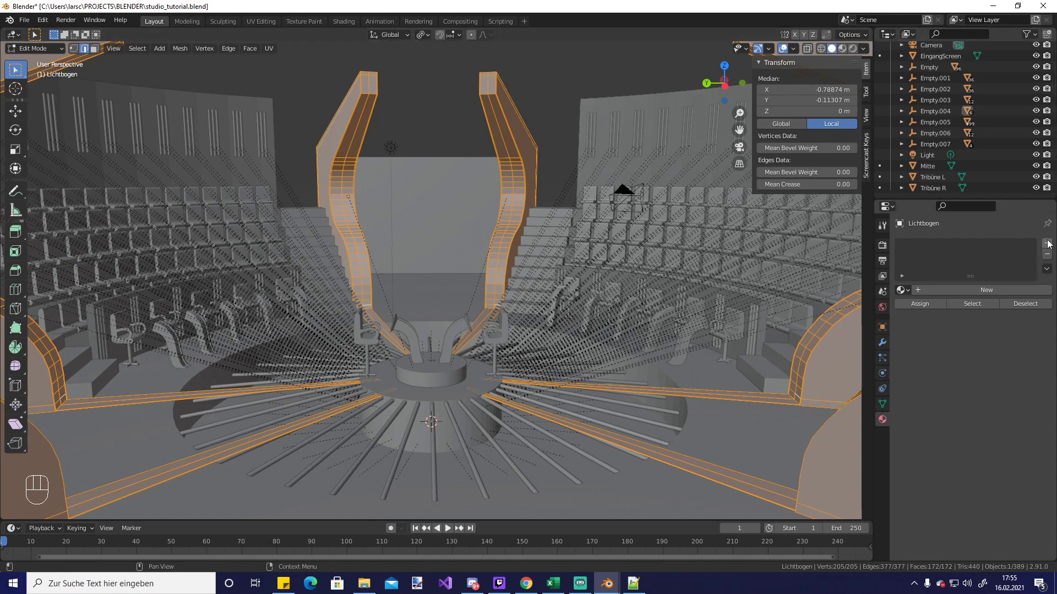
Add material slots to the arch for the Lichtbogen Black material and move in on the arch tops
click(1051, 244)
click(1050, 244)
drag(1050, 247, 933, 256)
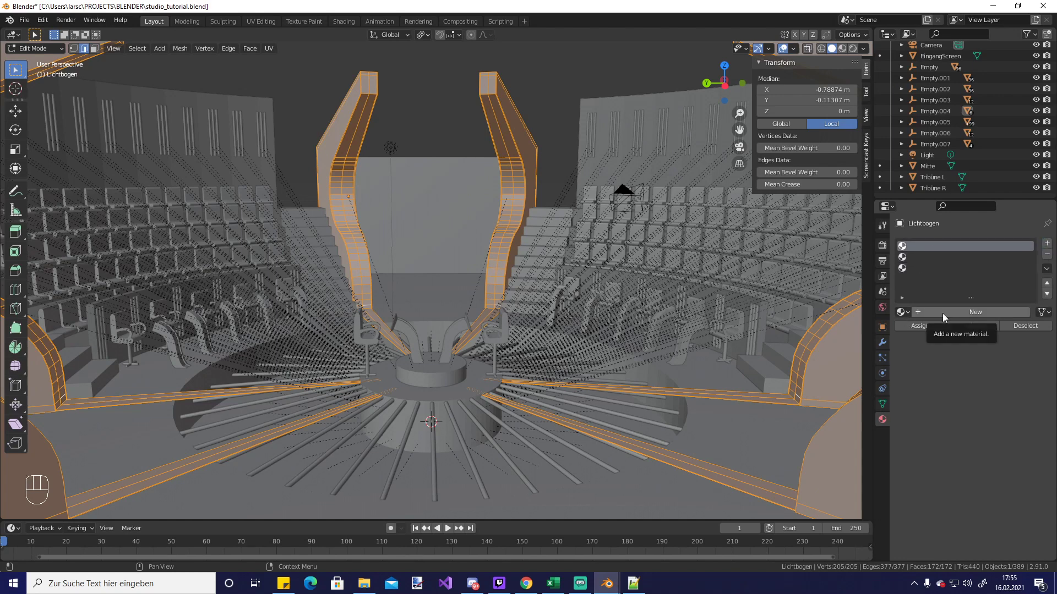
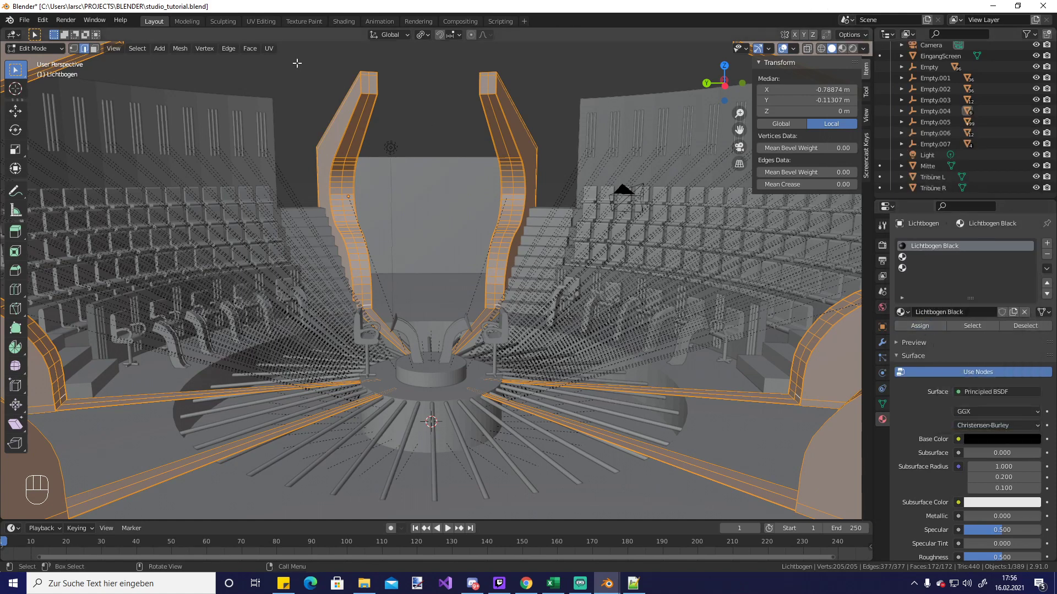
drag(362, 110, 374, 133)
drag(367, 147, 428, 224)
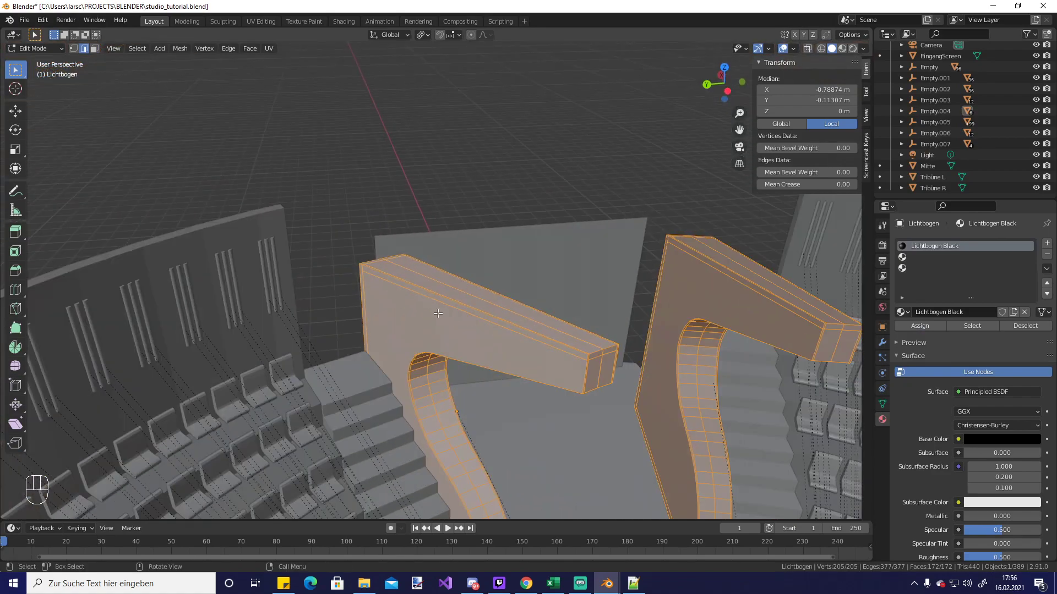
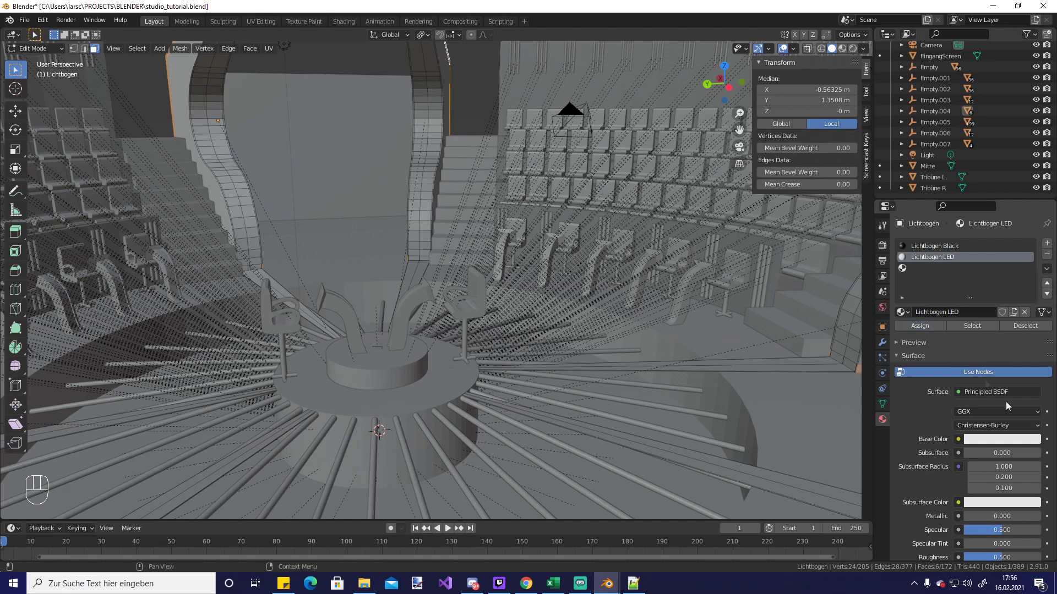
Keep the blue base colour on Lichtbogen LED and bring the arch's edge faces into close view
click(1026, 445)
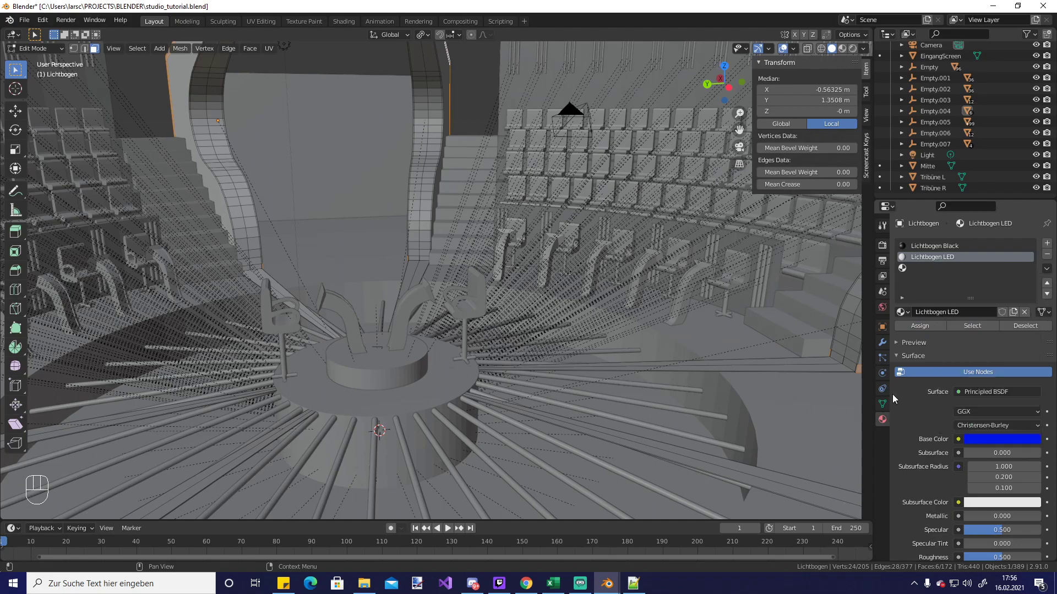
click(927, 329)
drag(310, 224, 377, 374)
drag(373, 373, 335, 359)
drag(340, 359, 420, 336)
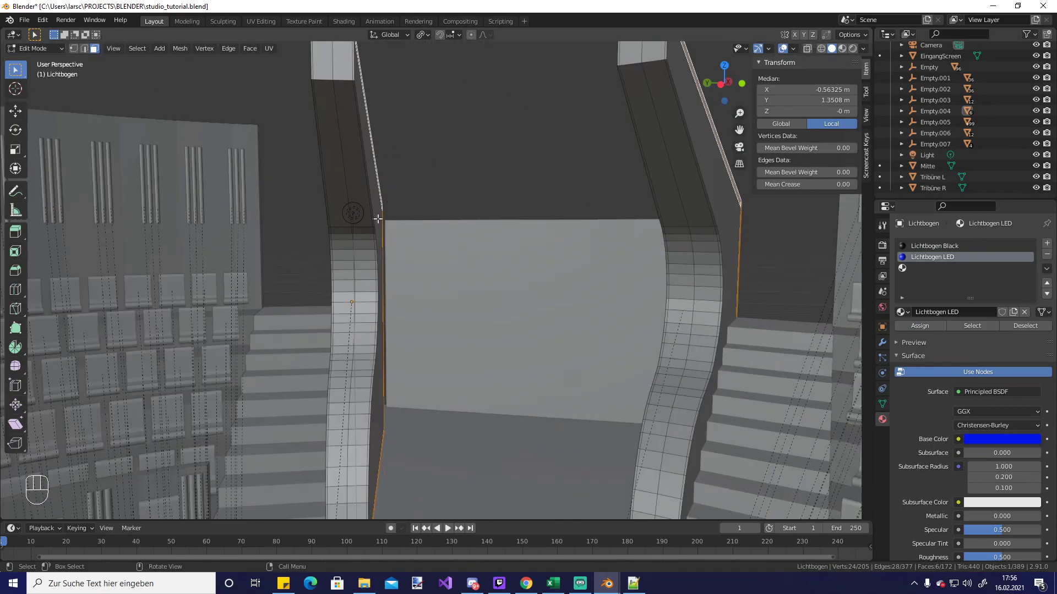
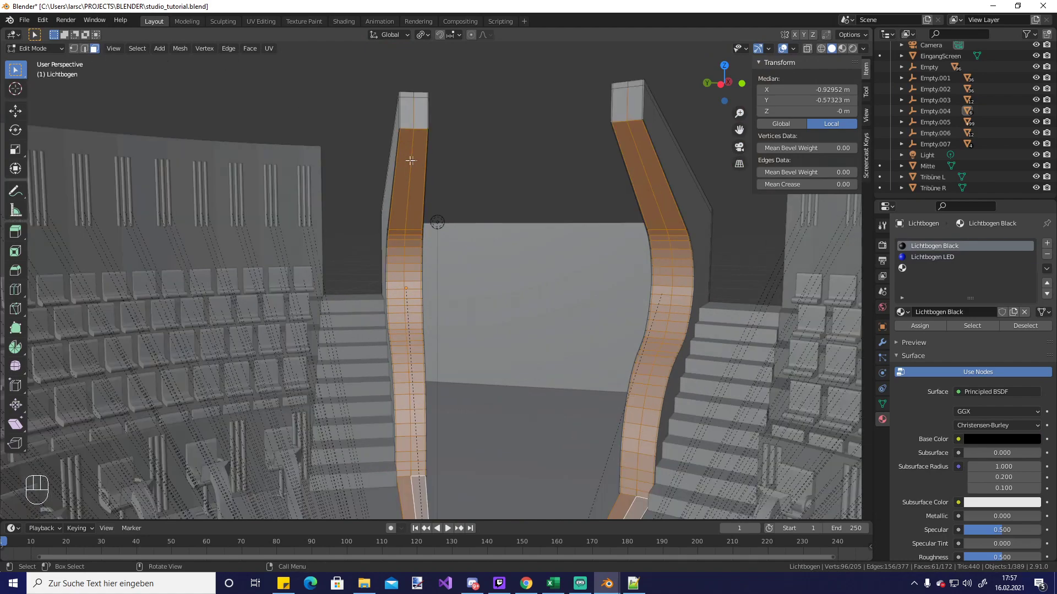
Delete the selected top cap faces of the arch via X > Faces, then face the arch front again
drag(393, 154, 396, 178)
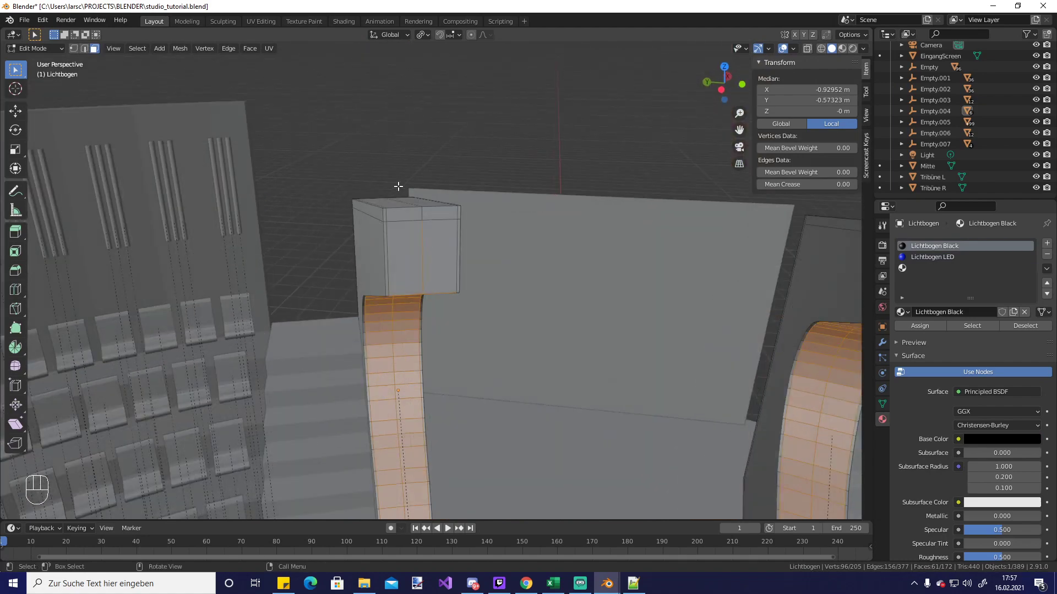
drag(400, 190, 399, 193)
drag(384, 229, 375, 257)
middle_click(363, 255)
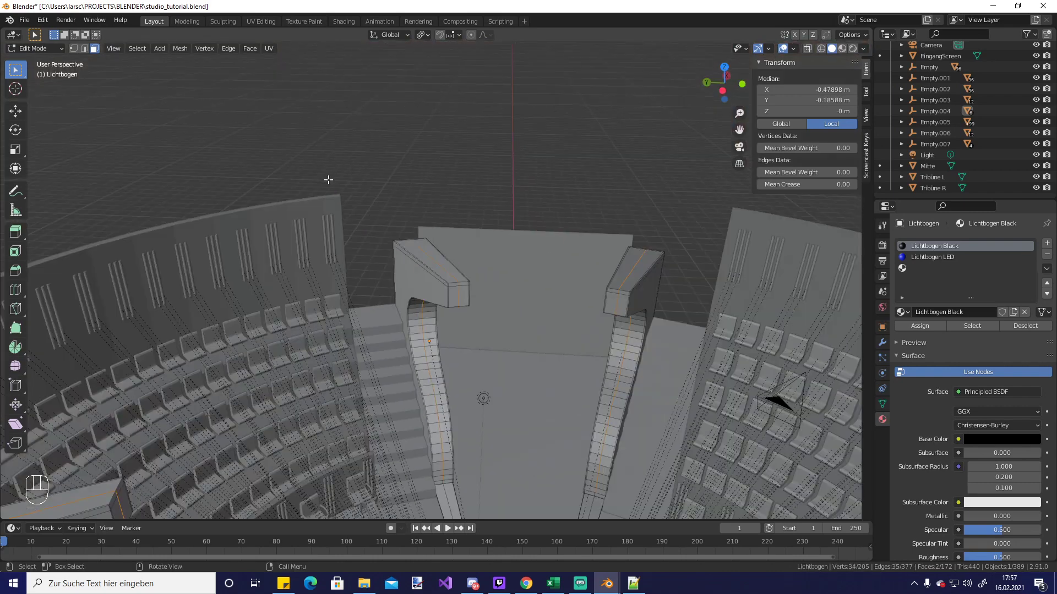
key(x)
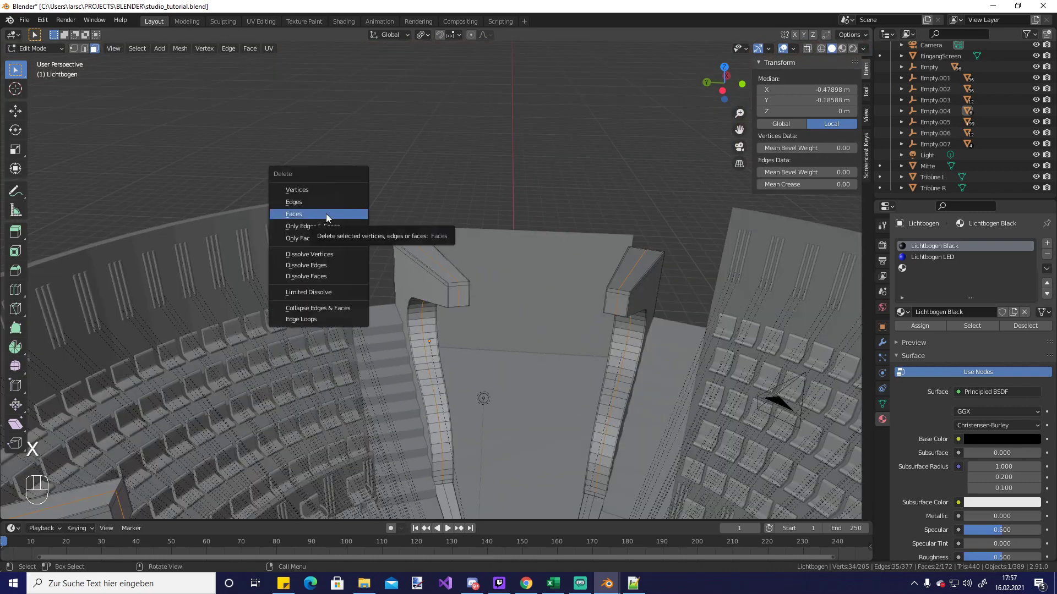
drag(432, 299, 419, 278)
click(419, 278)
drag(414, 260, 423, 250)
drag(405, 222, 420, 249)
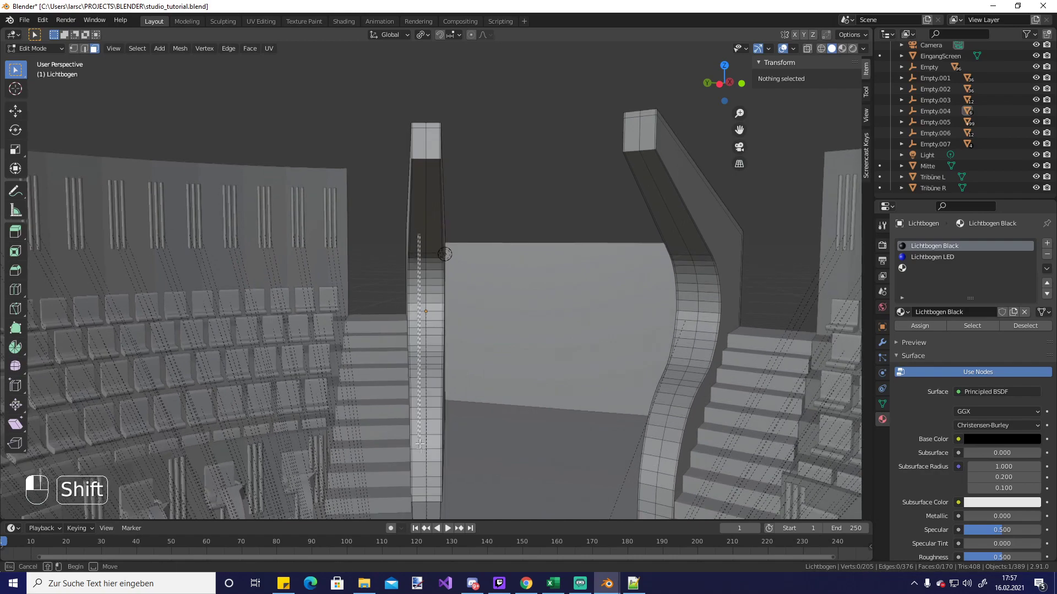
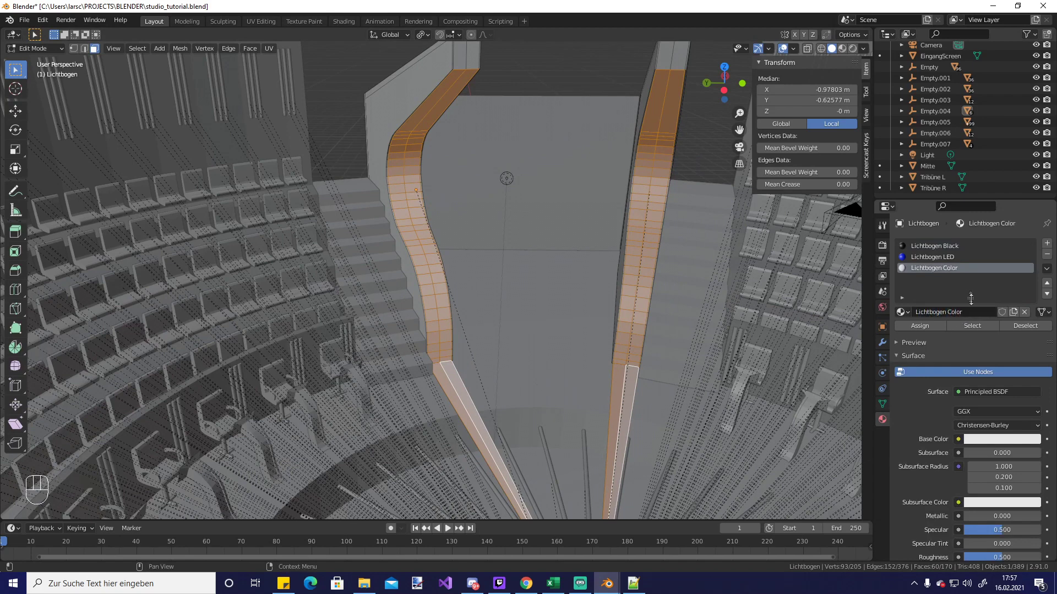
Keep the cyan base colour chosen for the Lichtbogen Color material
drag(934, 326, 1014, 442)
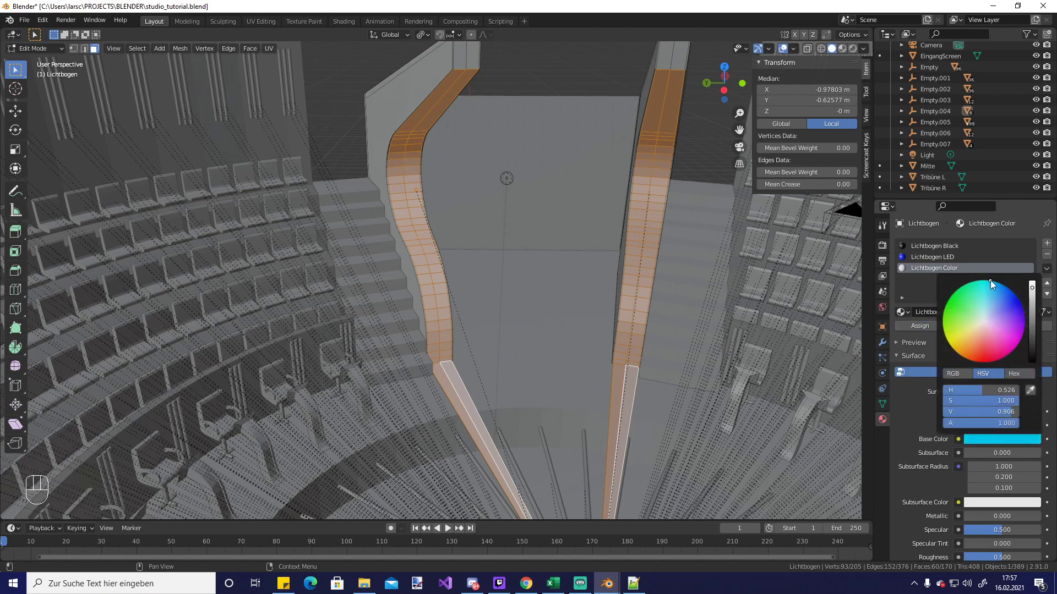
click(925, 328)
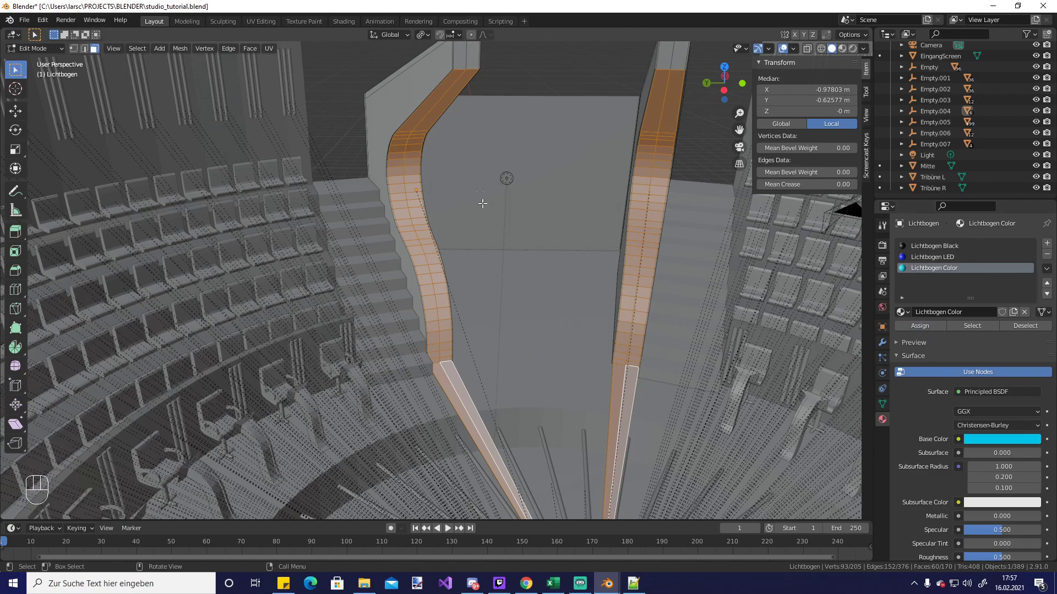
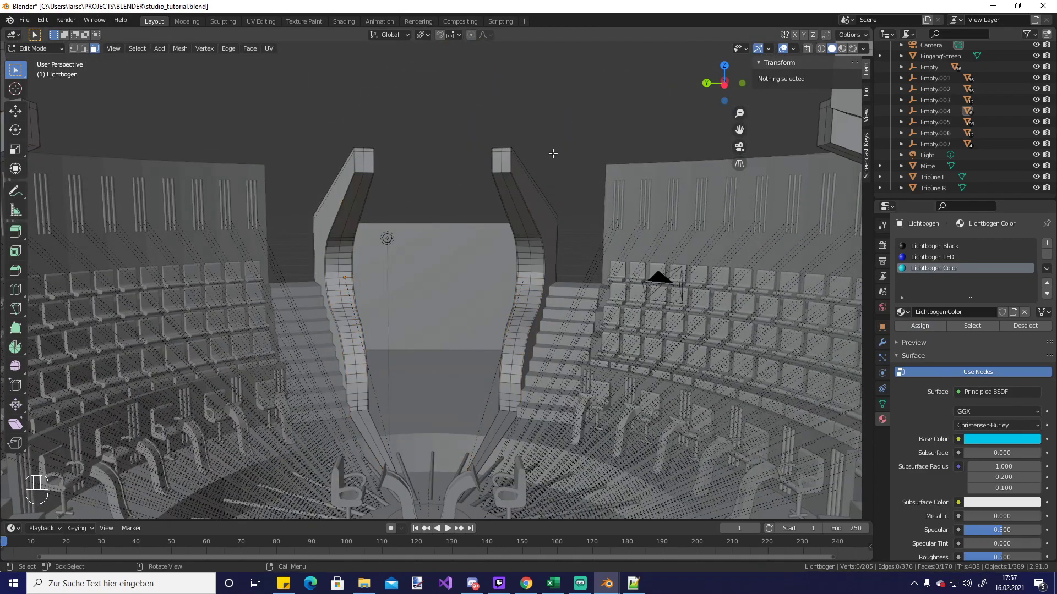
Return to object mode with material preview shading and orbit the coloured arch toward its left pillar
middle_click(855, 54)
key(Tab)
drag(421, 247, 422, 204)
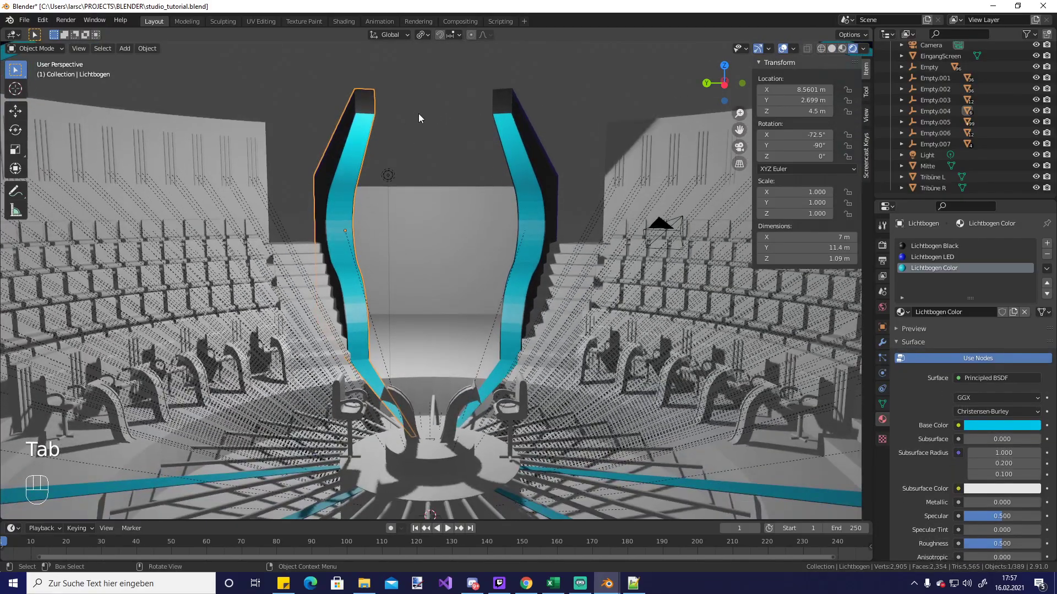
middle_click(423, 259)
drag(429, 257, 421, 298)
drag(420, 304, 463, 318)
drag(501, 331, 442, 325)
drag(446, 326, 487, 248)
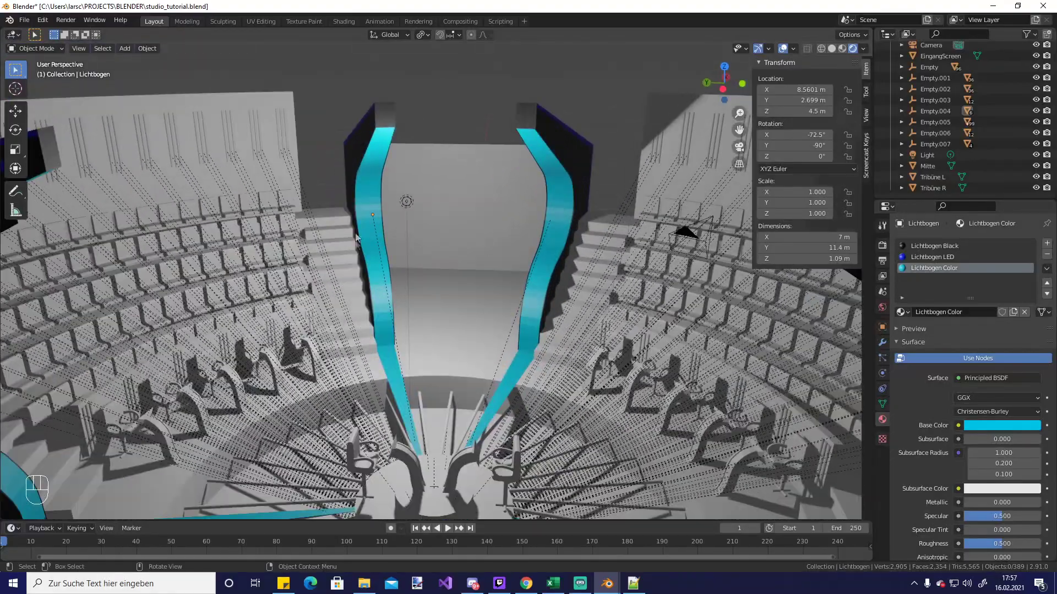
middle_click(355, 240)
middle_click(352, 237)
drag(460, 311, 433, 293)
drag(447, 282, 465, 255)
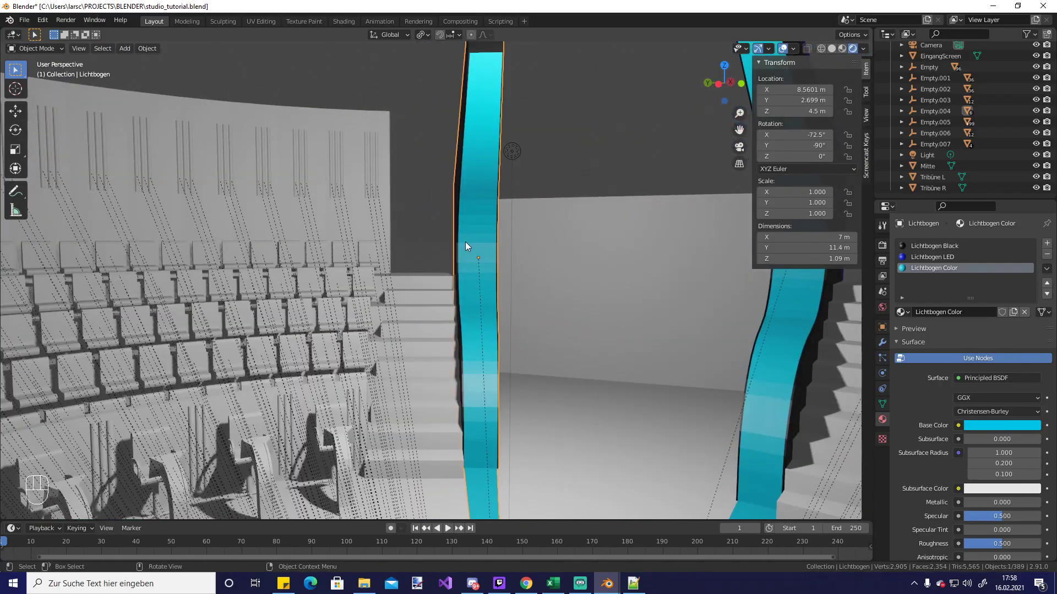
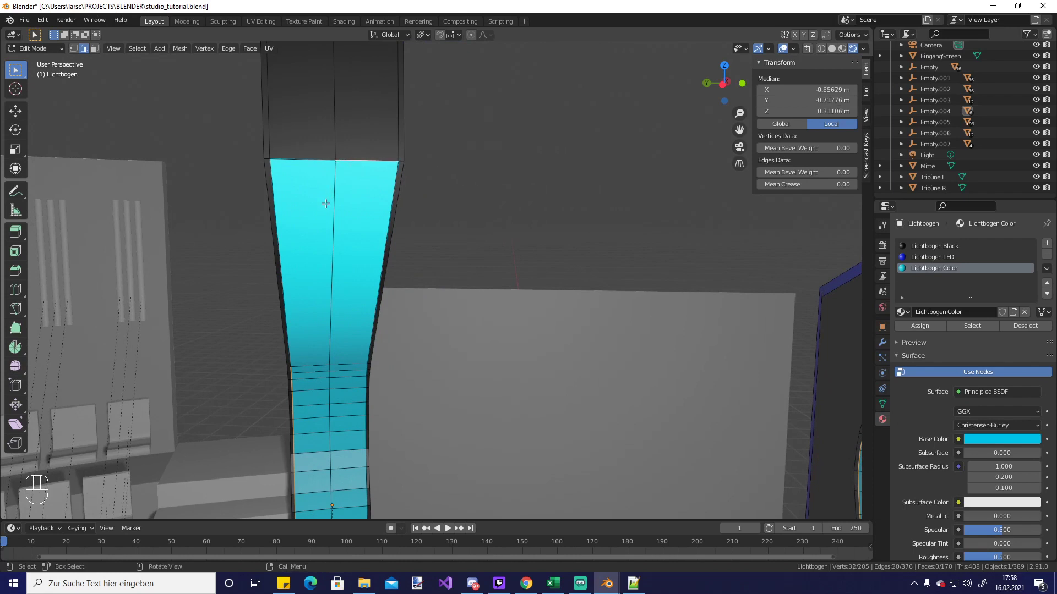
Undo the last several edits on the arch with repeated Ctrl+Z
key(ctrl+z)
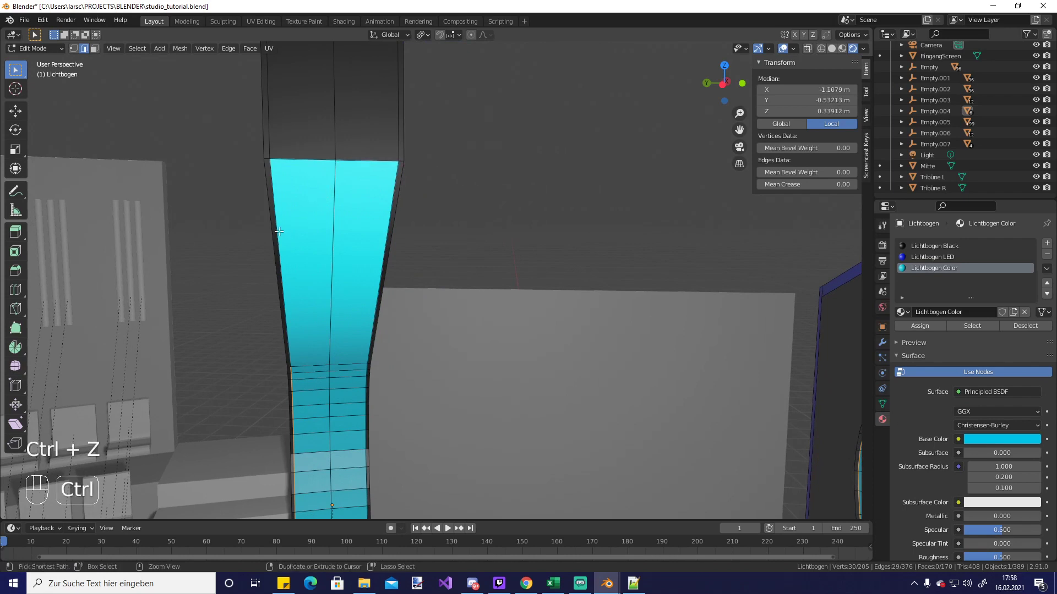
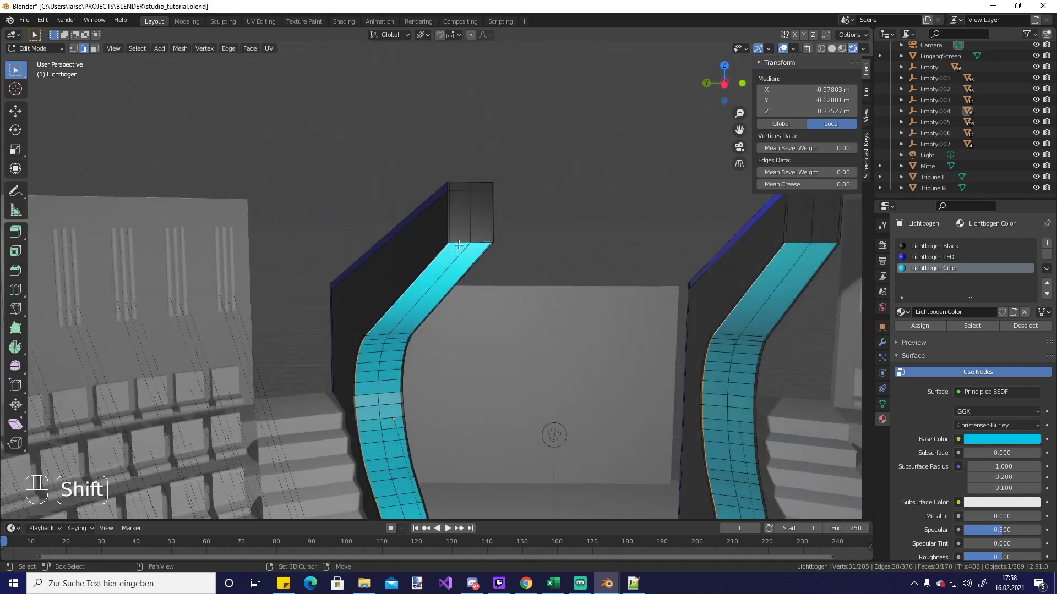
key(ctrl+z)
key(ctrl+z)
key(ctrl+z)
key(ctrl+z)
key(ctrl+z)
Orbit around the arch, toggling edit mode, and finish back in object mode
drag(343, 369, 331, 498)
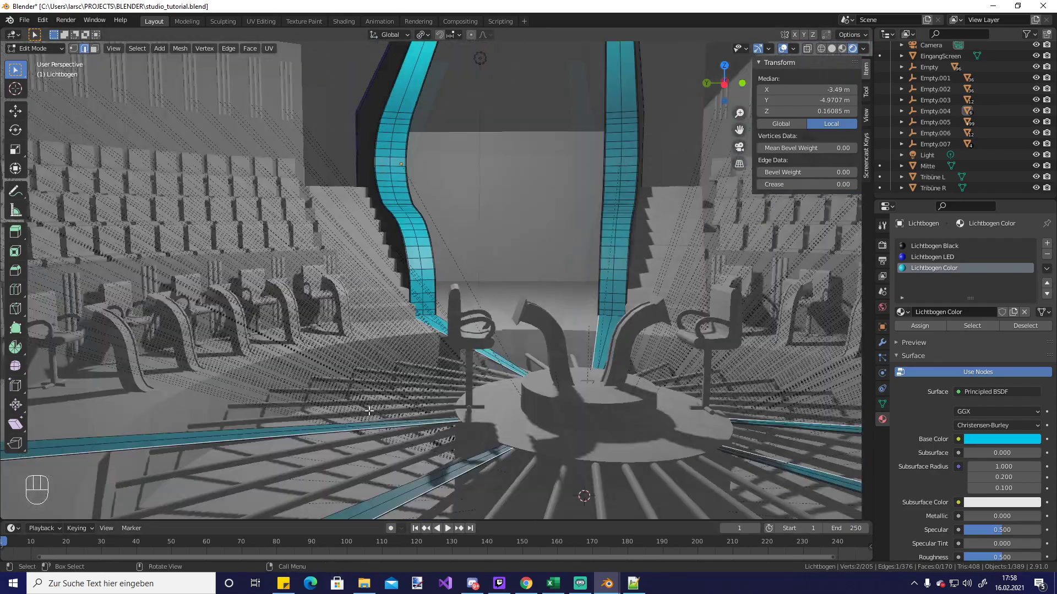
drag(407, 405, 388, 417)
key(Tab)
drag(405, 387, 435, 392)
key(Tab)
key(Tab)
middle_click(403, 178)
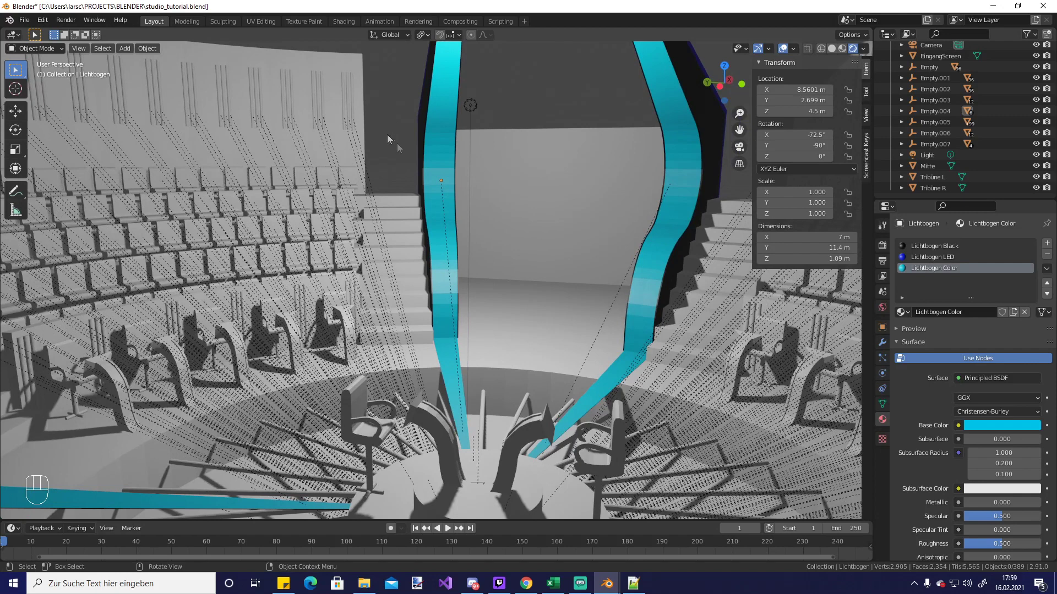
Reopen the arch for mesh editing with the Lichtbogen Color slot active
click(445, 131)
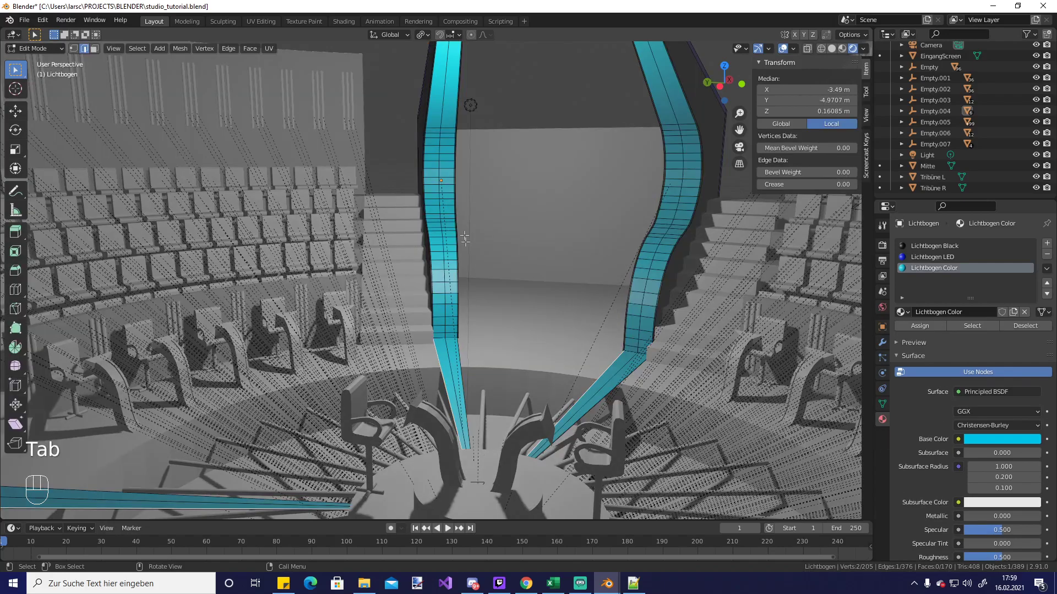
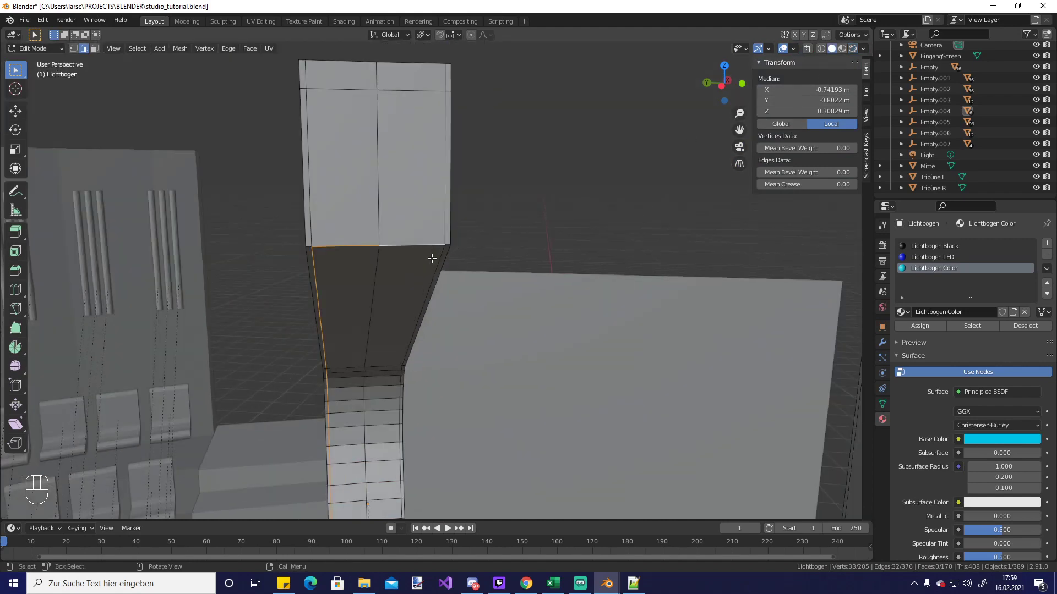
Orbit down toward the floor and zoom in on the arch's flat lower strip
drag(406, 287, 403, 219)
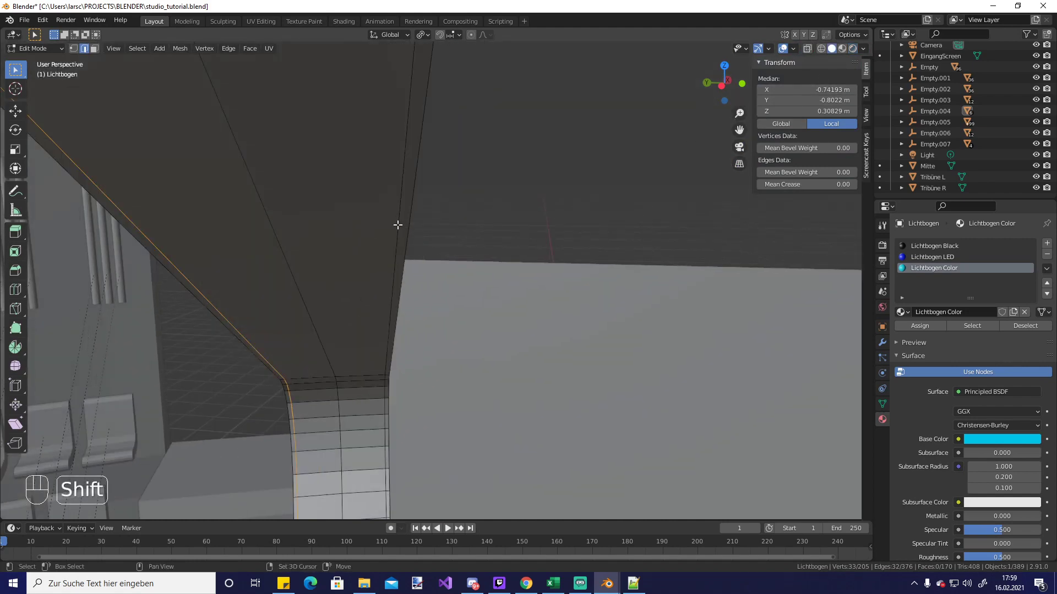
drag(378, 313, 336, 361)
drag(327, 370, 392, 89)
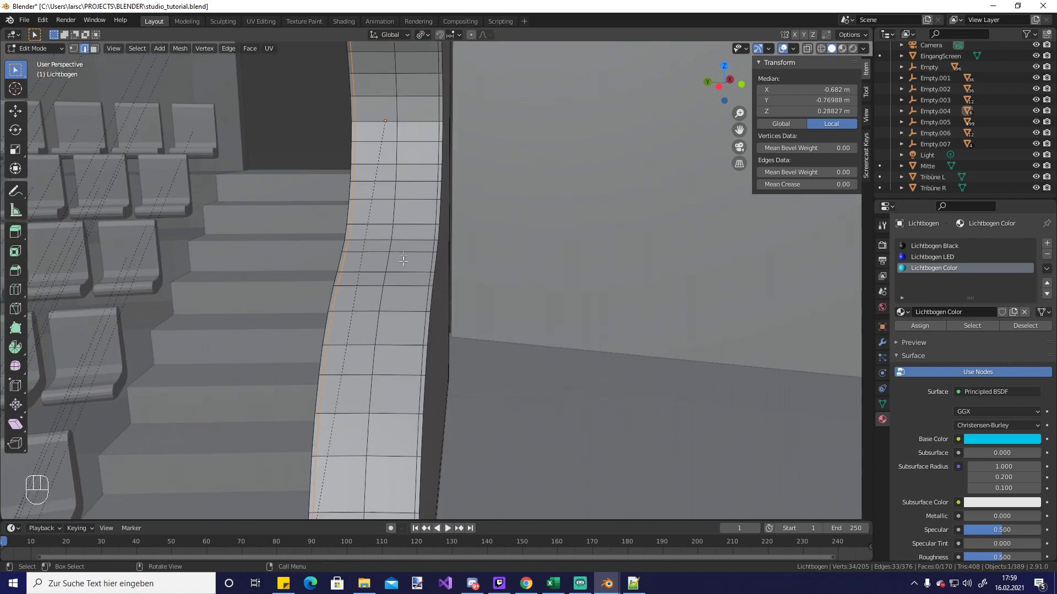
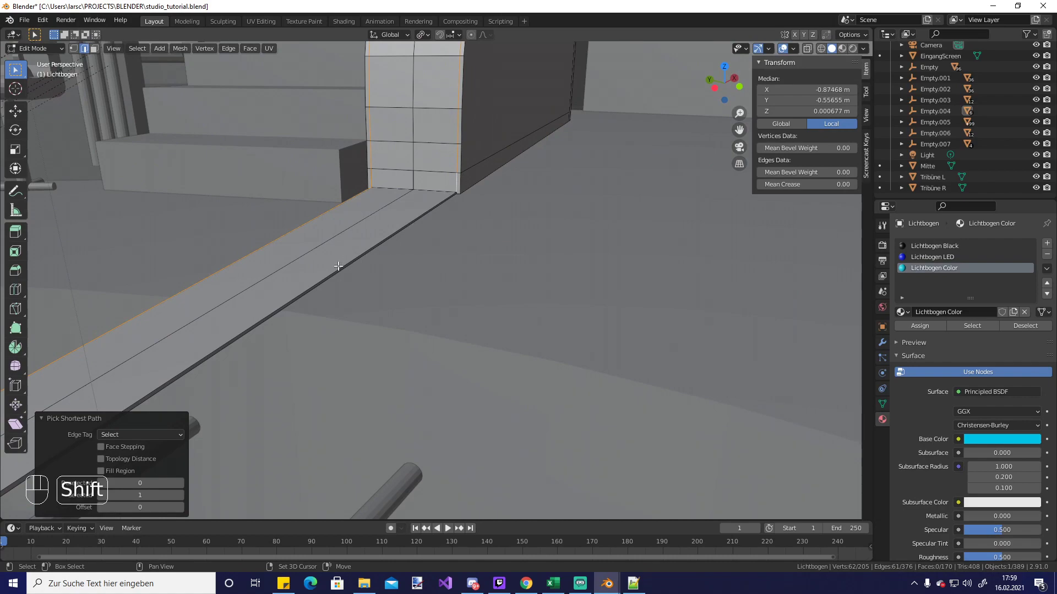
drag(317, 281, 406, 181)
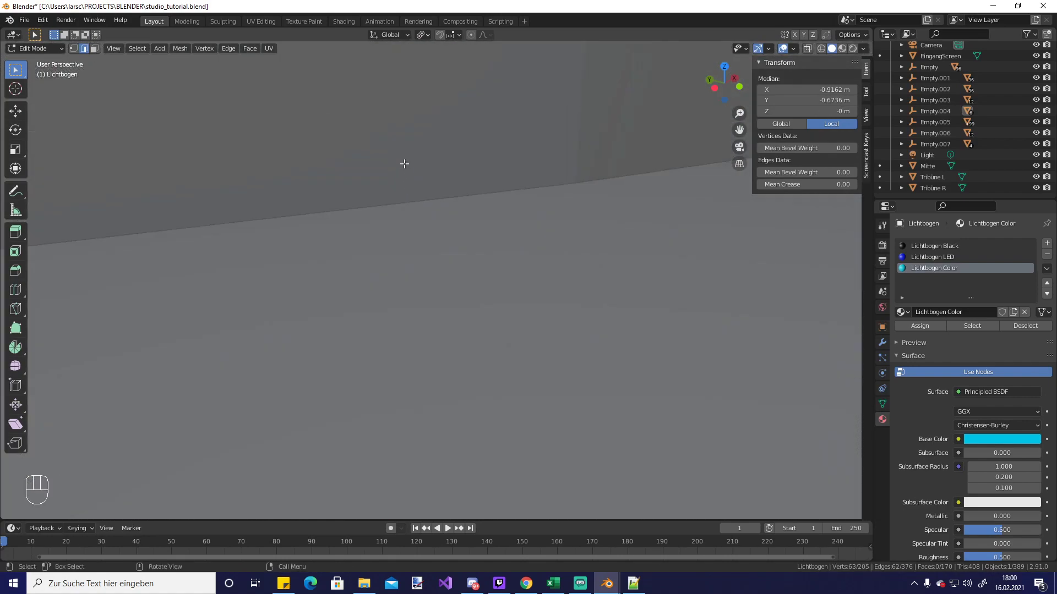
drag(401, 172, 401, 211)
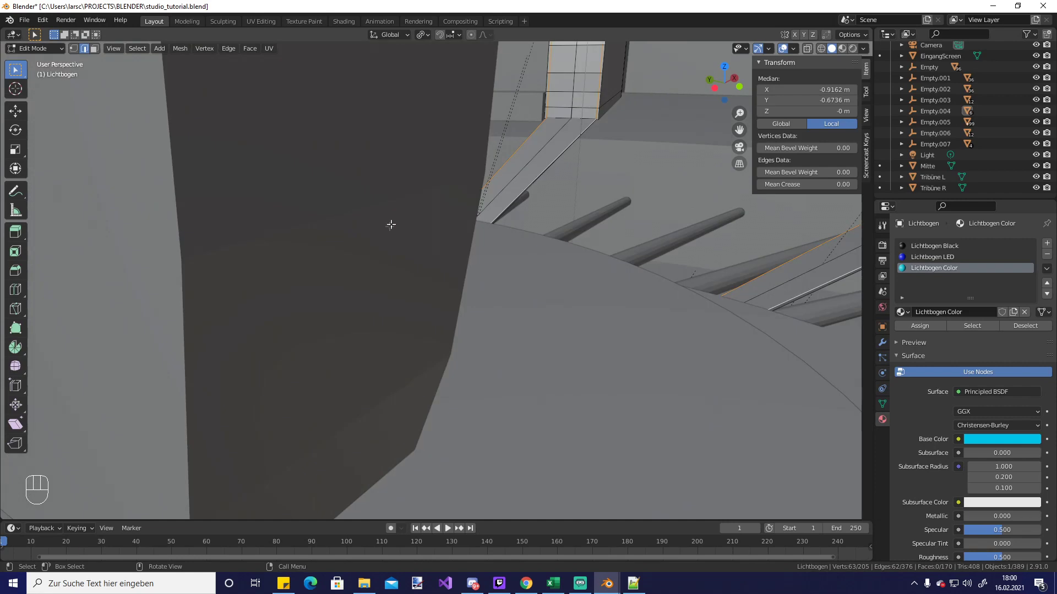
middle_click(381, 246)
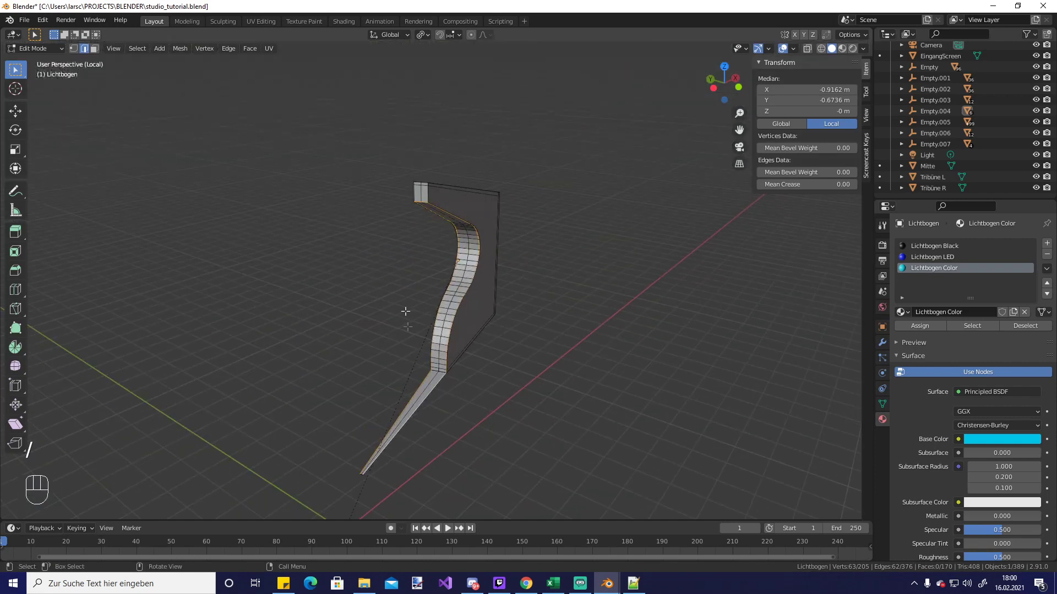
drag(395, 420, 422, 302)
drag(371, 382, 434, 282)
middle_click(346, 217)
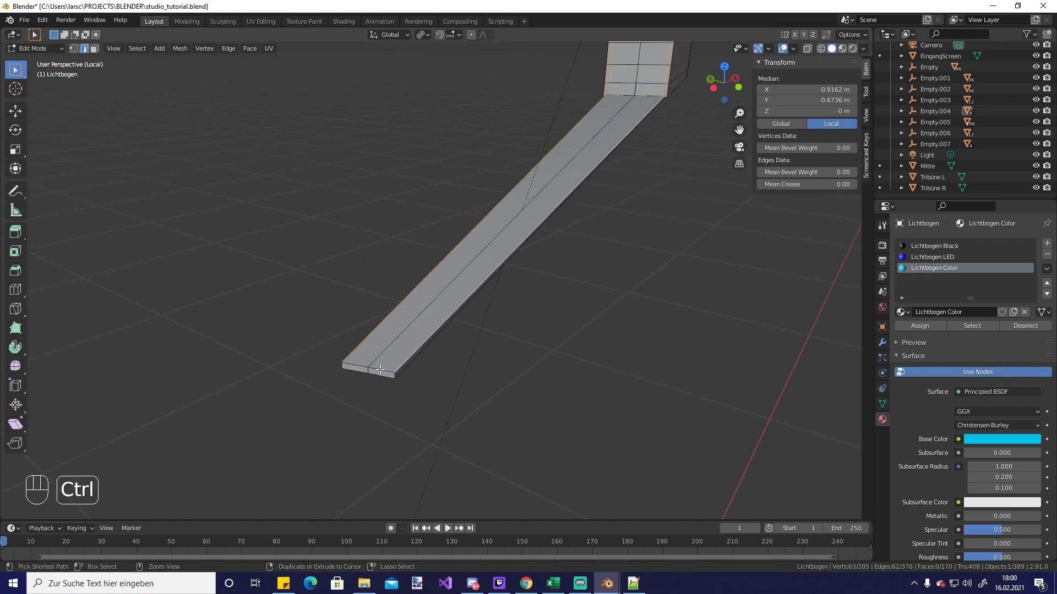
Select the end of the flat lower strip and extend the selection along its whole length
click(380, 367)
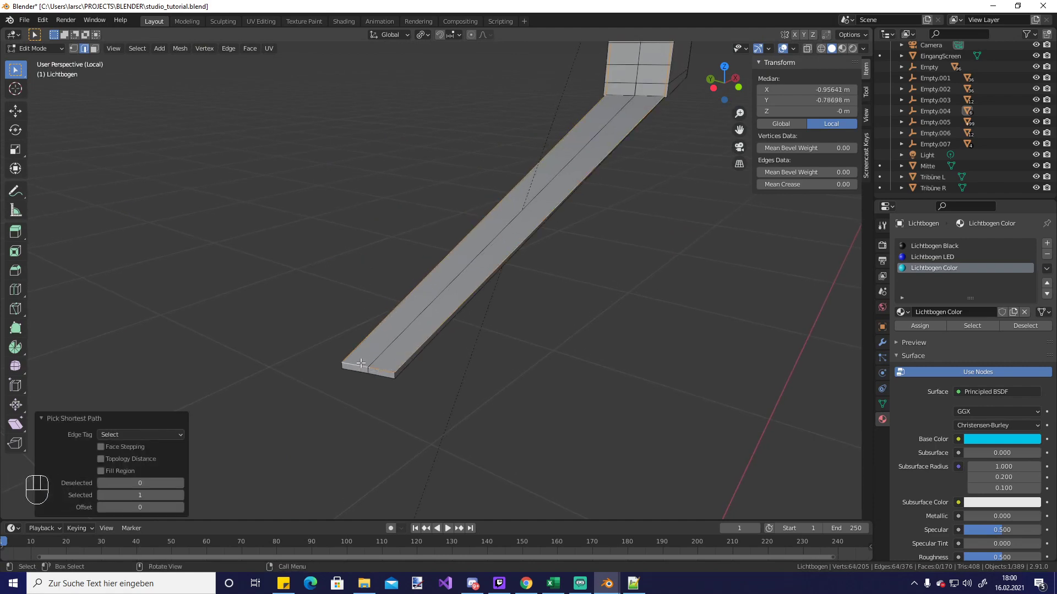
key(u)
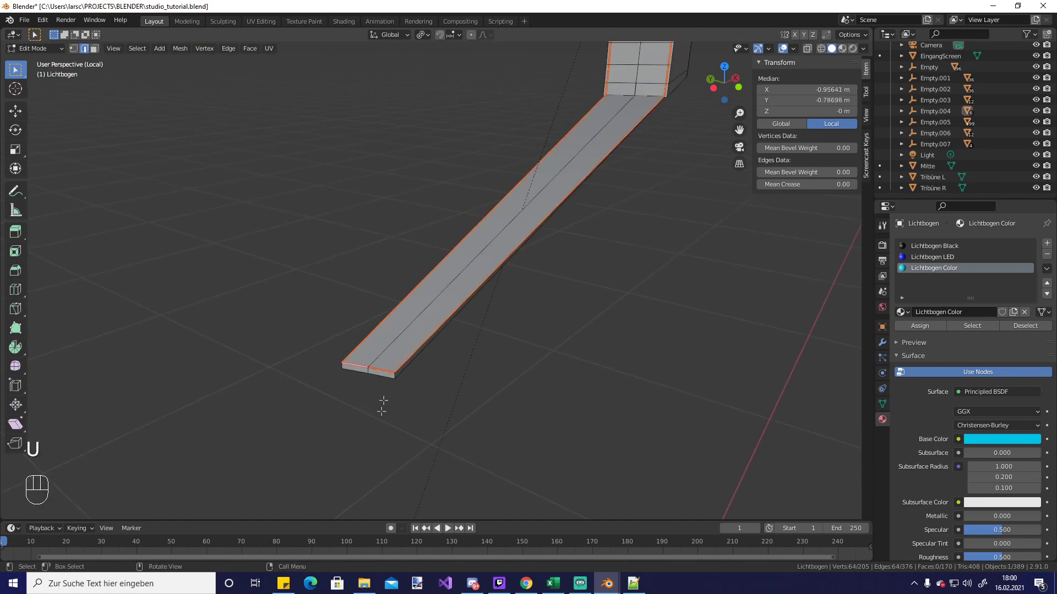
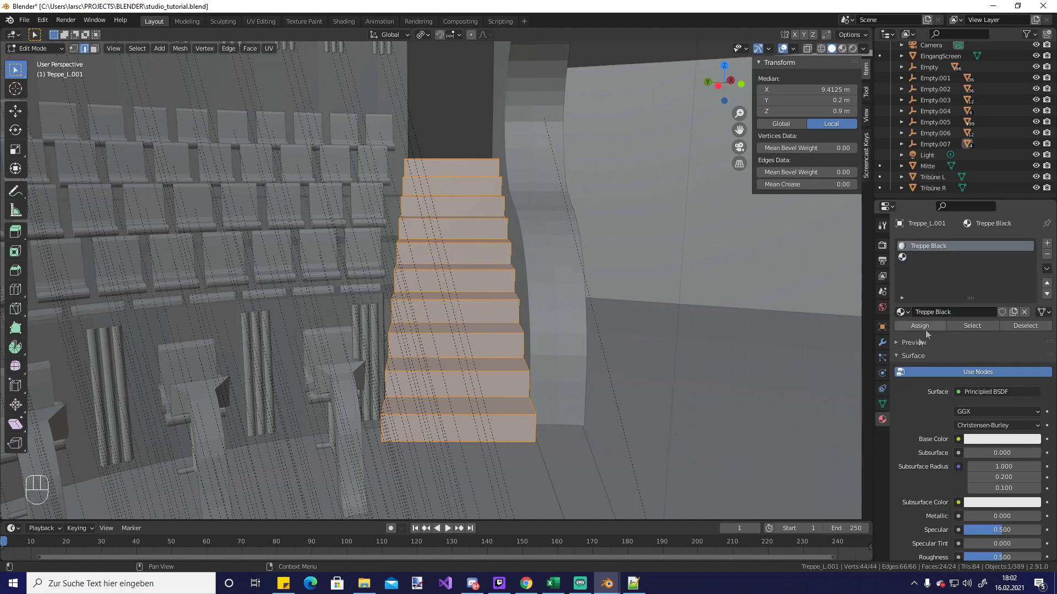
Open the colour picker for Treppe Black's base colour
click(931, 332)
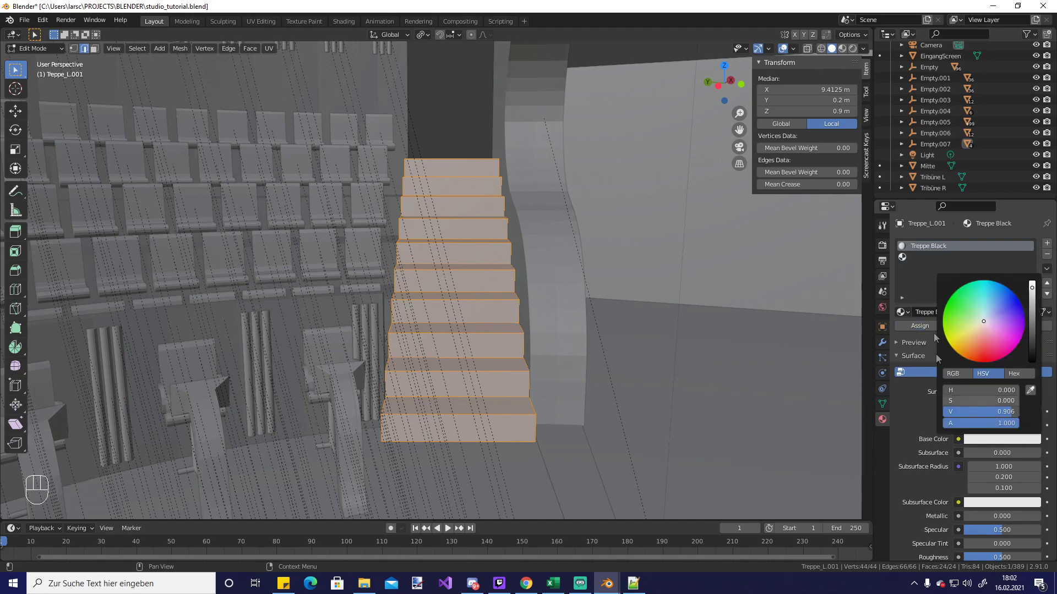
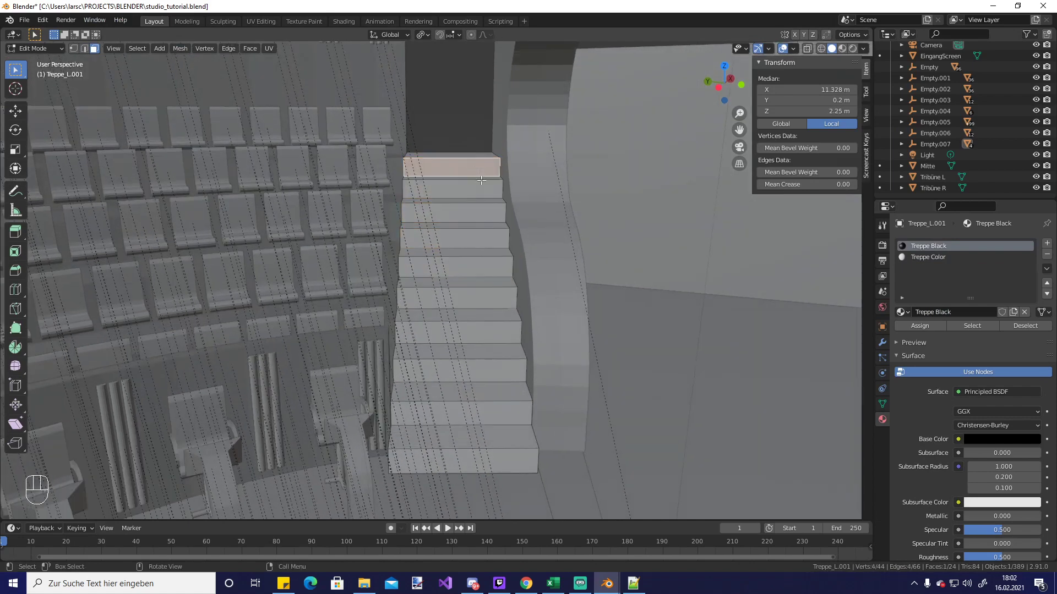
Shift-select all stair tread faces and give them the Treppe Color material with a cyan Base Color
click(484, 192)
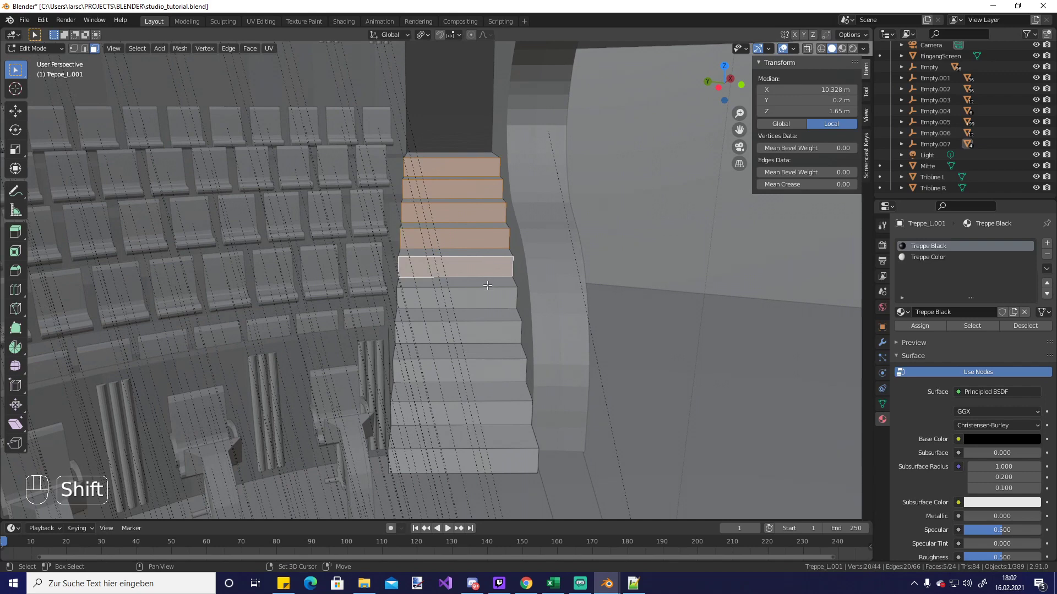
click(487, 287)
click(490, 328)
click(503, 415)
click(508, 451)
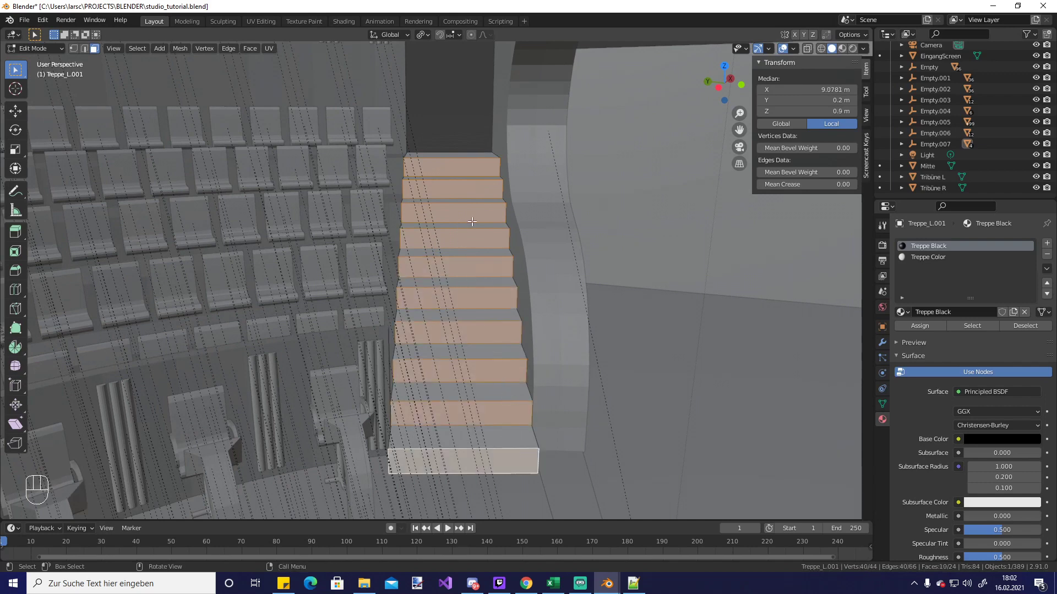
click(924, 264)
click(1009, 443)
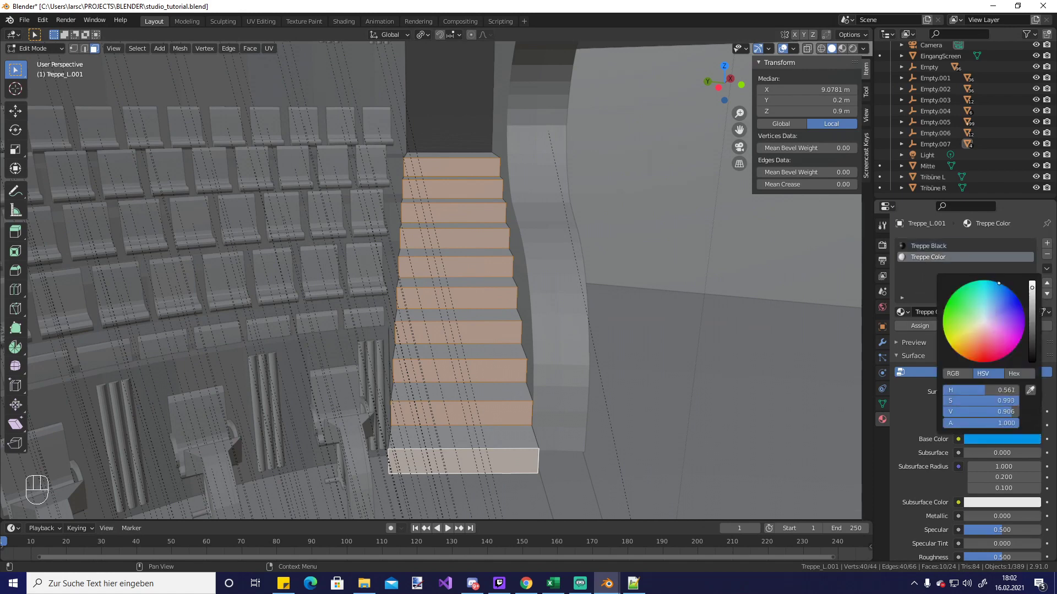
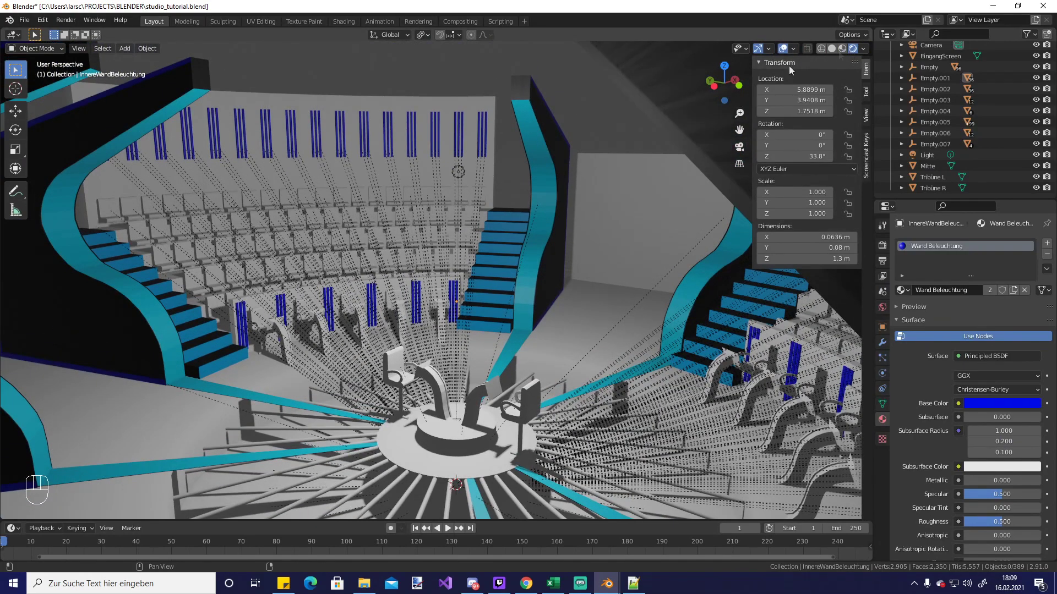
Edit the grandstand chairs and darken the Stuhl Publikum Base Color to a near-black blue (Value ≈0.147)
key(Tab)
key(Tab)
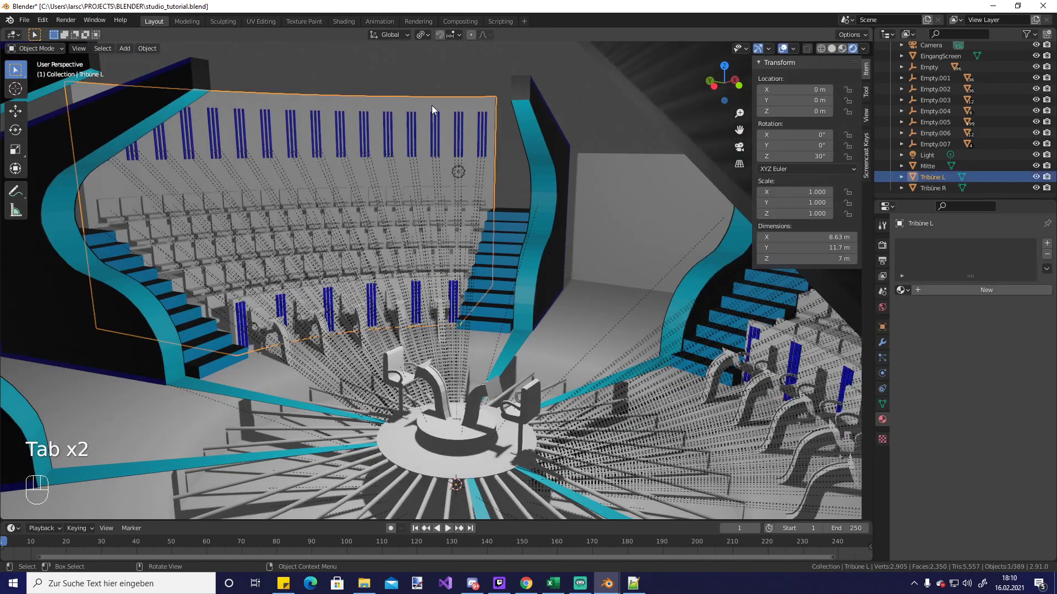
key(Tab)
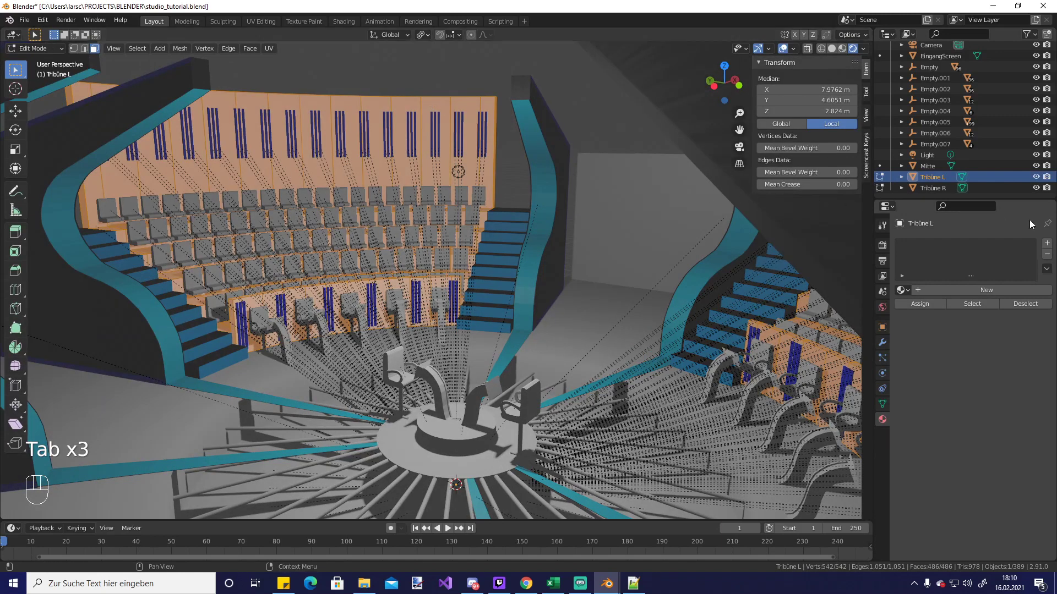
key(a)
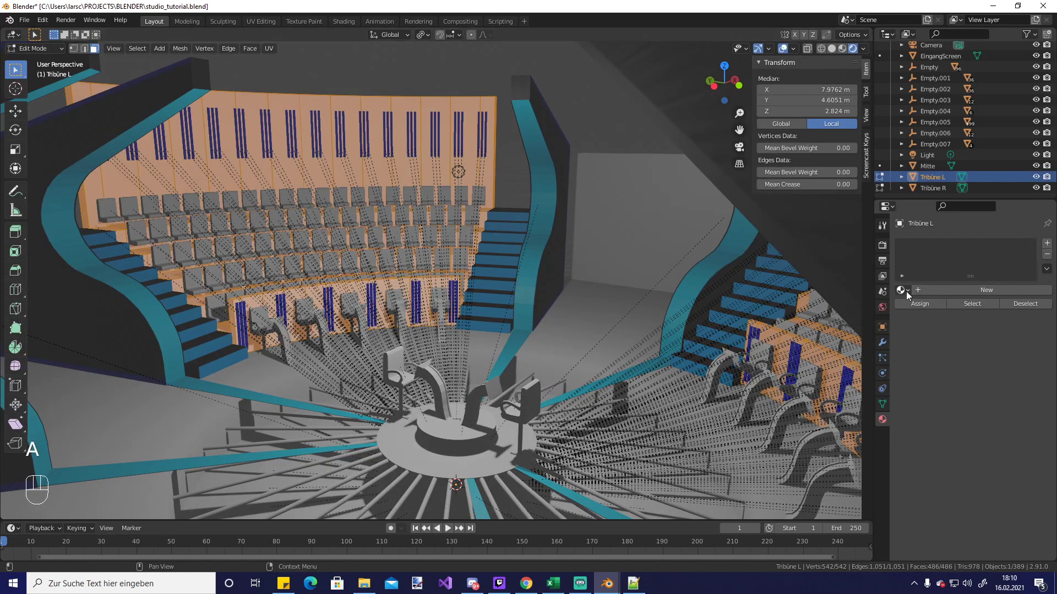
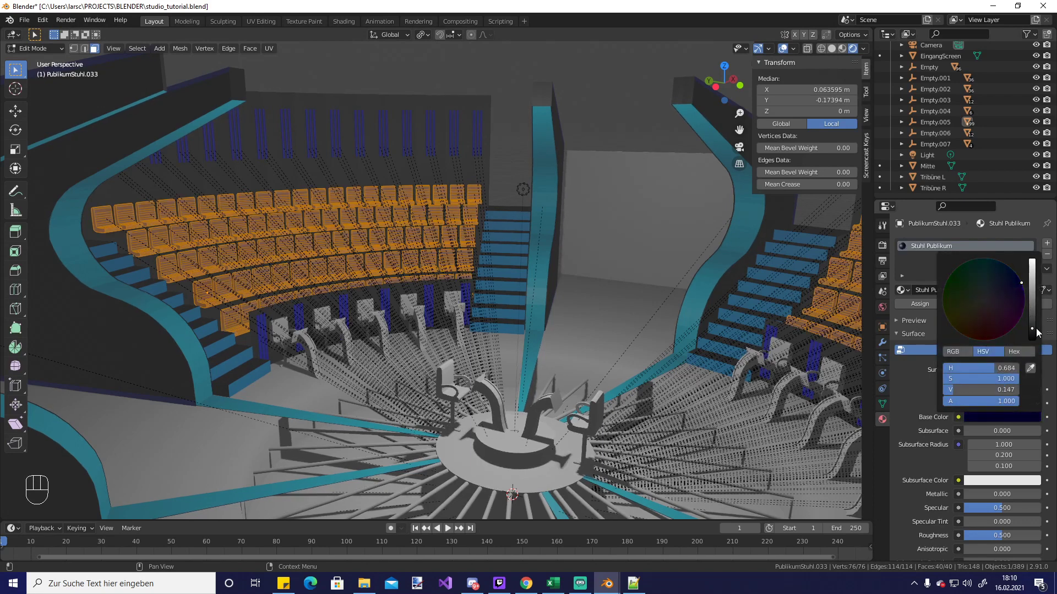
click(912, 305)
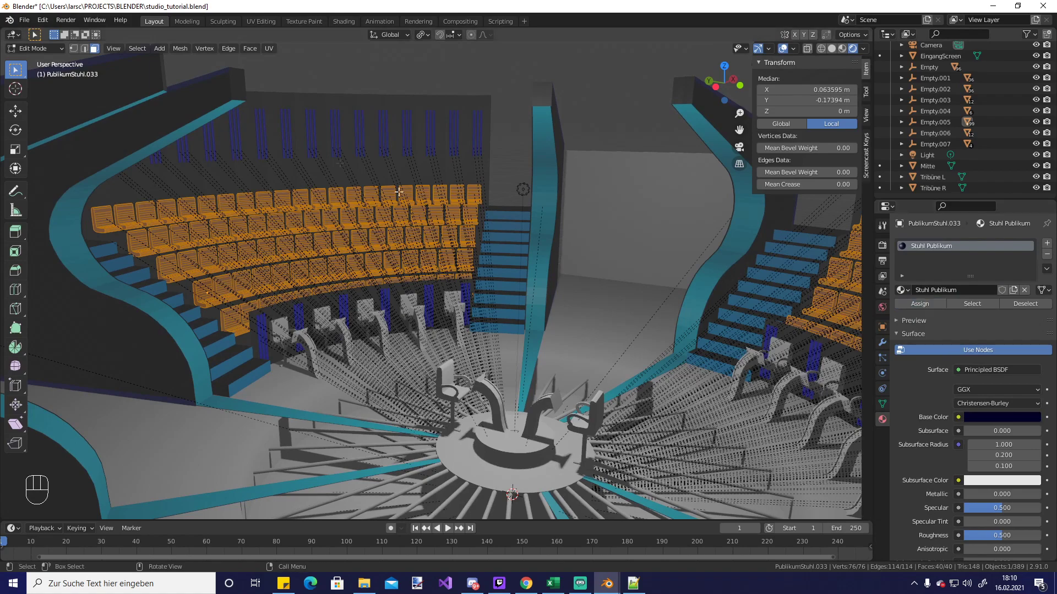
key(Tab)
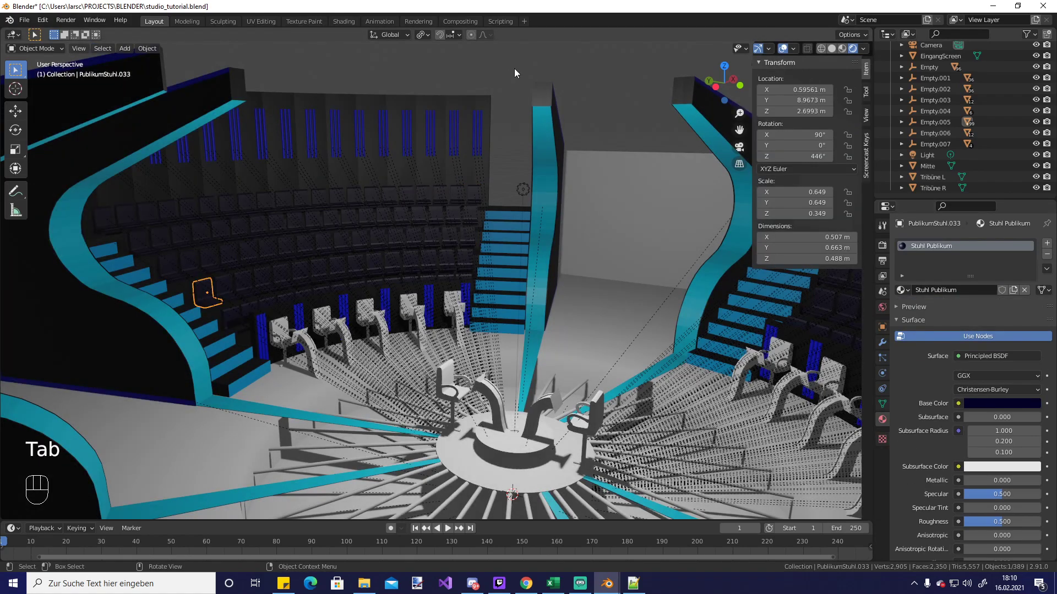
Select the Bodenplatte floor plate, select its whole mesh and add a new material slot for Bodenplatte LED
middle_click(509, 162)
drag(515, 166, 473, 192)
click(539, 325)
key(Tab)
key(Tab)
key(a)
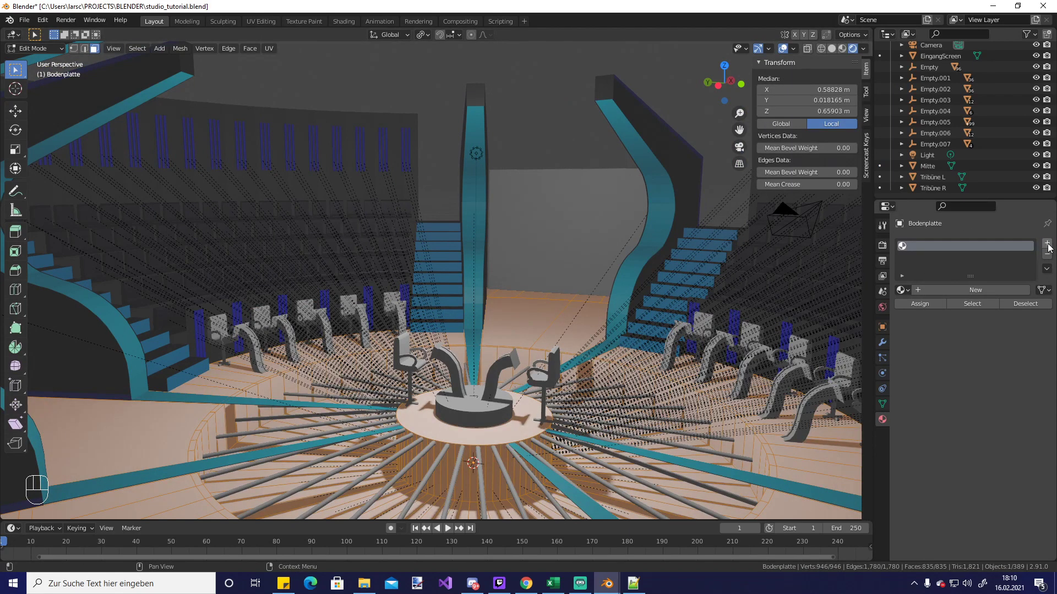
click(1050, 247)
click(913, 245)
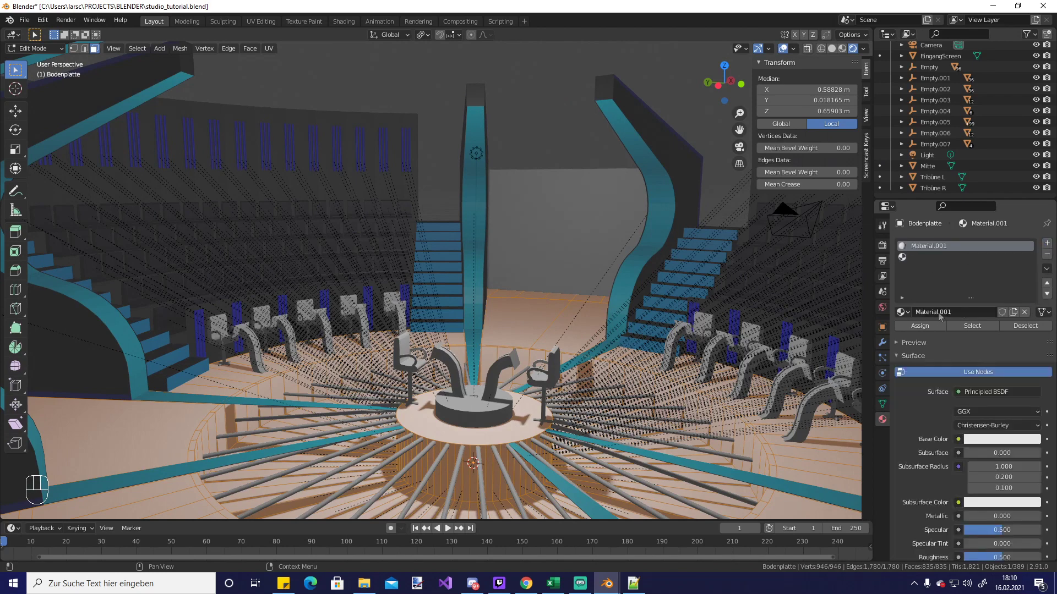
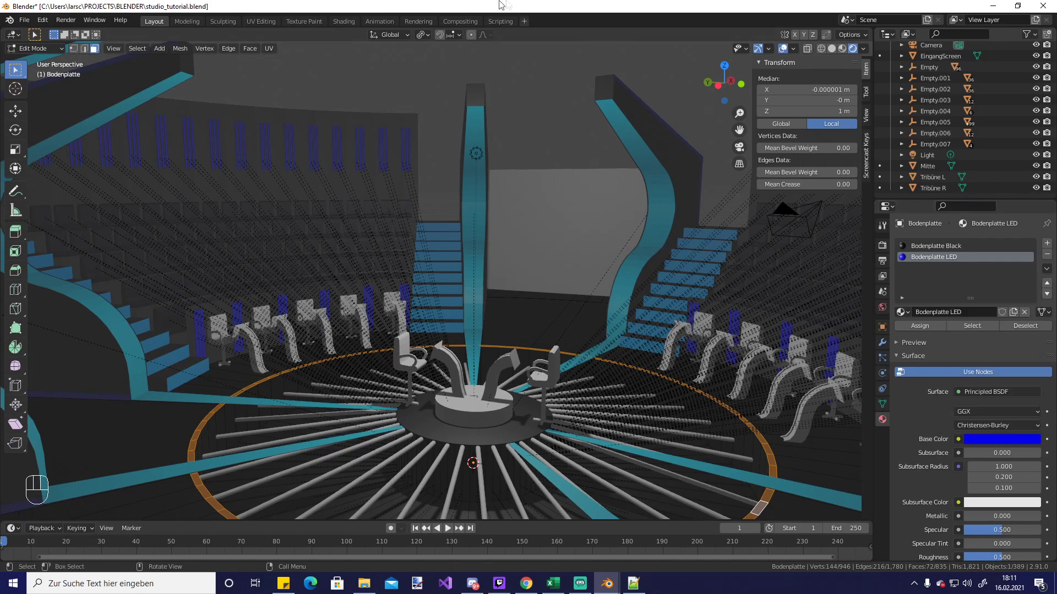
Assign the blue Bodenplatte LED material to the outer ring faces and check the result on the dark floor
click(922, 332)
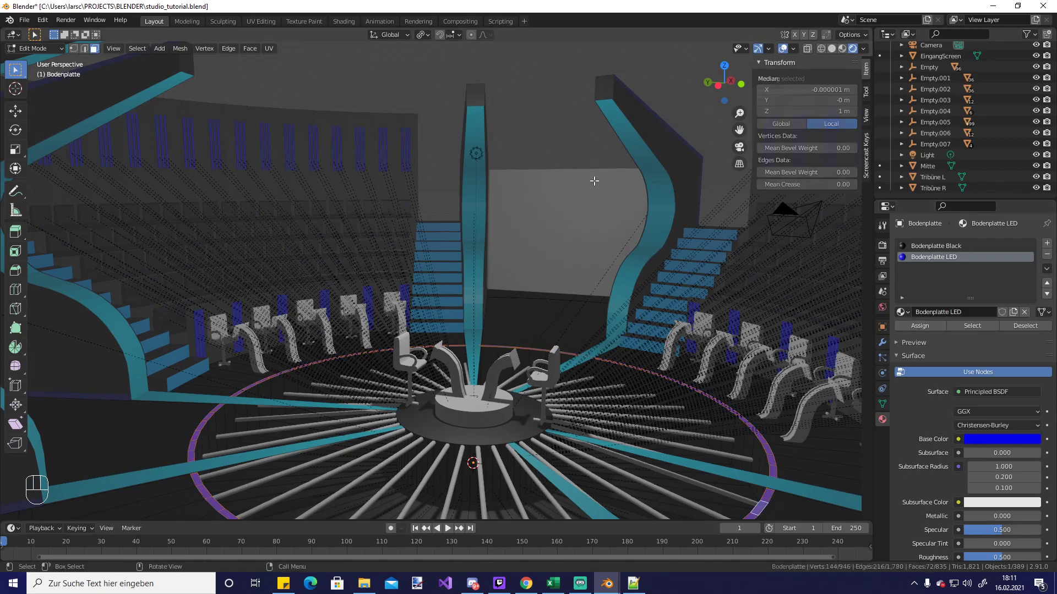
key(Tab)
drag(512, 322, 495, 273)
drag(484, 280, 503, 305)
middle_click(510, 305)
key(Tab)
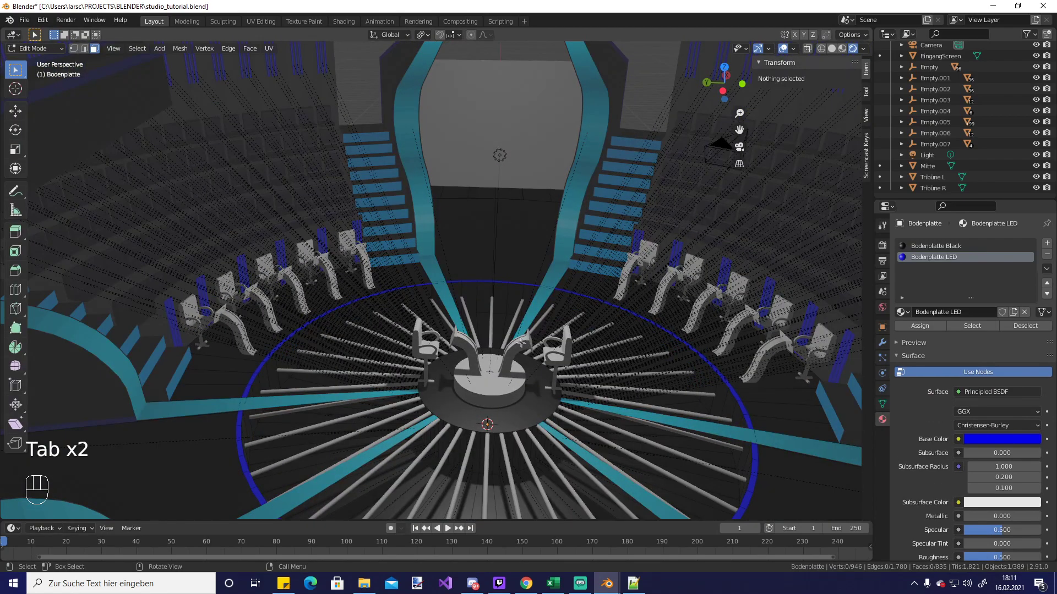
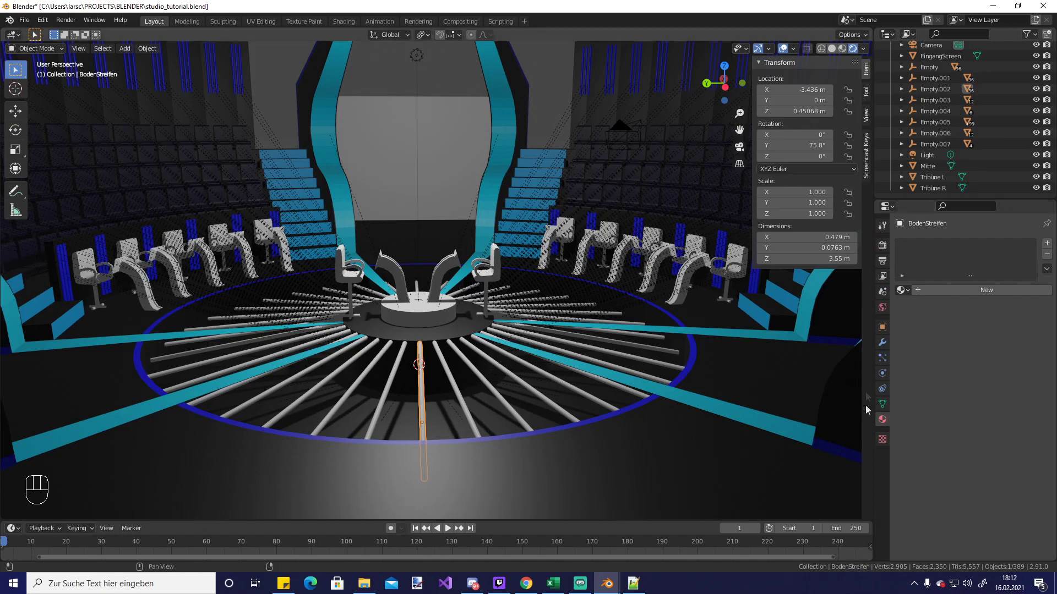
Give the BodenStreifen floor stripes the Plexiglass Beleuchtung material with a blue Base Color
key(Tab)
key(Tab)
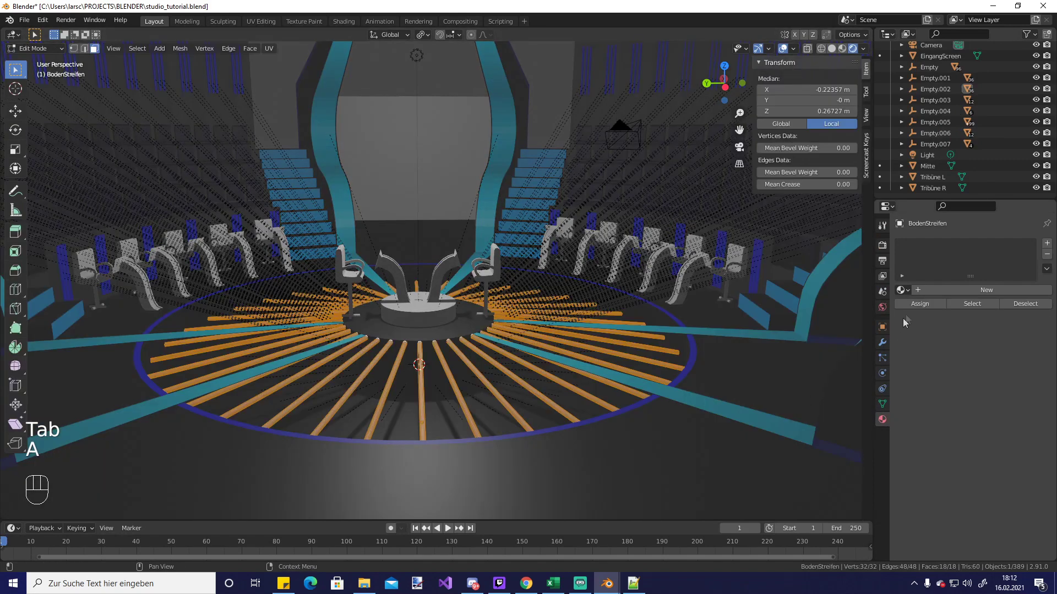
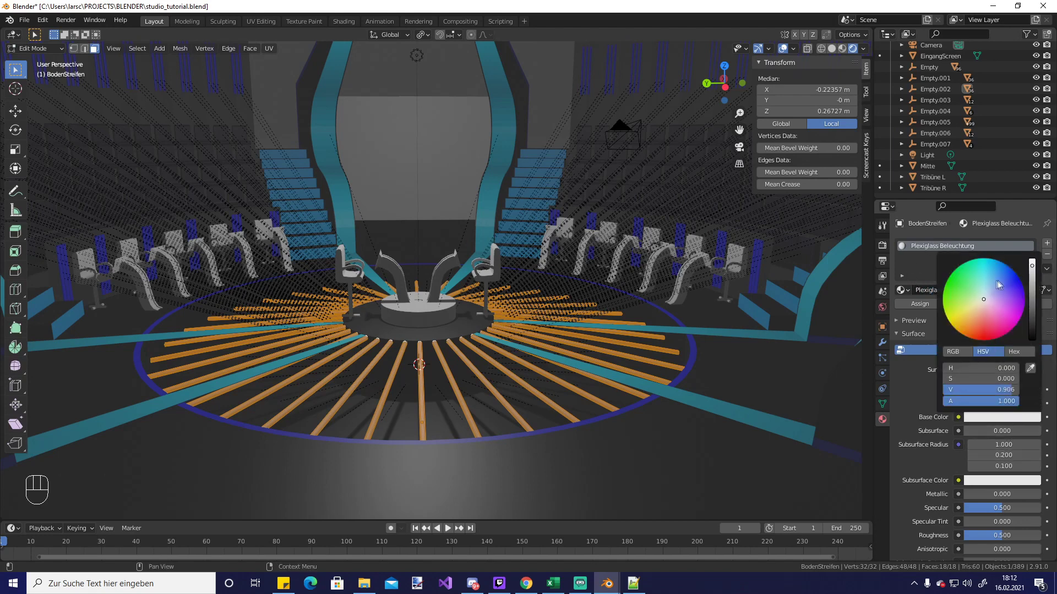
drag(918, 304, 429, 155)
key(Tab)
drag(445, 222, 436, 249)
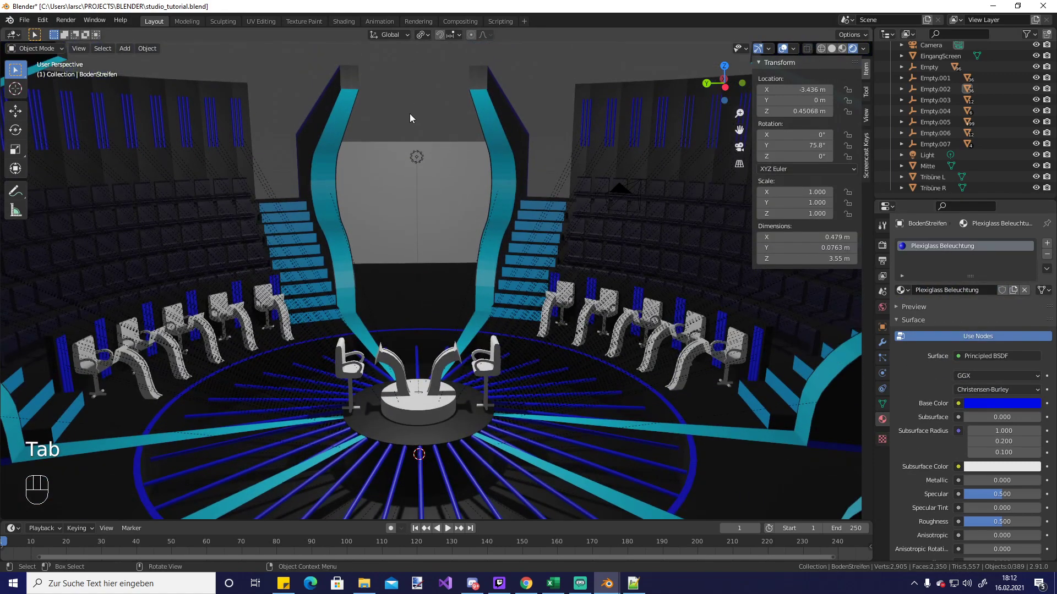
drag(416, 287, 457, 343)
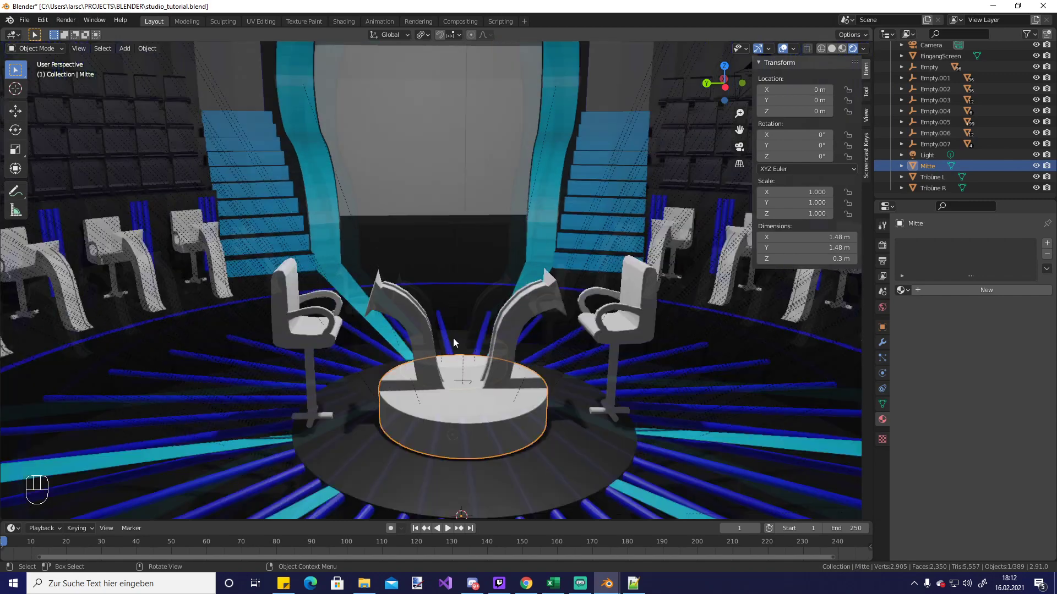
Give the Mitte podium Mitte Black plus a blue Mitte Color material on its top ring
click(559, 305)
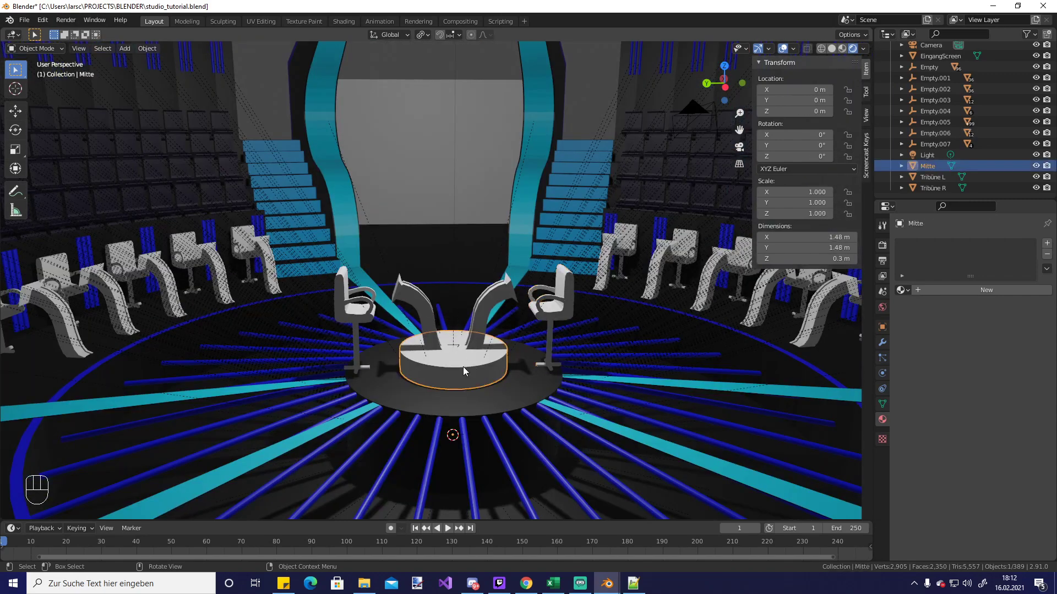
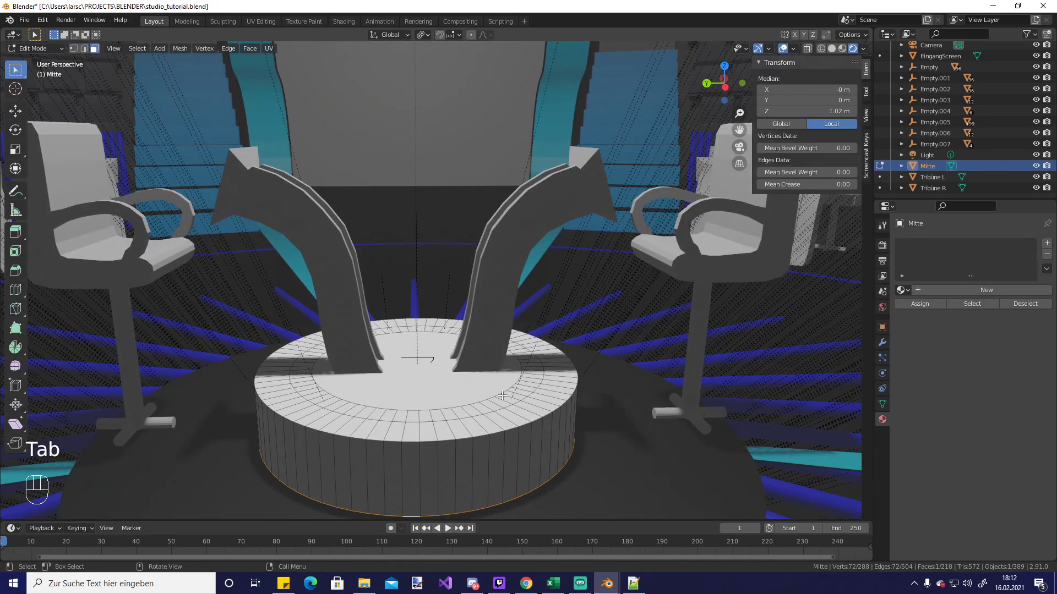
key(Tab)
key(a)
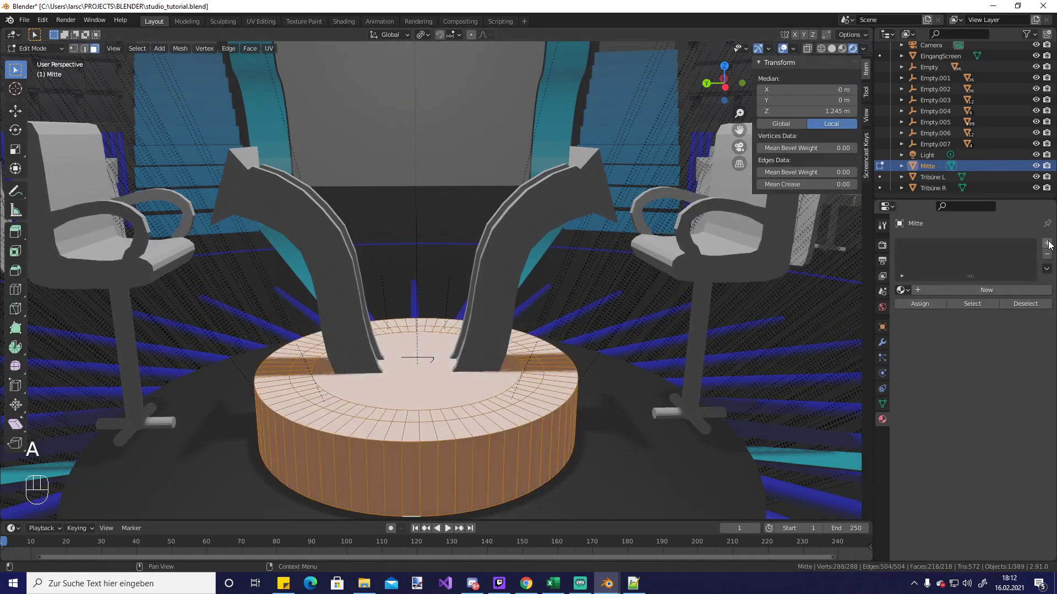
click(1052, 246)
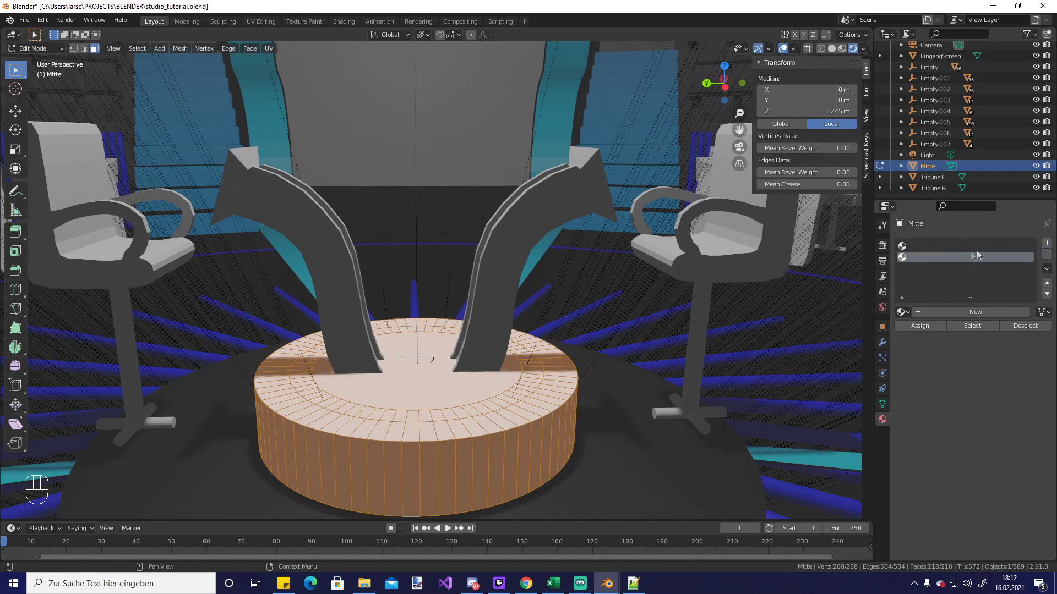
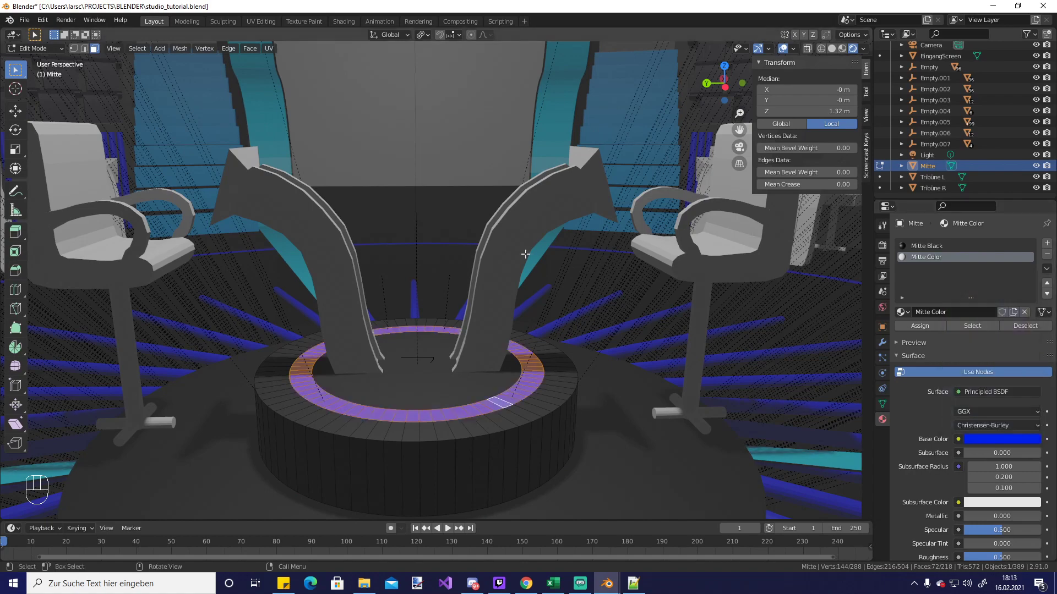
key(Tab)
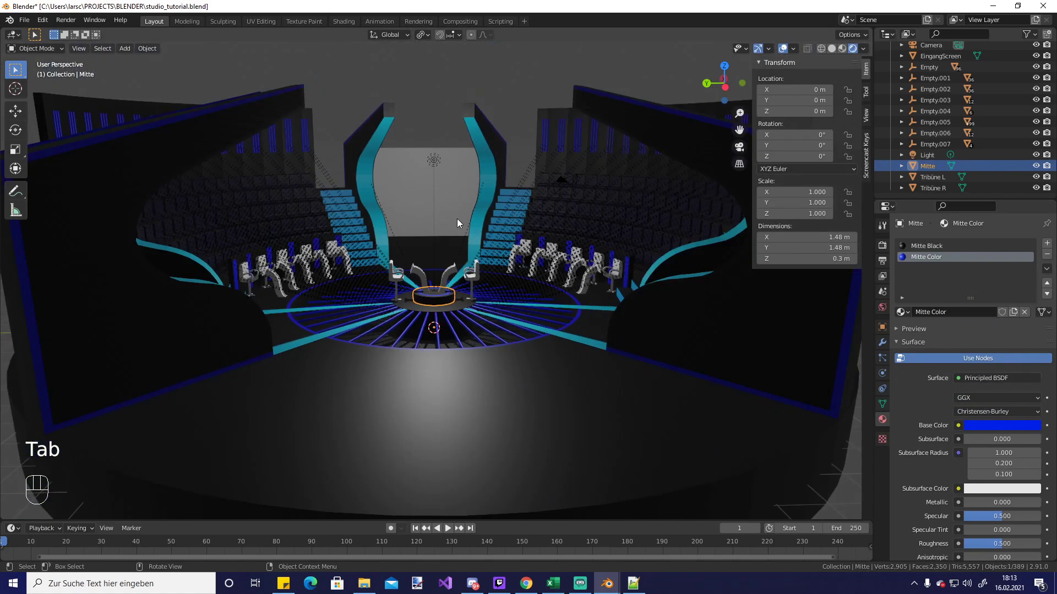
drag(436, 228, 511, 263)
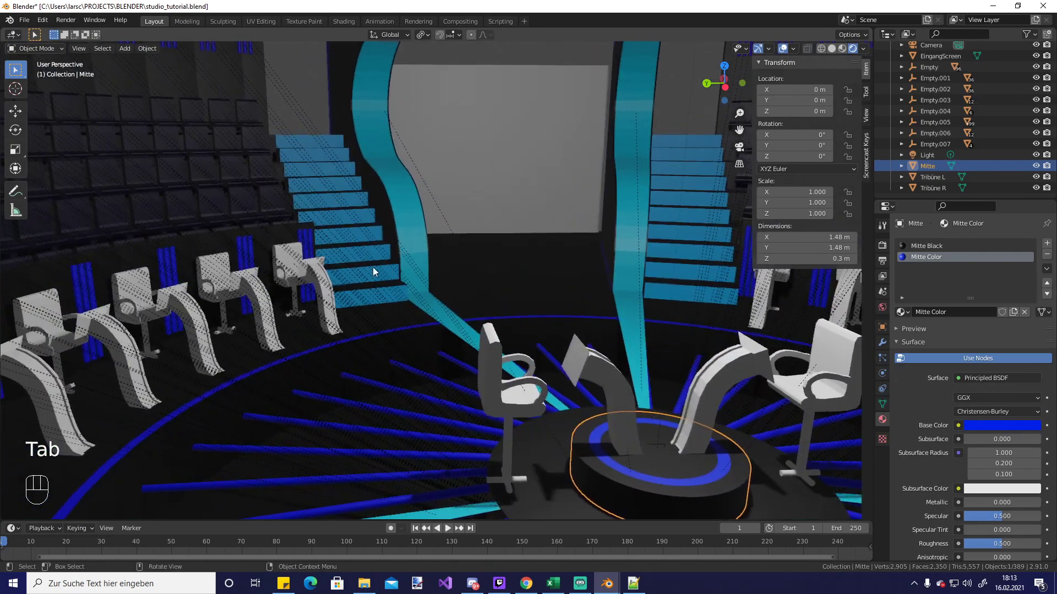
Create Halterung Black and a blue Halterung Color for Halterung.001 and assign Color to the stripe faces
drag(414, 280, 318, 260)
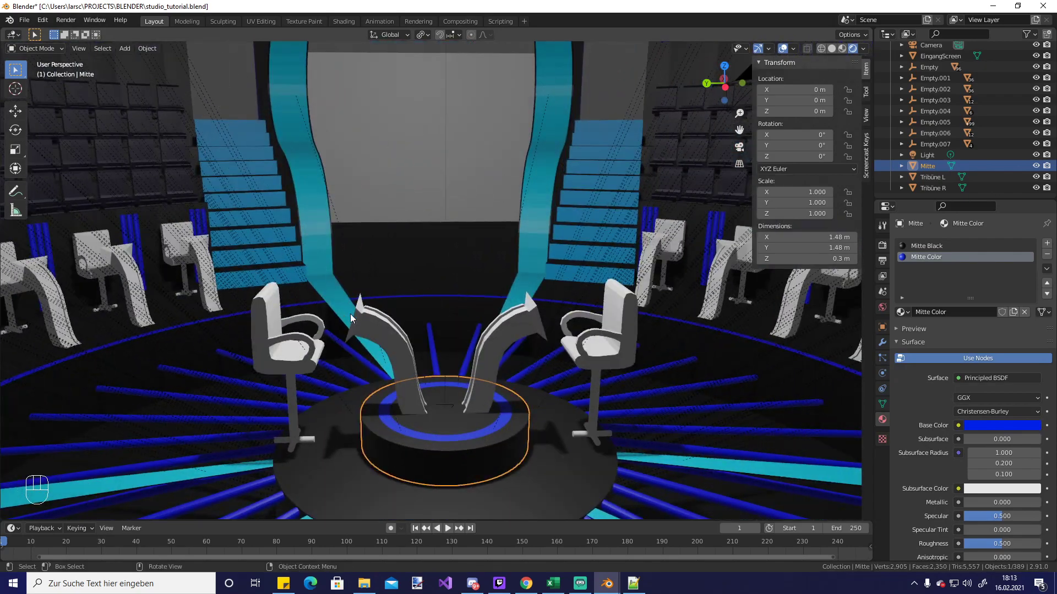
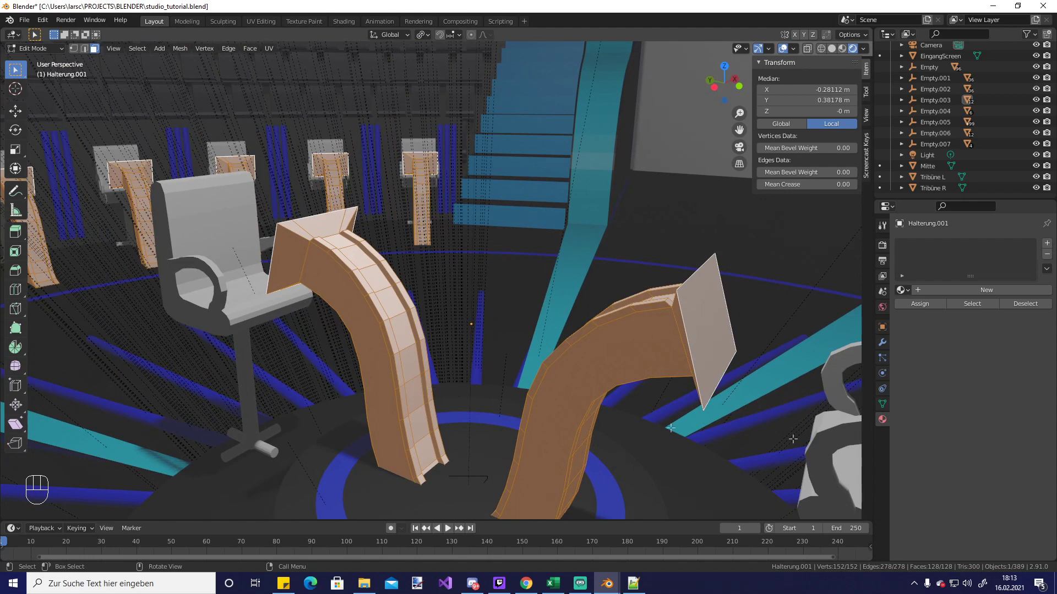
drag(1051, 250, 928, 312)
click(1007, 440)
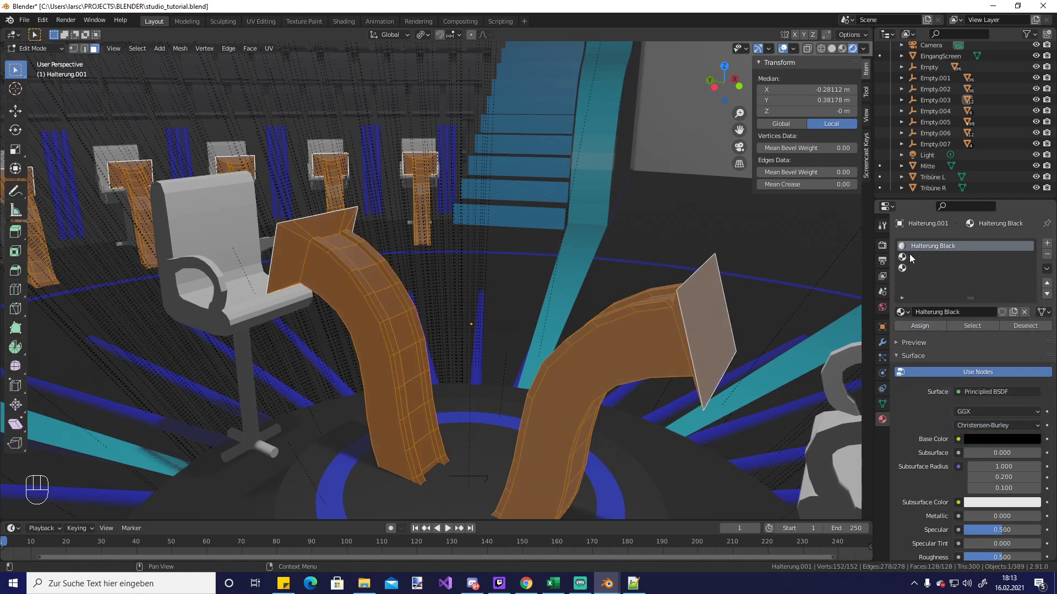
click(915, 257)
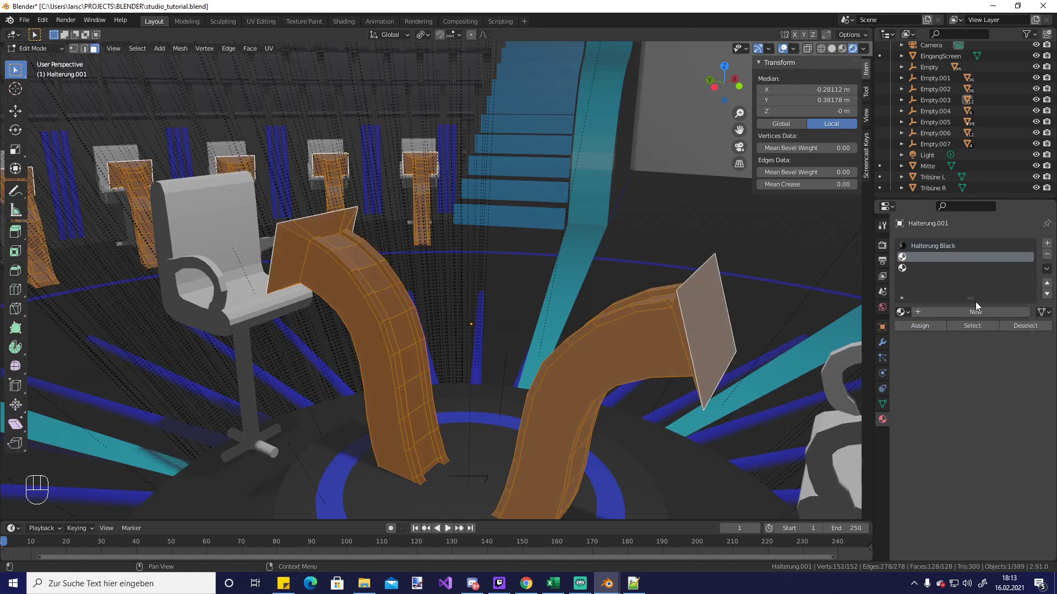
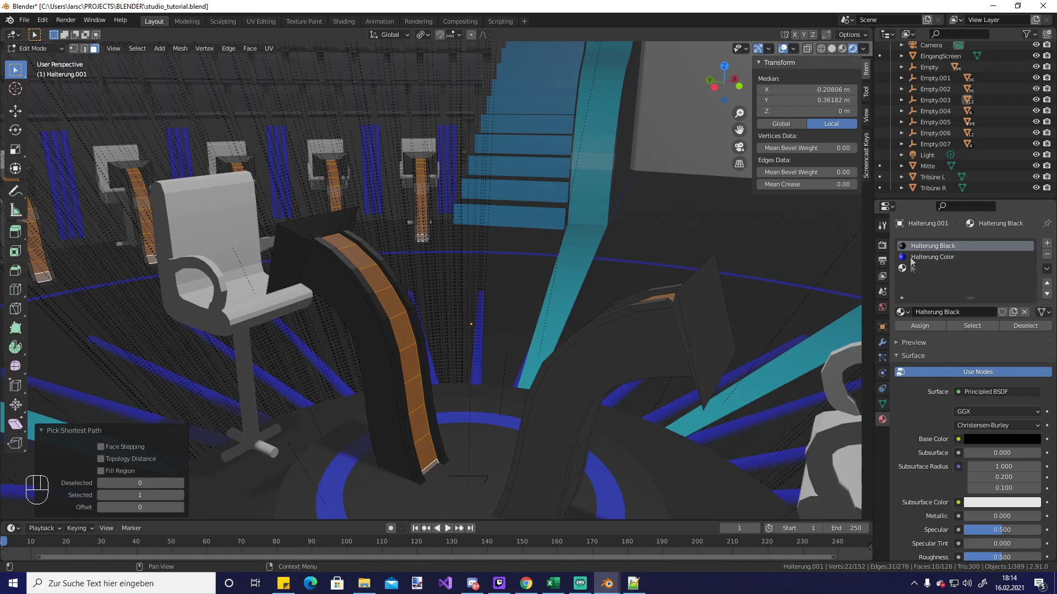
click(931, 260)
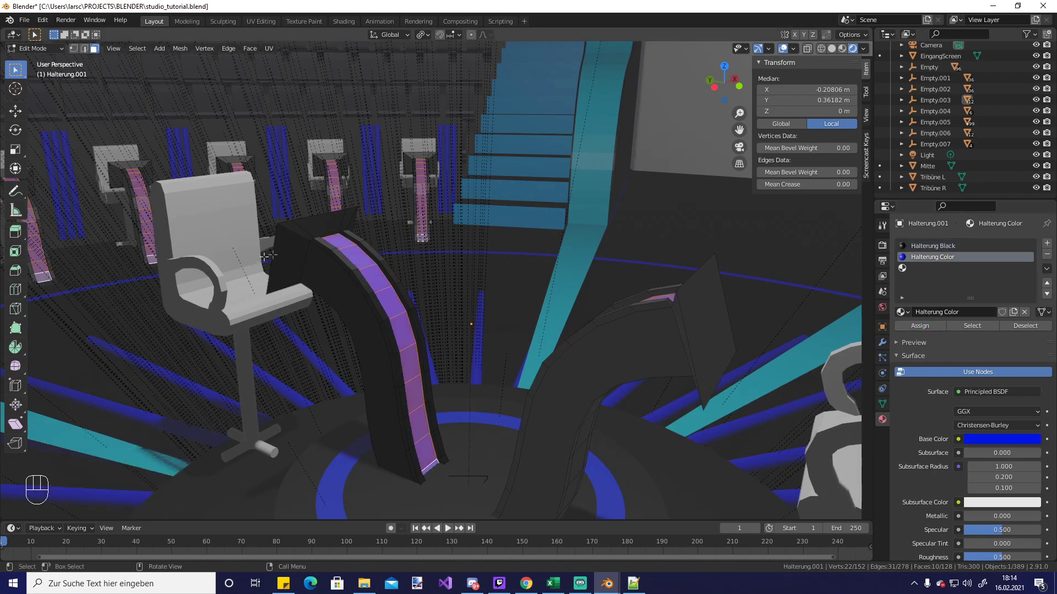
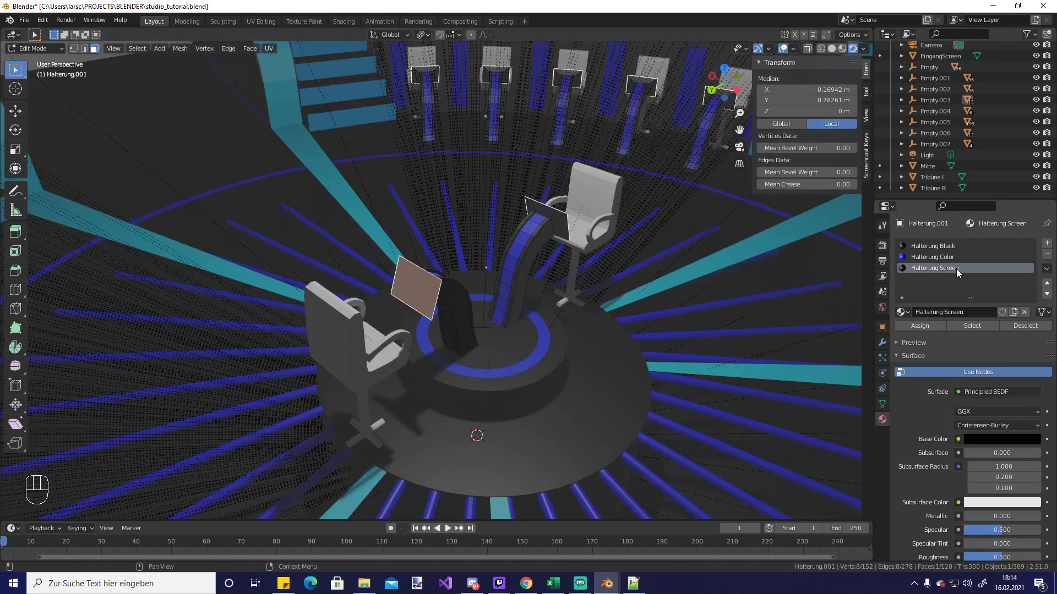
Orbit around the podium and select the Stuhl host chair object
drag(494, 197, 387, 218)
click(385, 219)
right_click(385, 218)
drag(376, 229, 429, 237)
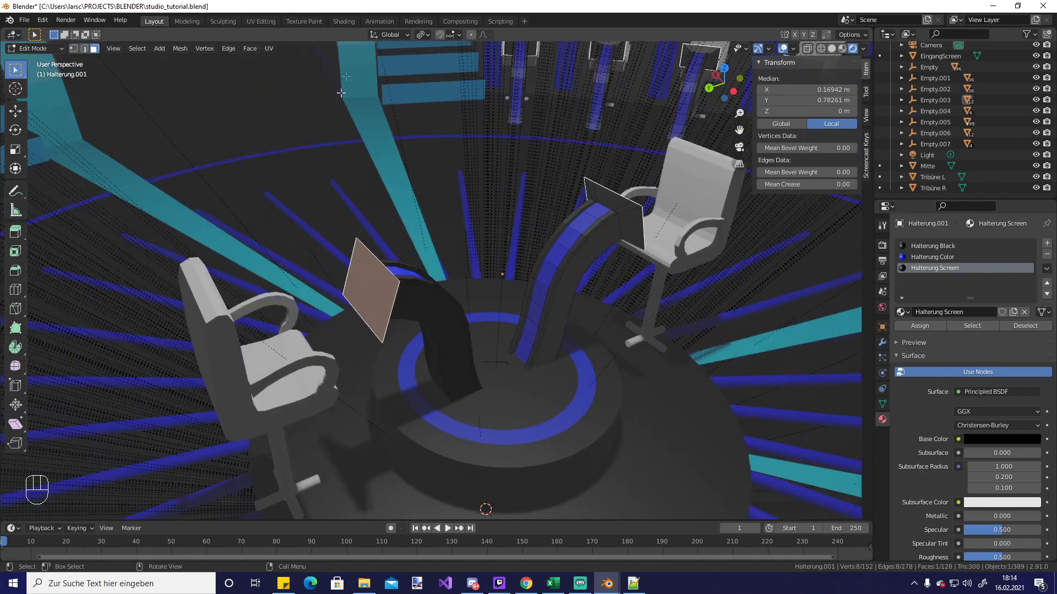
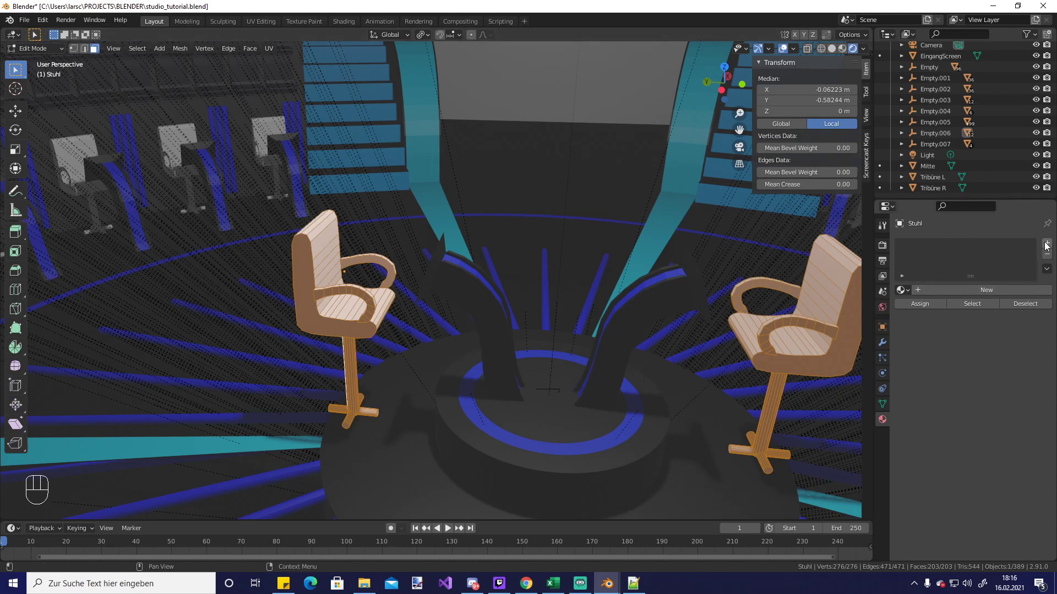
Rename the chairs' new material to Stuhl Black and assign it to the whole chair
double_click(1048, 247)
drag(1048, 246, 919, 255)
drag(962, 311, 955, 284)
key(BackSpace)
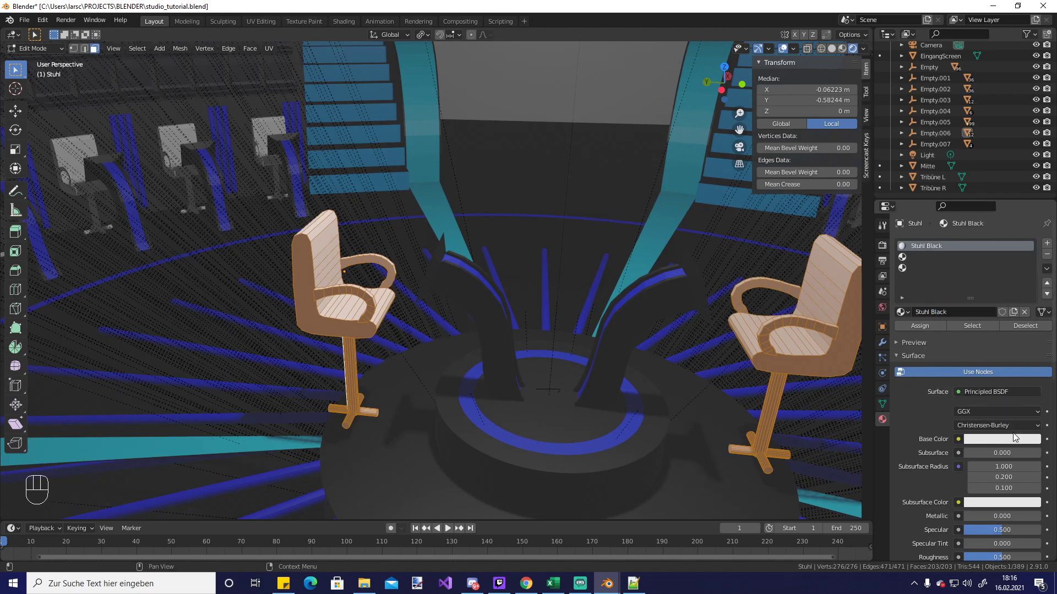
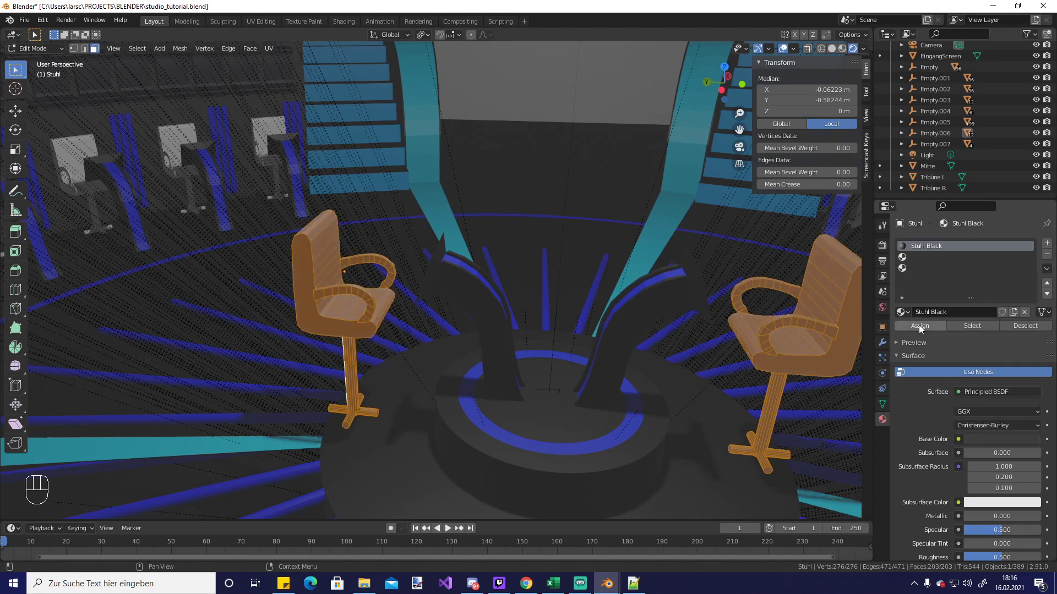
click(915, 255)
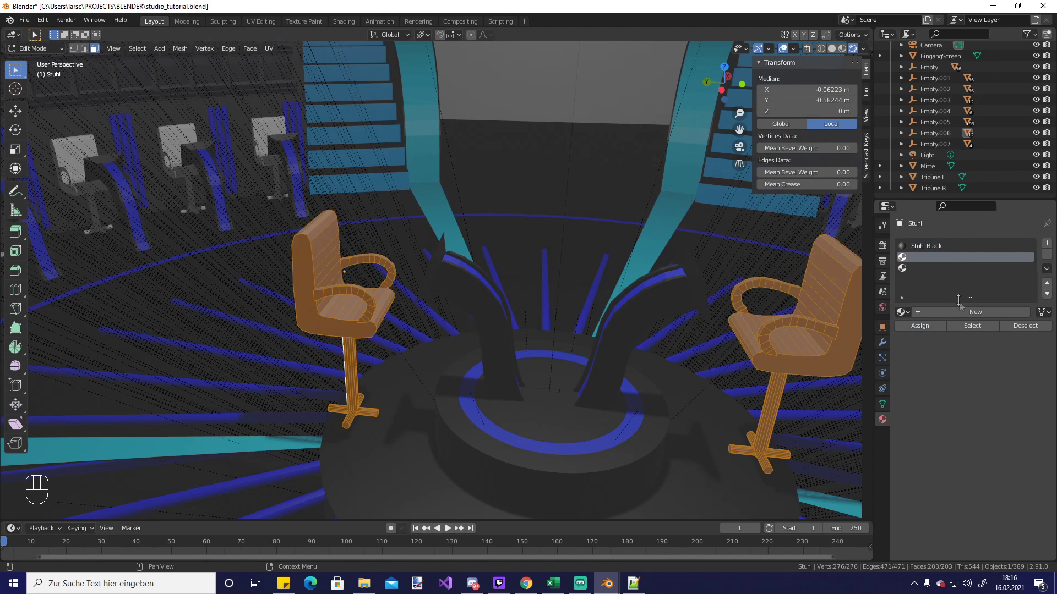
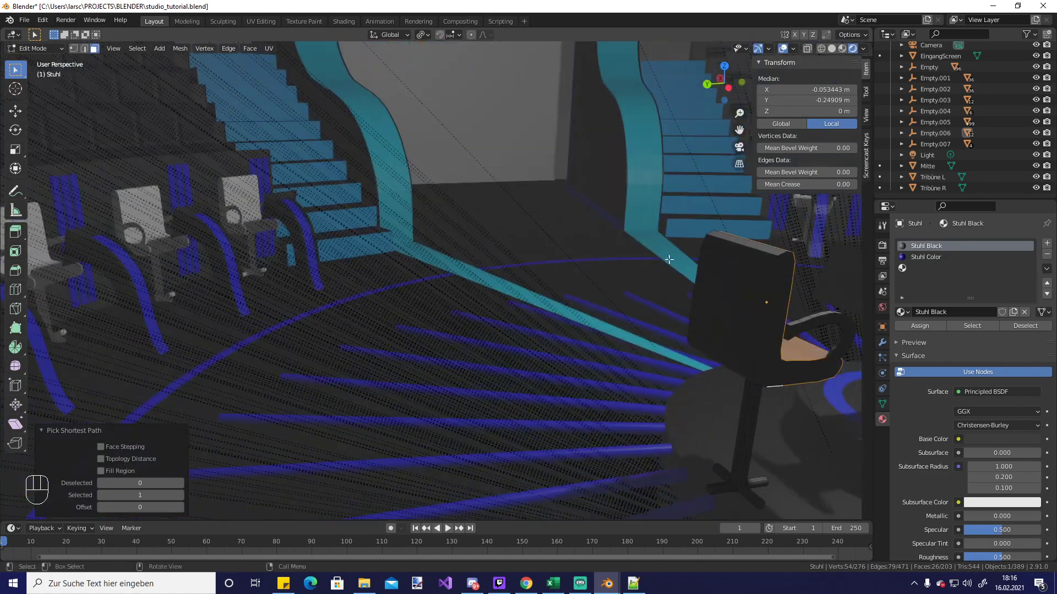
Select the chair back and seat faces for the dark blue Stuhl Color material
click(731, 252)
middle_click(735, 275)
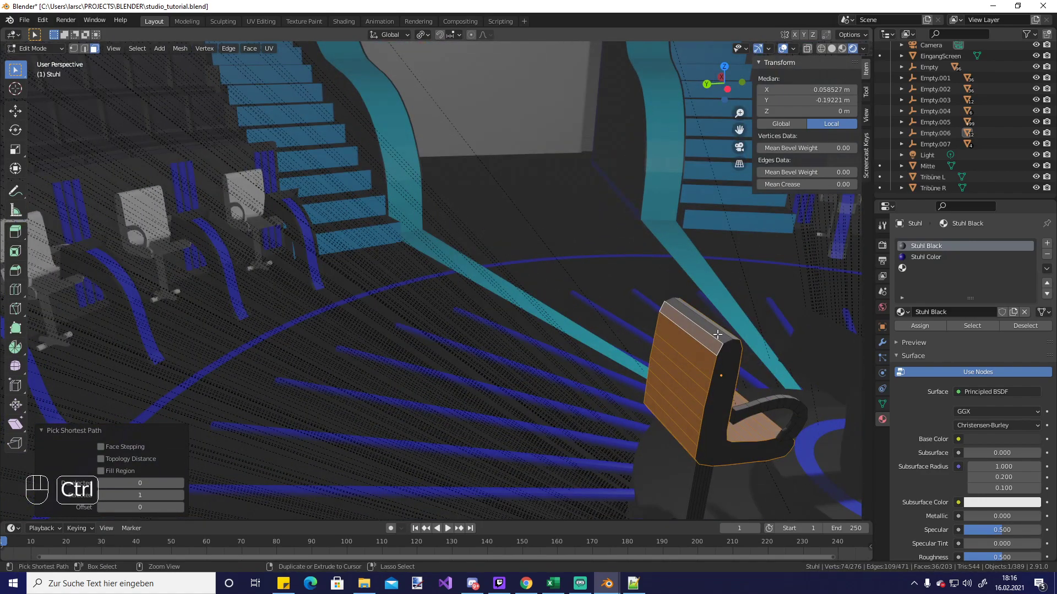
click(718, 332)
click(727, 376)
drag(717, 380, 627, 380)
drag(575, 363, 631, 362)
drag(437, 329, 410, 326)
drag(338, 281, 377, 280)
click(150, 273)
drag(193, 287, 241, 294)
drag(312, 309, 365, 281)
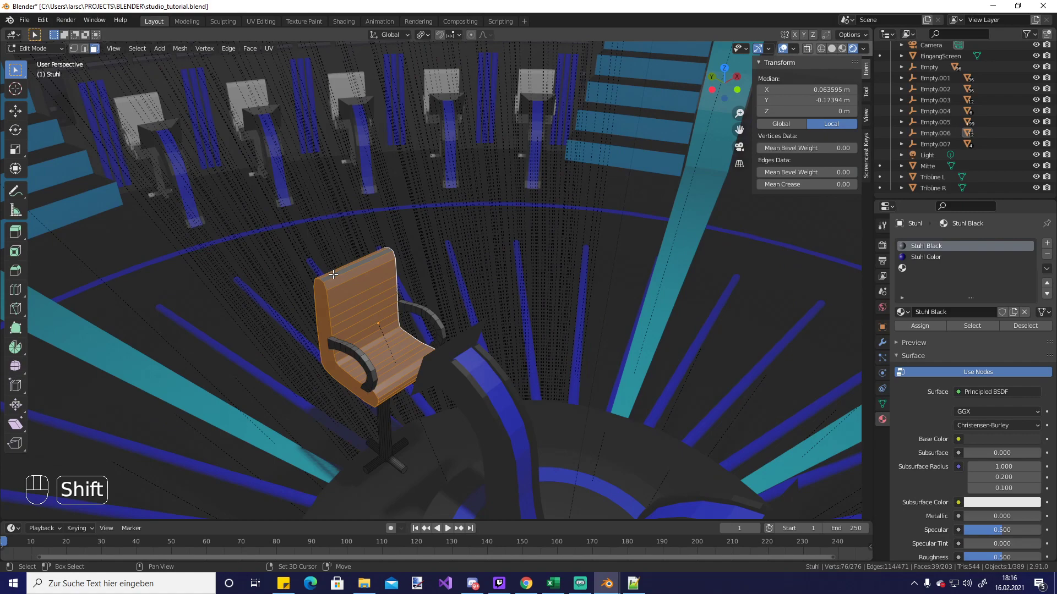
Assign Stuhl Color to the seat and back, then inspect the armrest faces for the orange Stuhl Lehne material
click(930, 260)
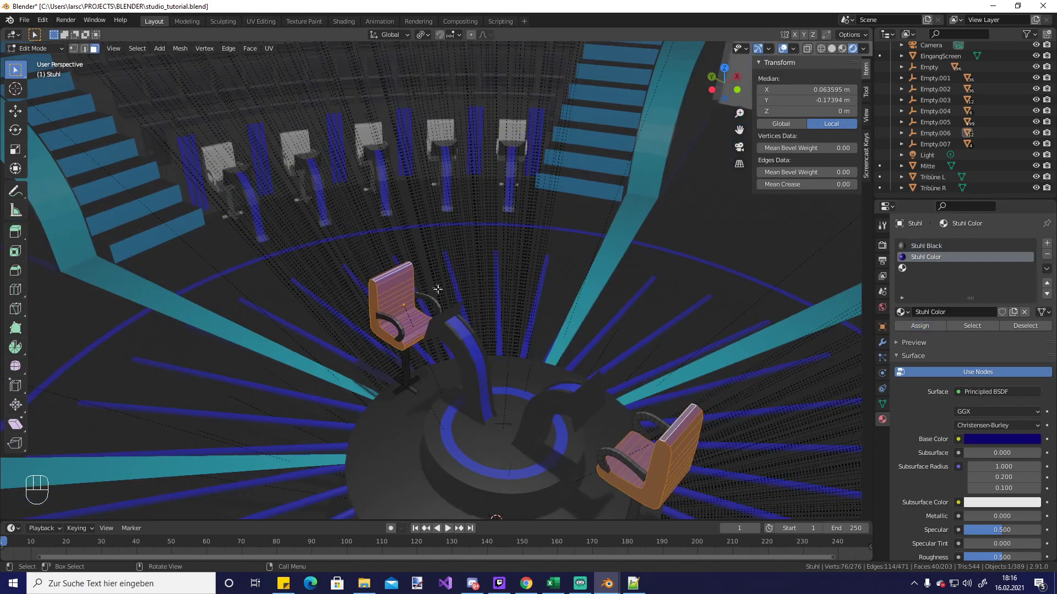
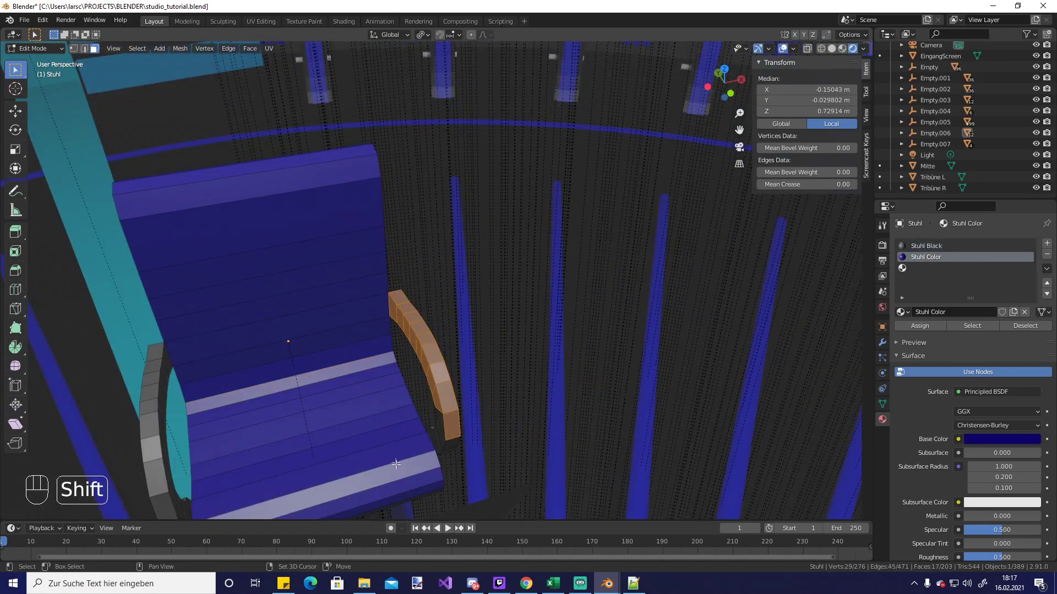
drag(400, 372, 313, 351)
drag(322, 352, 394, 375)
drag(353, 348, 284, 290)
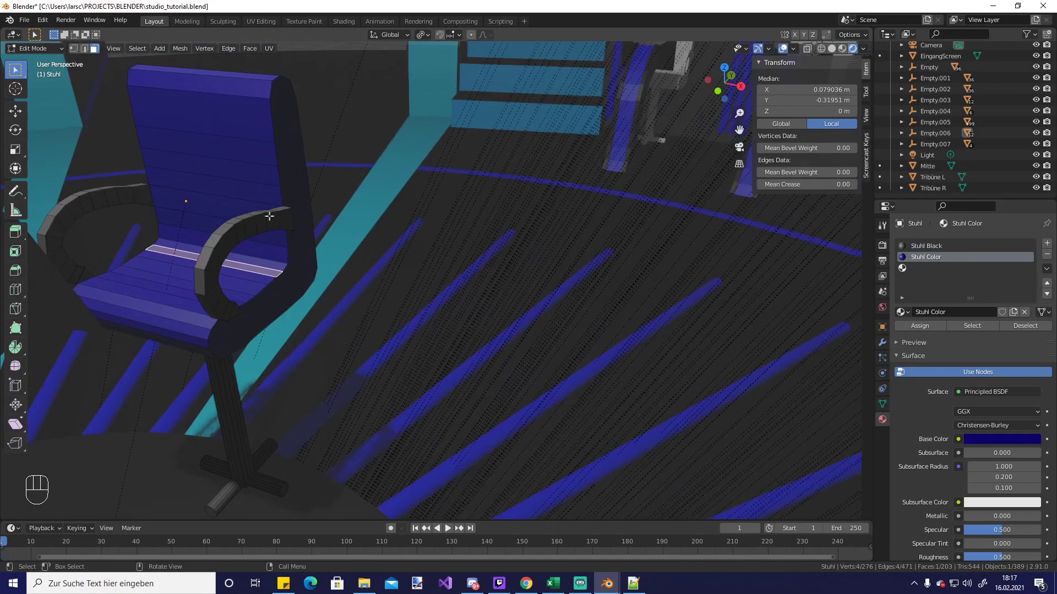
drag(283, 220, 230, 316)
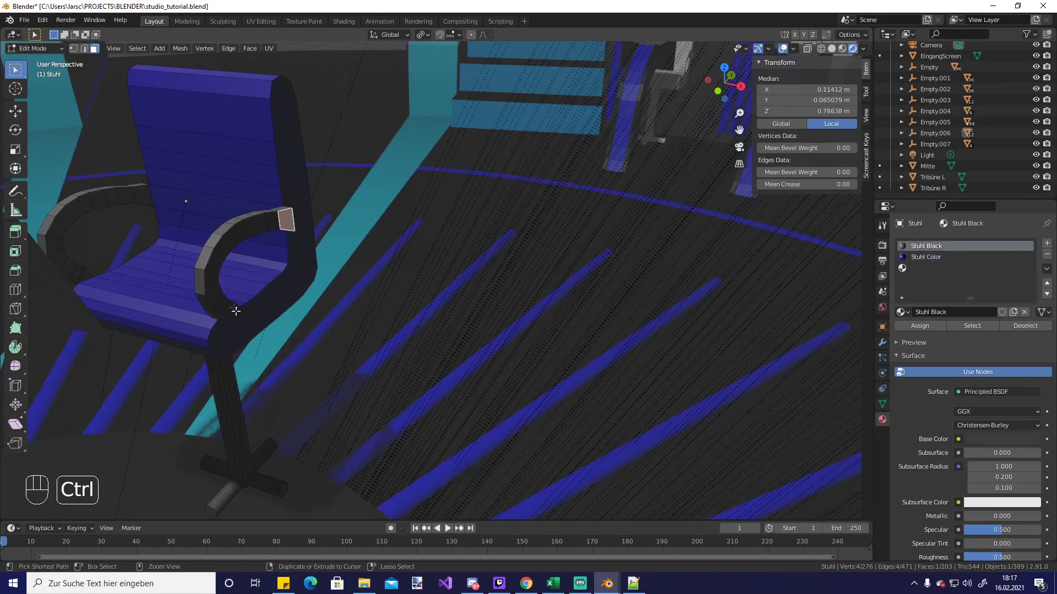
middle_click(224, 312)
drag(297, 189, 293, 146)
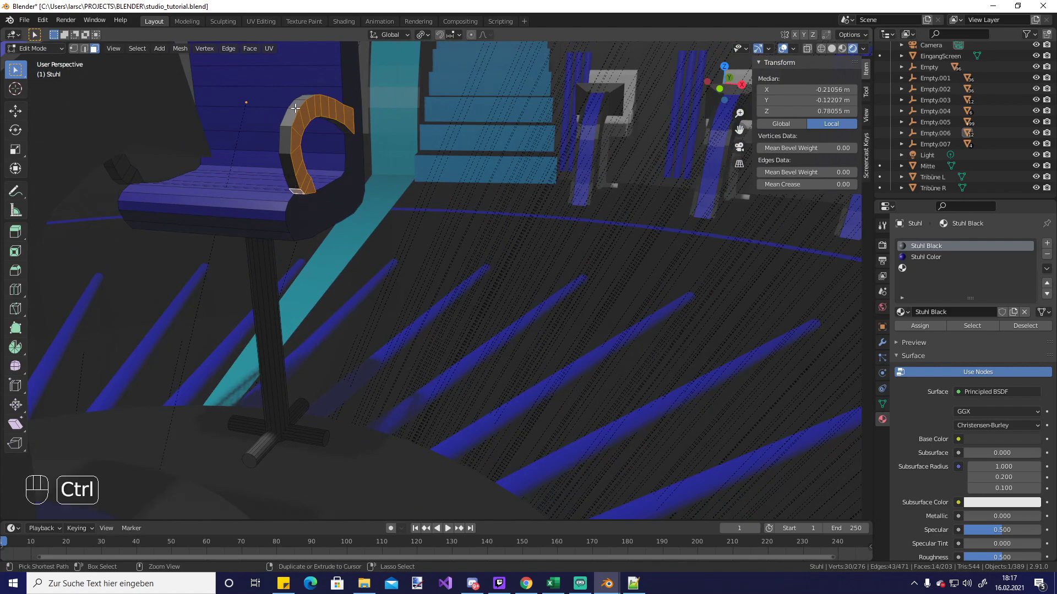
middle_click(305, 145)
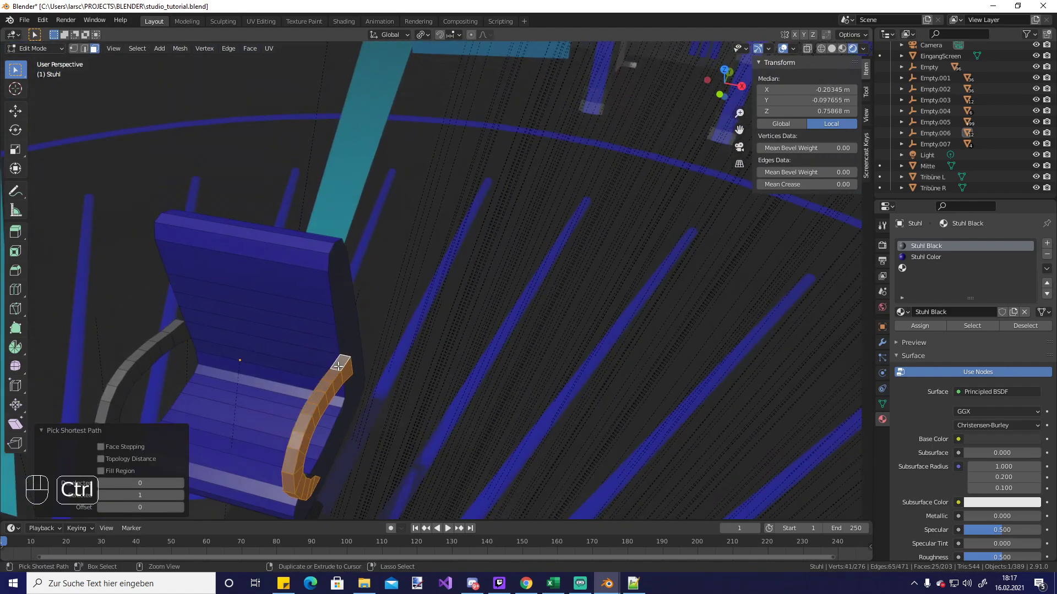
drag(366, 361, 399, 346)
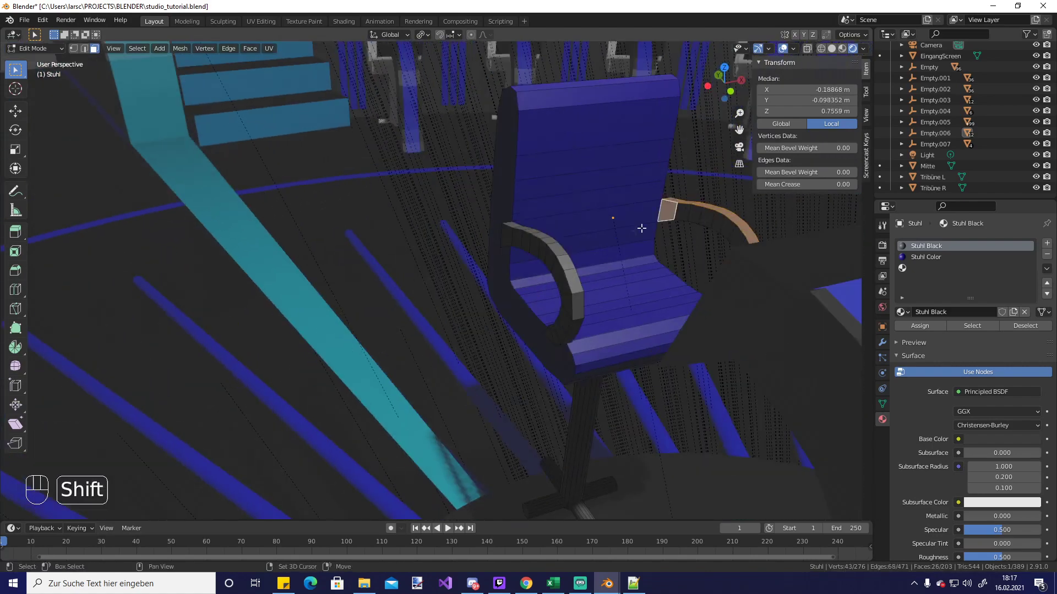
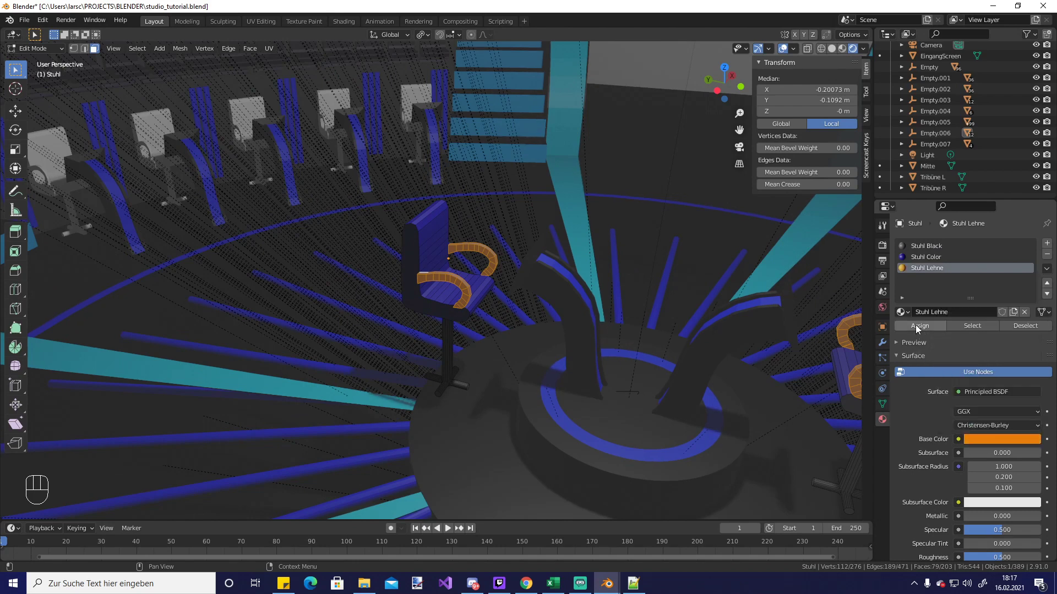
Return to Object Mode and inspect the orange armrests on the host chair
key(Tab)
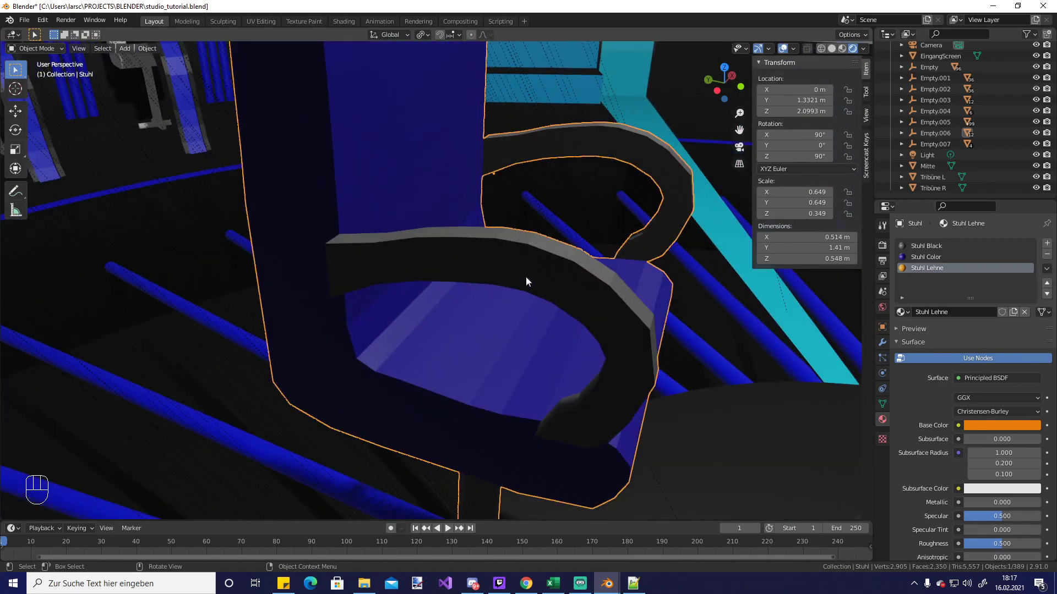
drag(571, 290, 572, 297)
key(Tab)
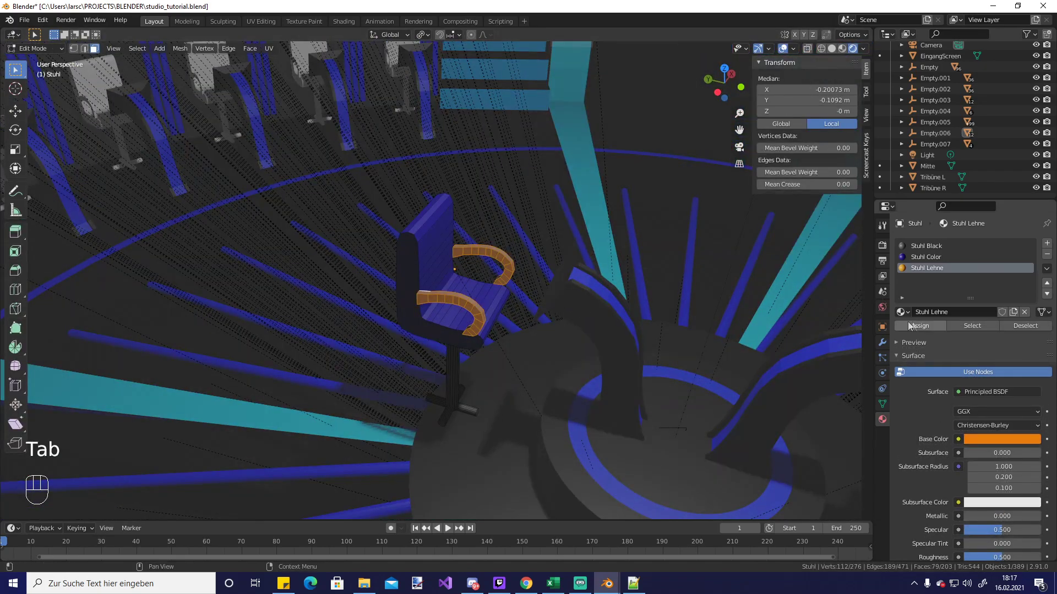
key(Tab)
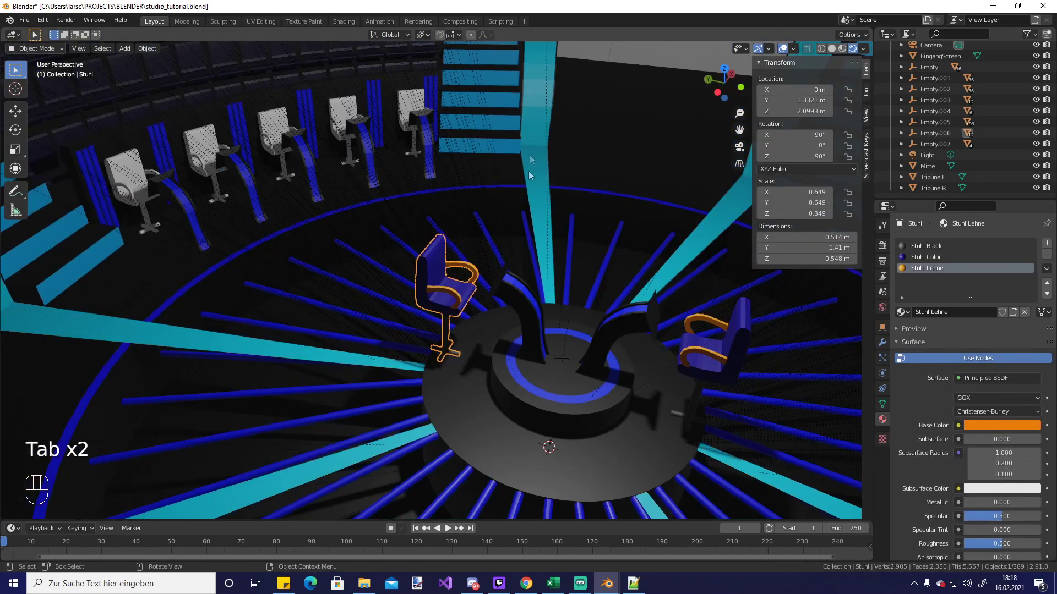
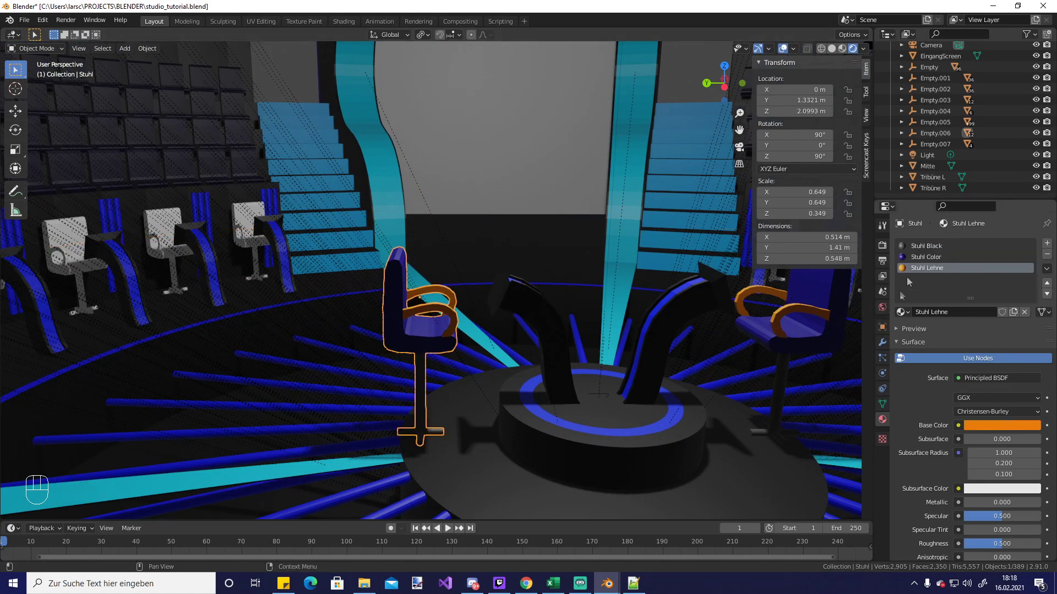
Pick the Stuhl Lehne material and darken its Base Color to a brownish orange
click(926, 256)
click(1008, 426)
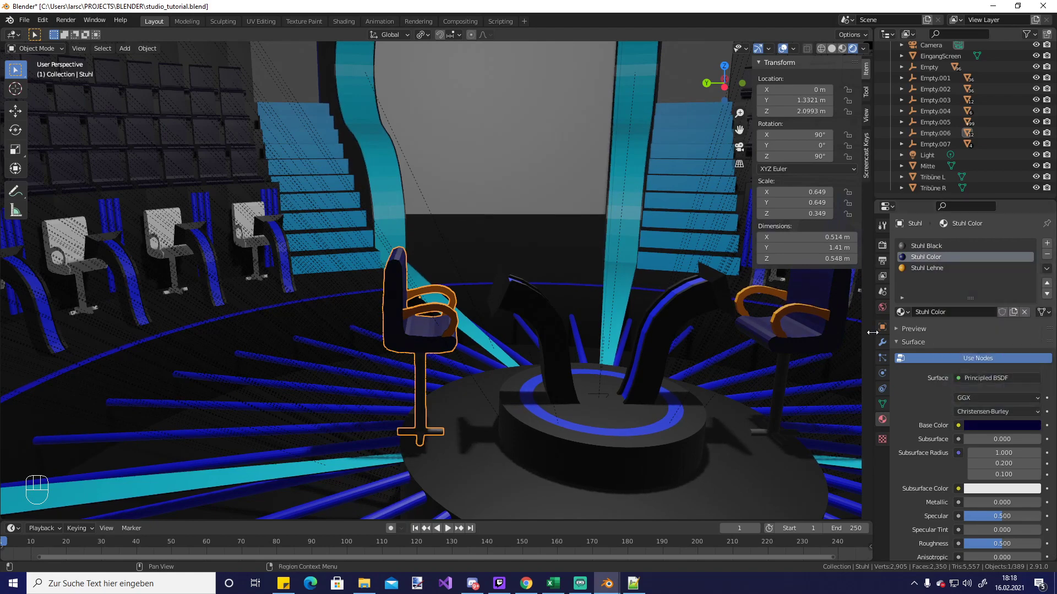
click(926, 279)
drag(933, 273, 1035, 290)
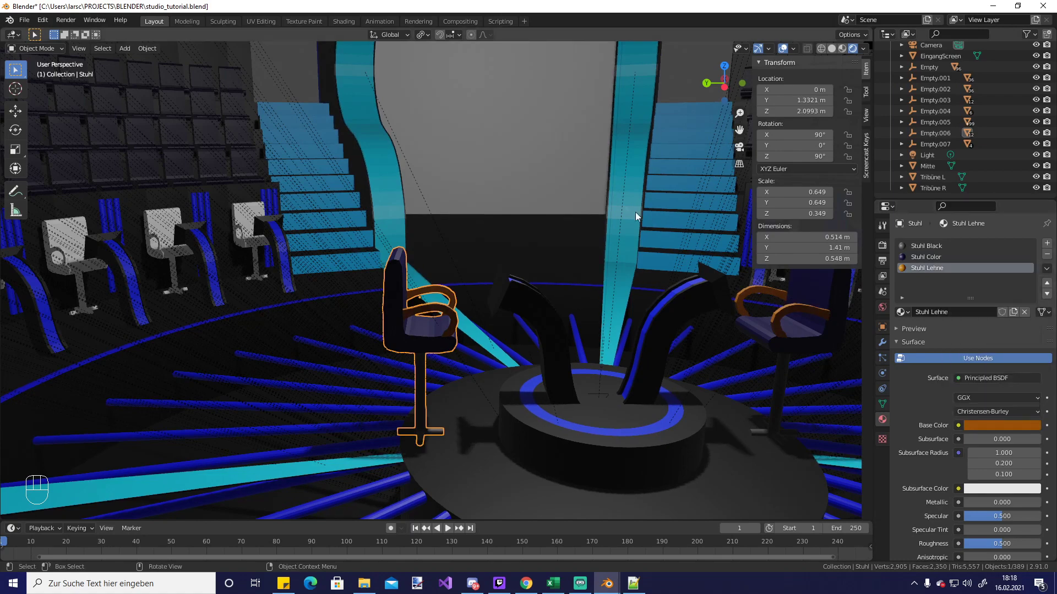
drag(536, 198, 515, 202)
Isolate chair Stuhl.006 in local view and give its backrest and seat faces the black chair material
click(312, 204)
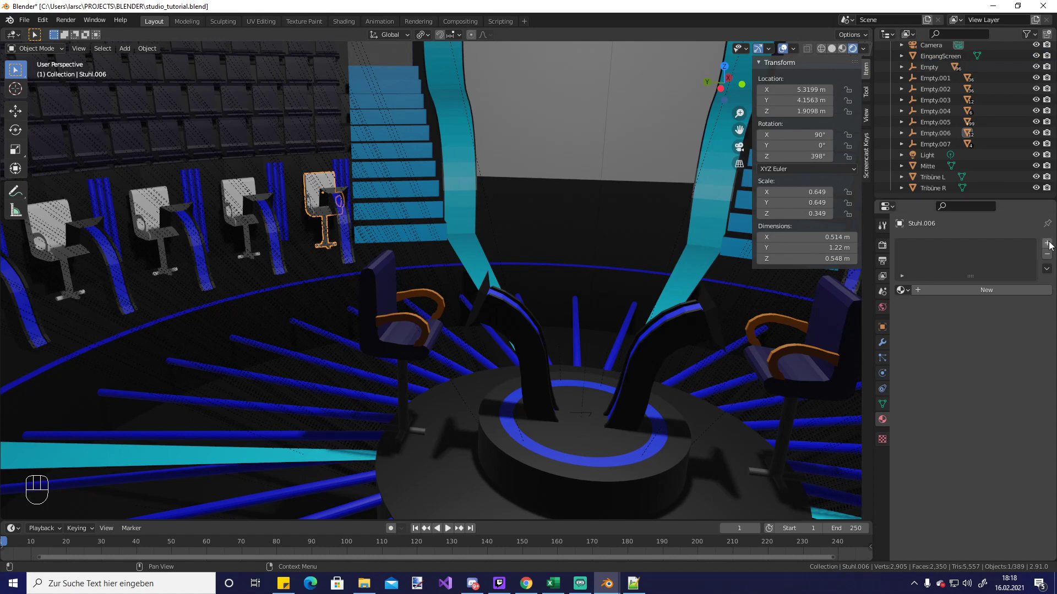
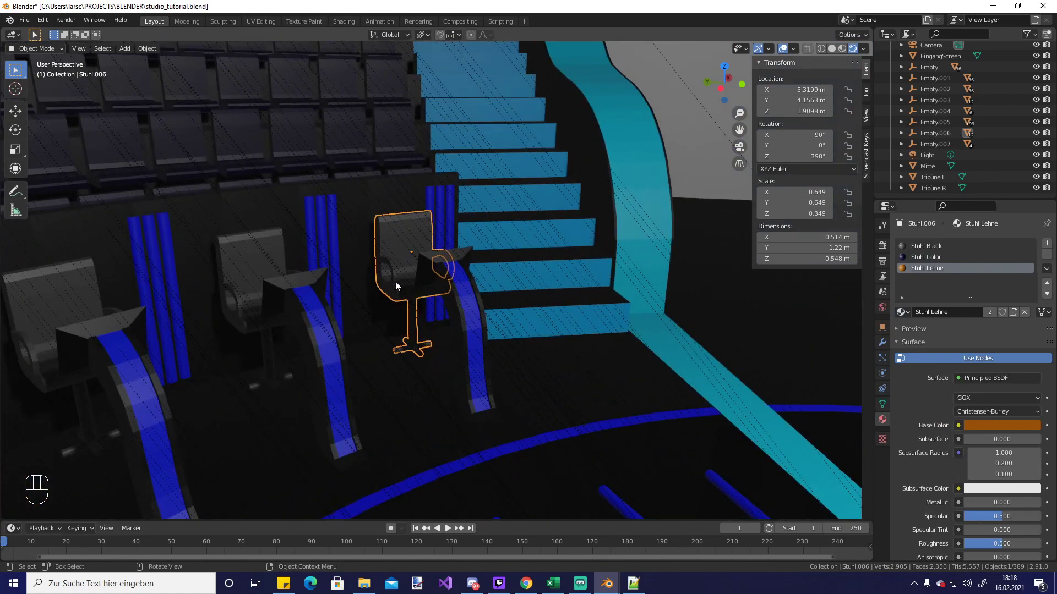
key(/)
drag(461, 254, 479, 276)
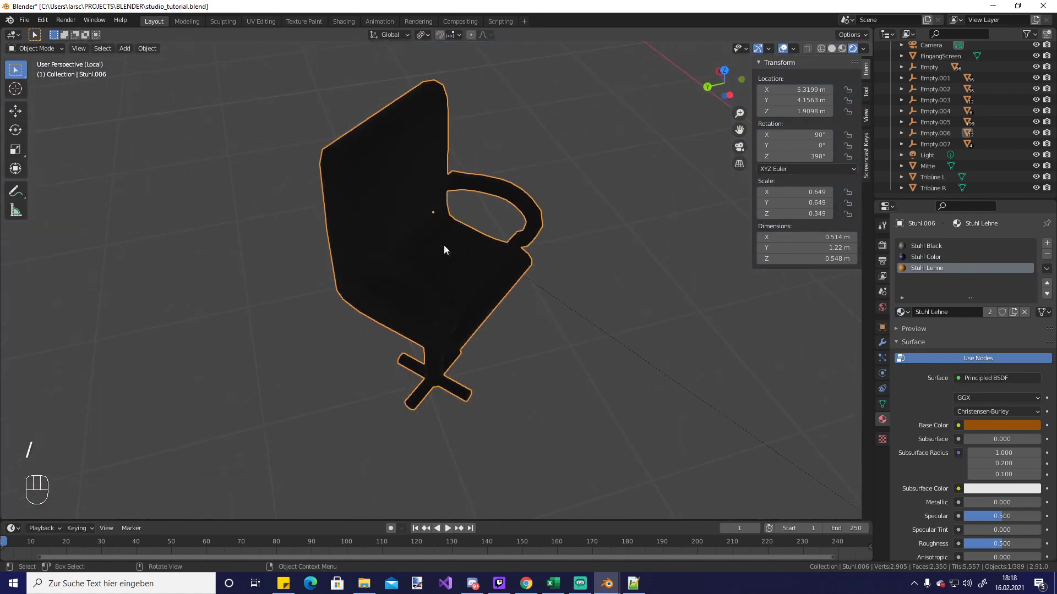
key(Tab)
click(930, 260)
click(376, 133)
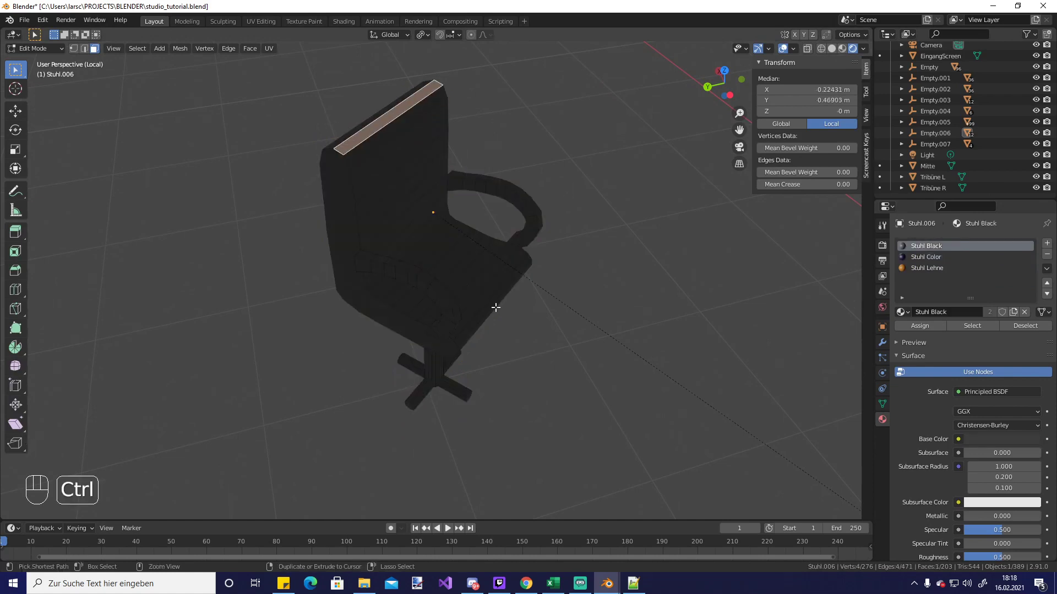
drag(484, 301, 456, 218)
drag(459, 302, 451, 316)
drag(423, 170, 419, 219)
Select all the armrest faces on both sides of the chair
drag(426, 289, 553, 279)
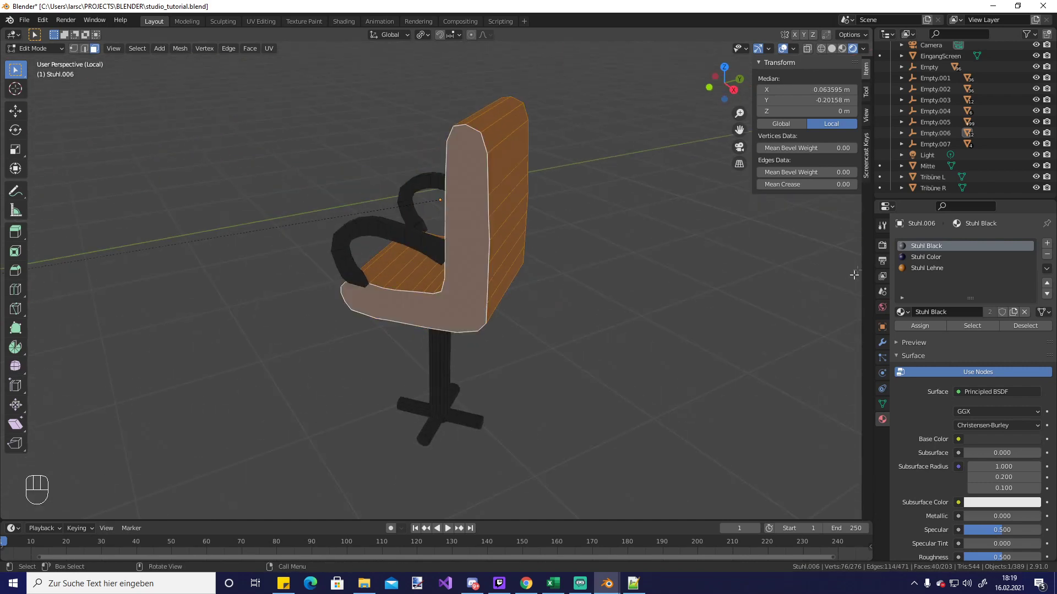
drag(928, 260, 433, 213)
drag(433, 213, 454, 196)
drag(294, 140, 465, 237)
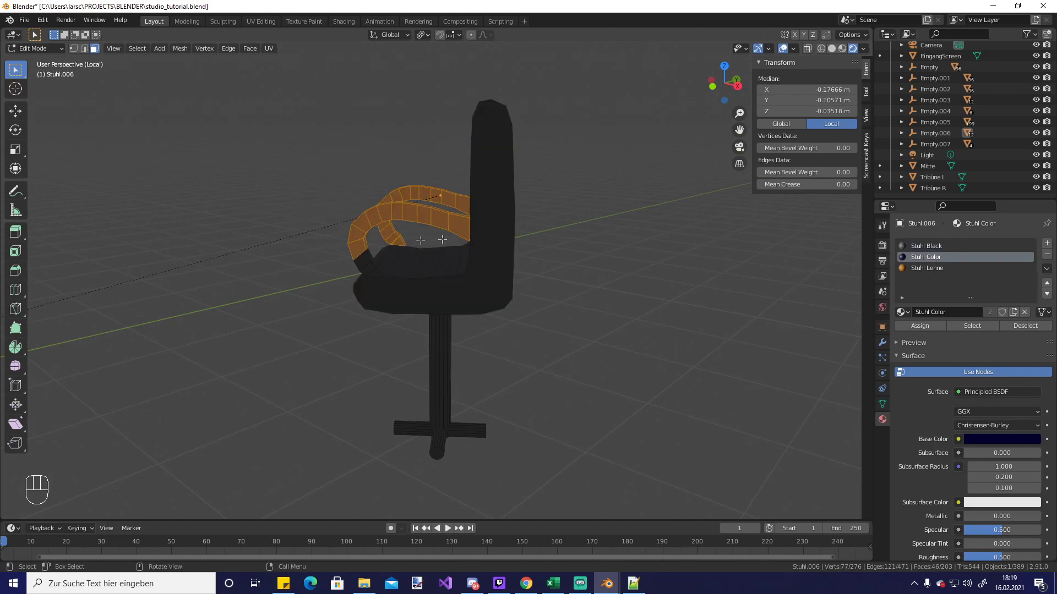
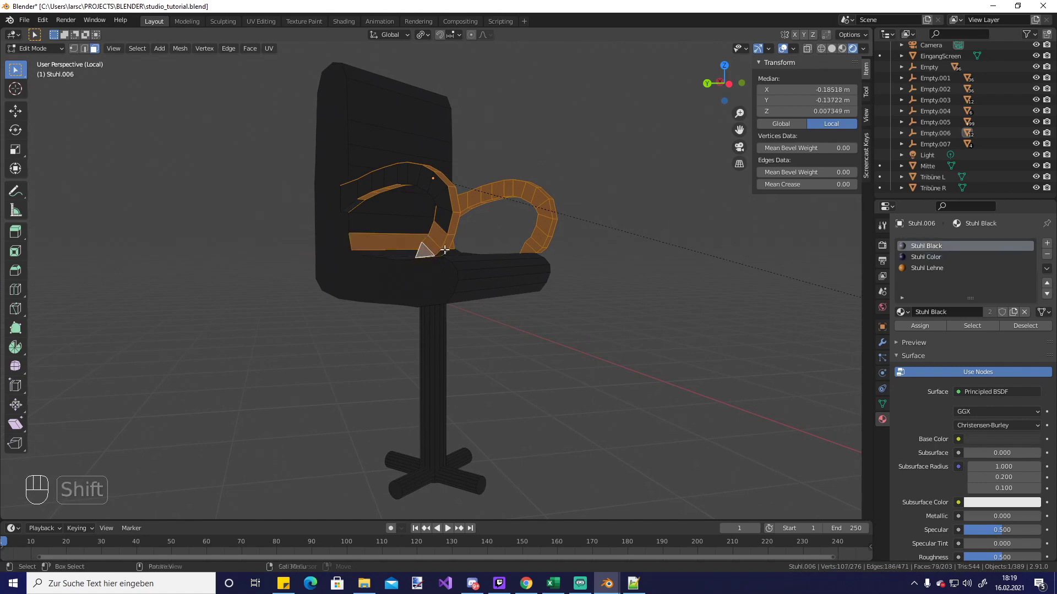
drag(439, 242, 411, 185)
drag(416, 192, 346, 215)
drag(380, 168, 409, 168)
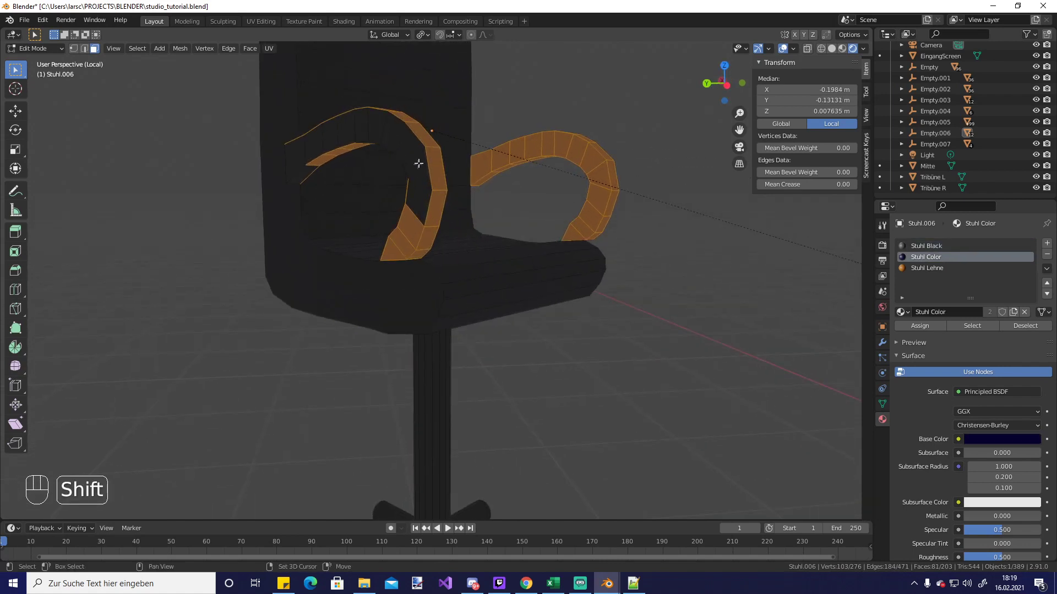
drag(417, 158, 418, 199)
drag(424, 175, 420, 201)
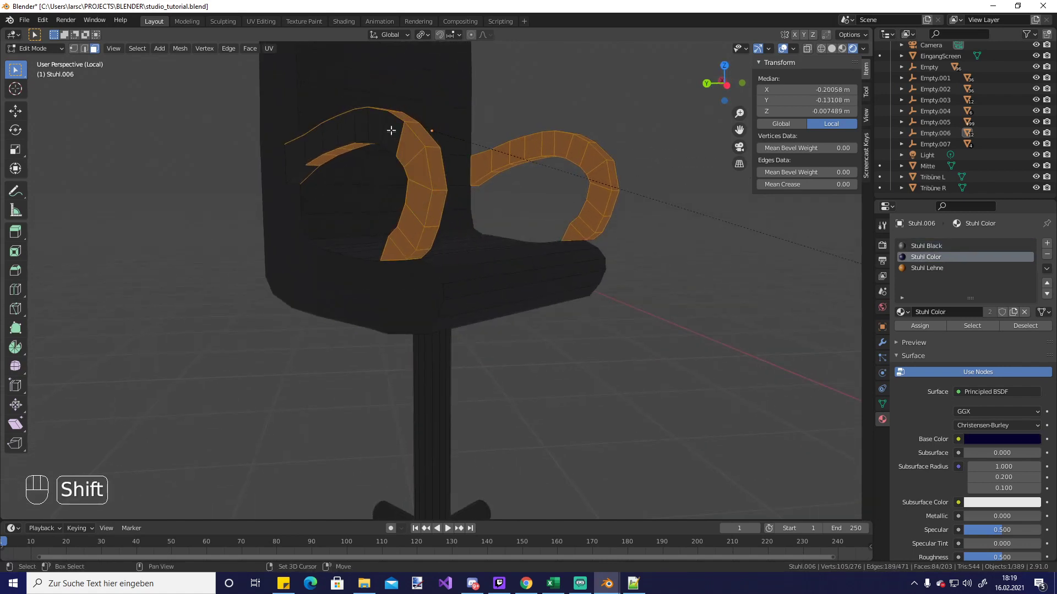
drag(391, 122, 352, 132)
drag(337, 131, 319, 137)
drag(310, 154, 297, 172)
drag(315, 178, 254, 193)
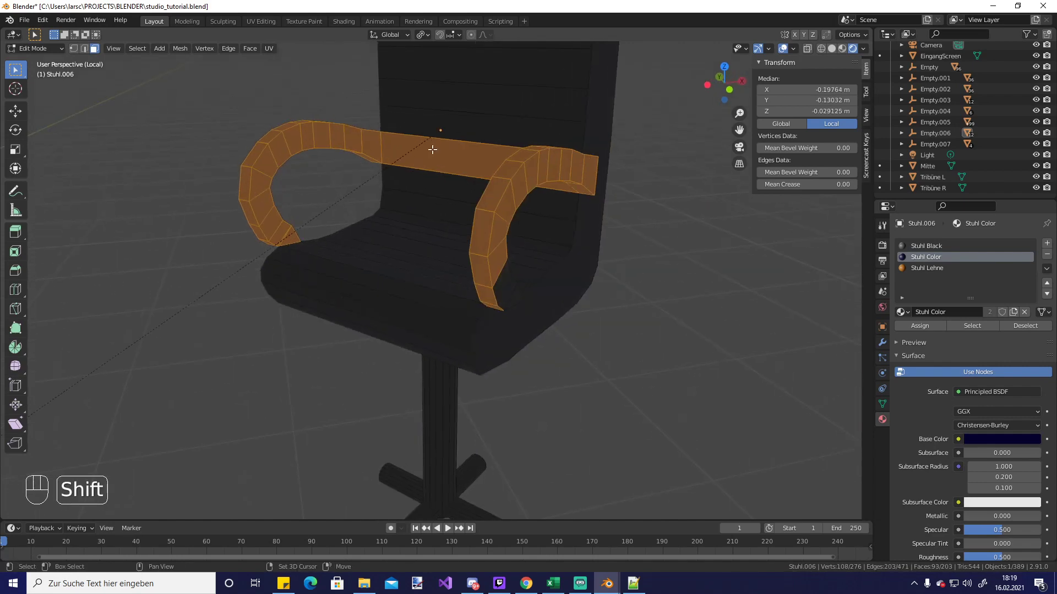
Assign the orange Stuhl Lehne material to the armrests and return to the full studio scene
click(432, 150)
drag(421, 188, 565, 178)
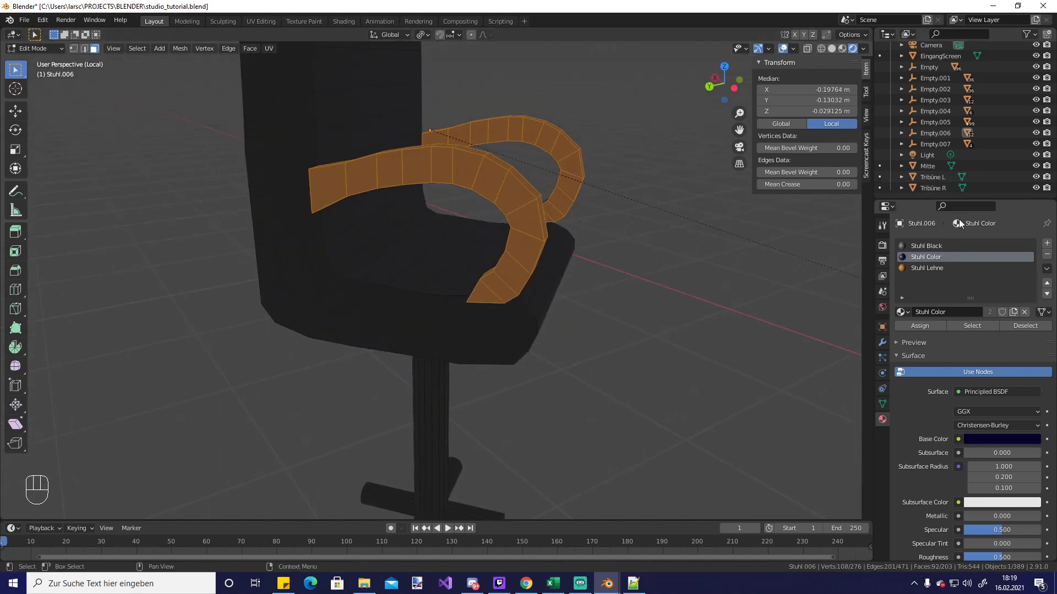
drag(925, 270, 922, 333)
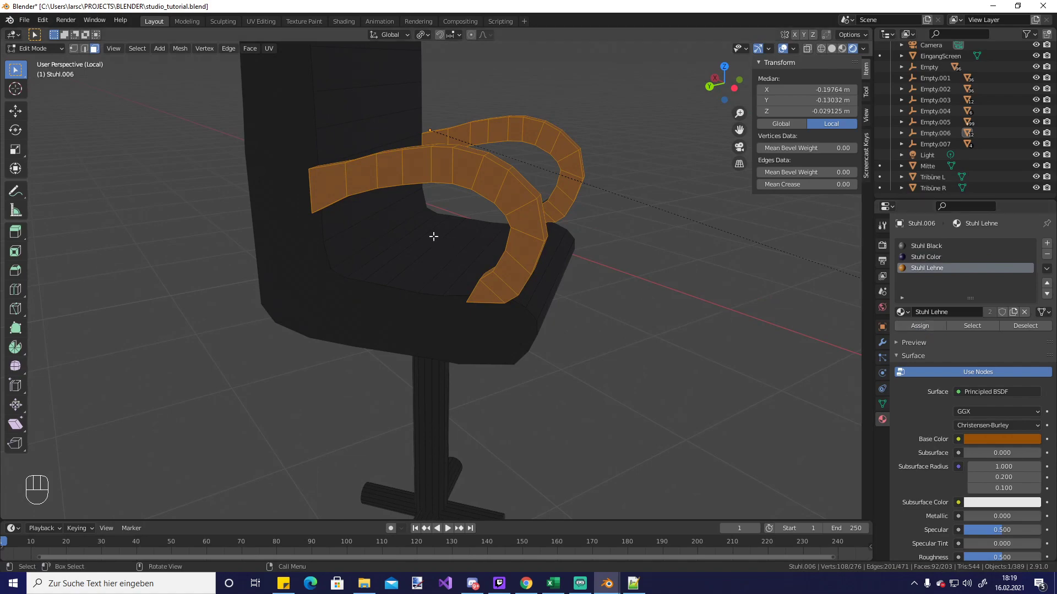
key(/)
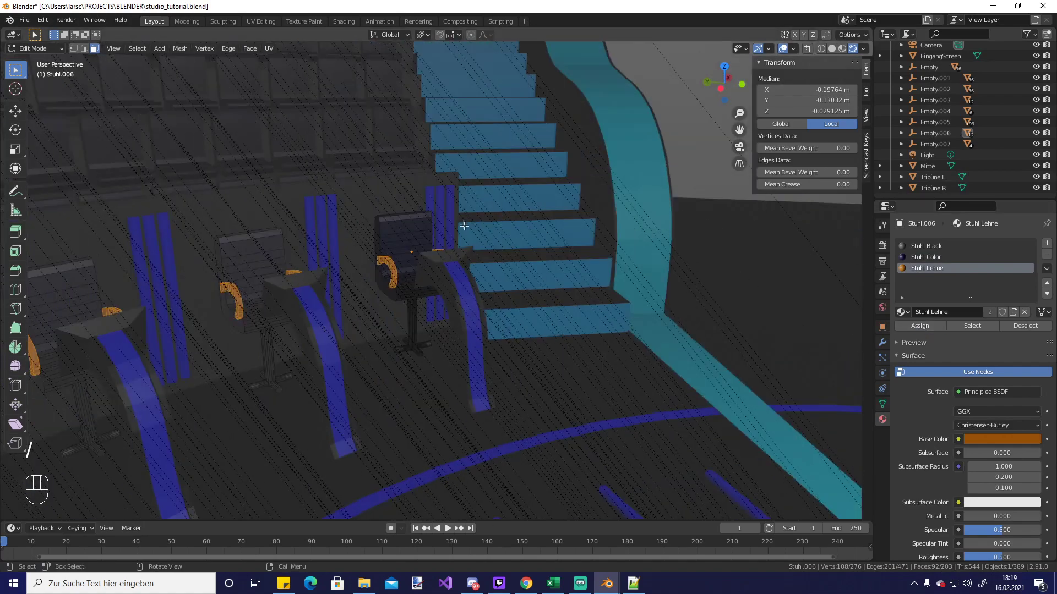
Give EingangScreen a new material named Screen with a dark blue Base Color
key(Tab)
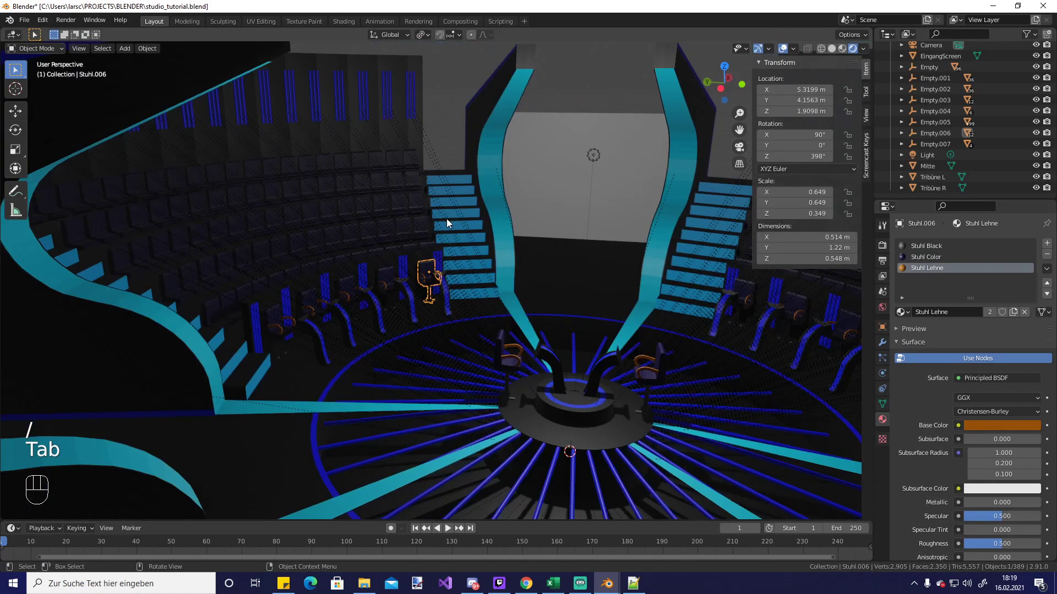
click(581, 182)
click(559, 82)
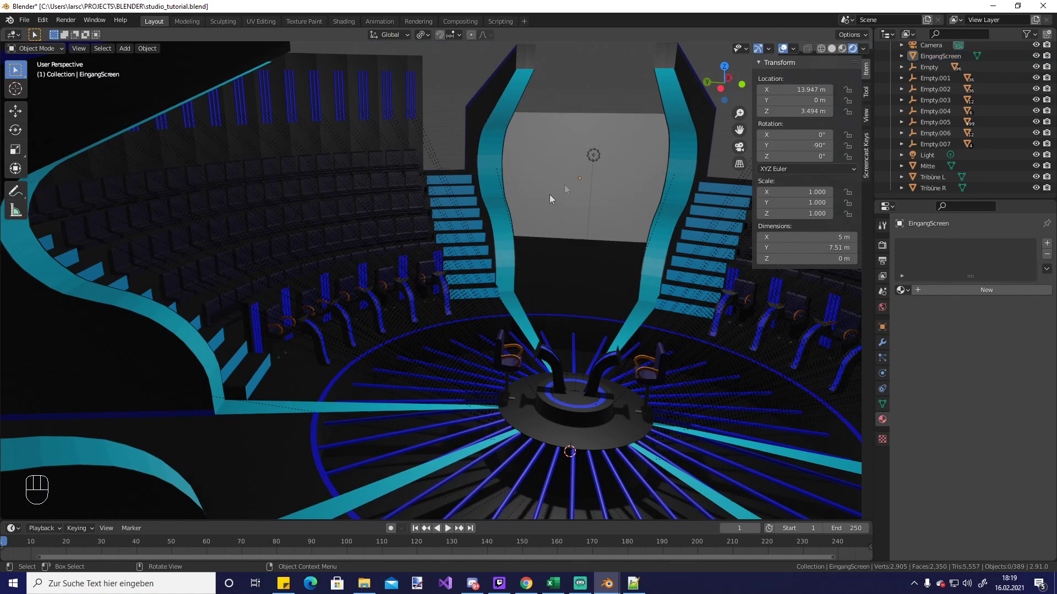
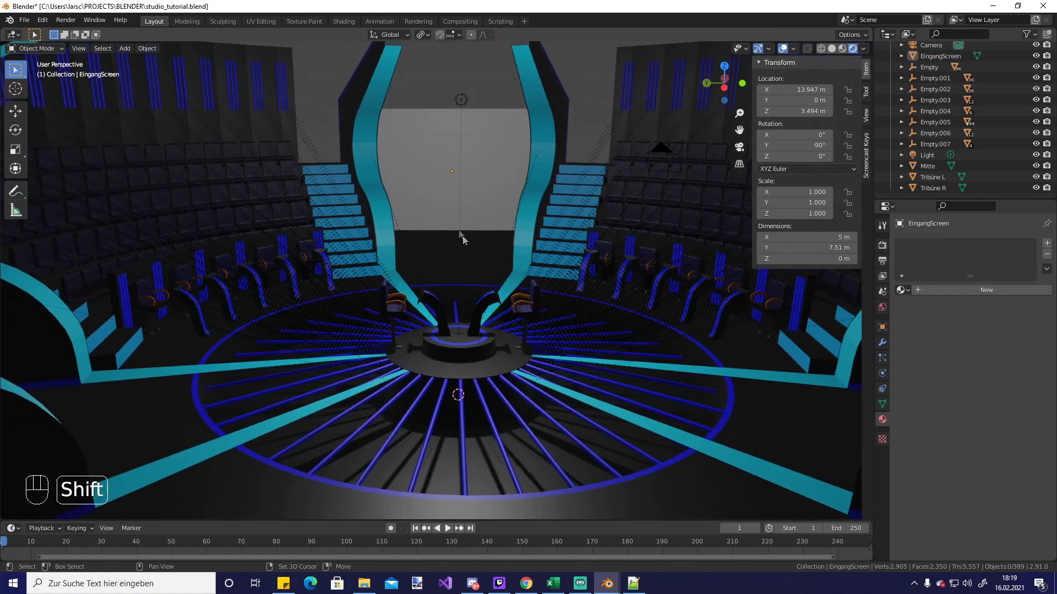
middle_click(466, 227)
drag(466, 219, 459, 259)
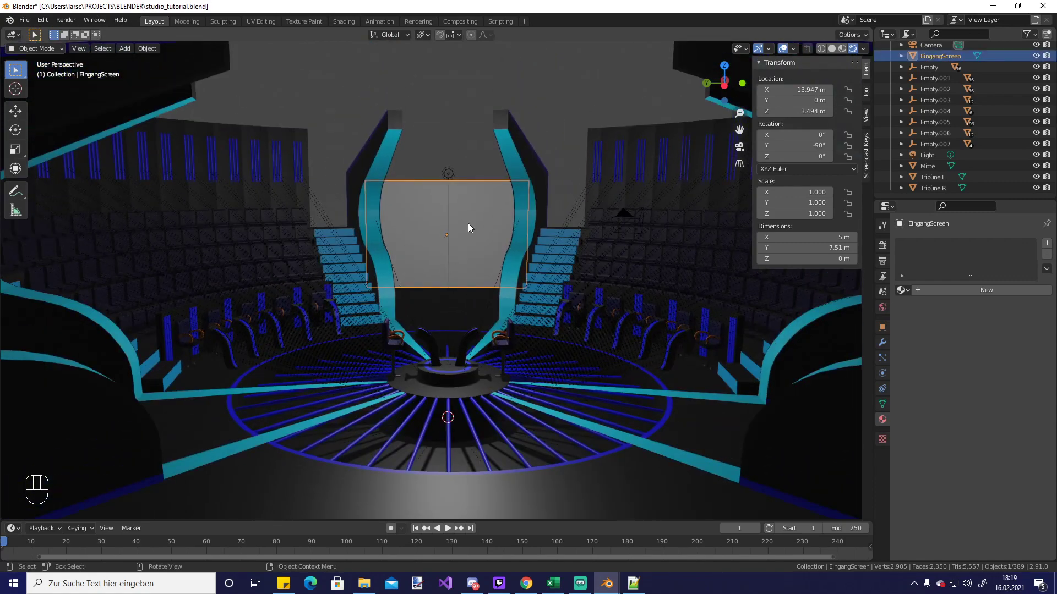
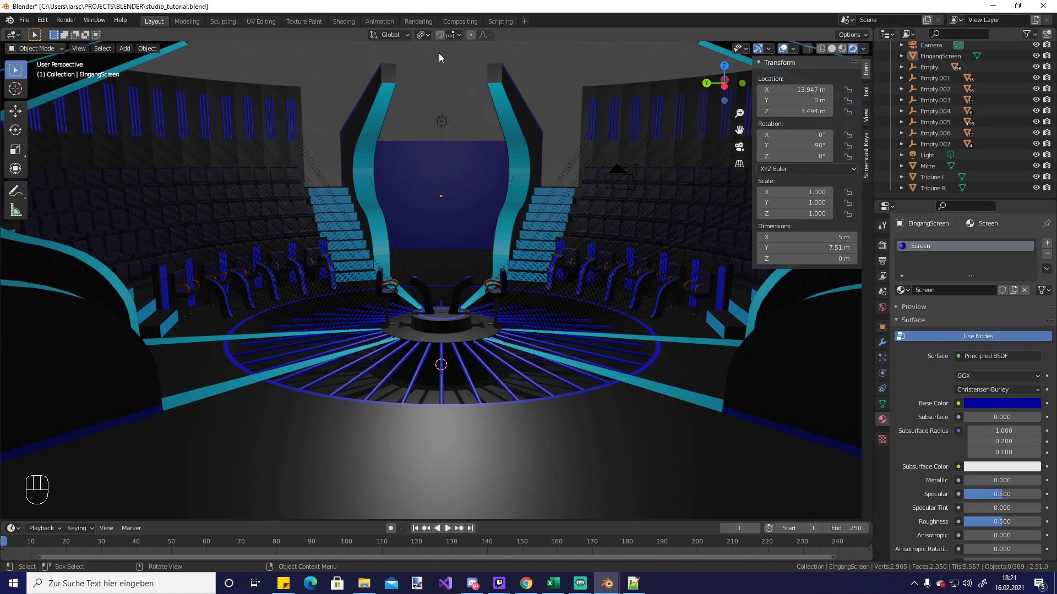
middle_click(478, 169)
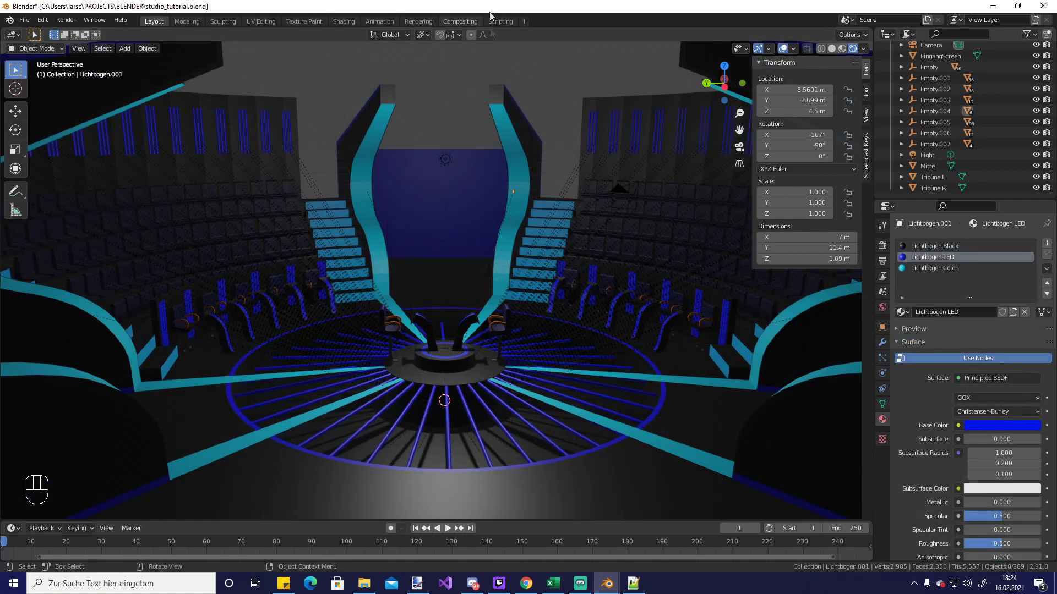
Make the arch's Lichtbogen Color a light blue Emission shader, then select the right-hand staircase
click(522, 181)
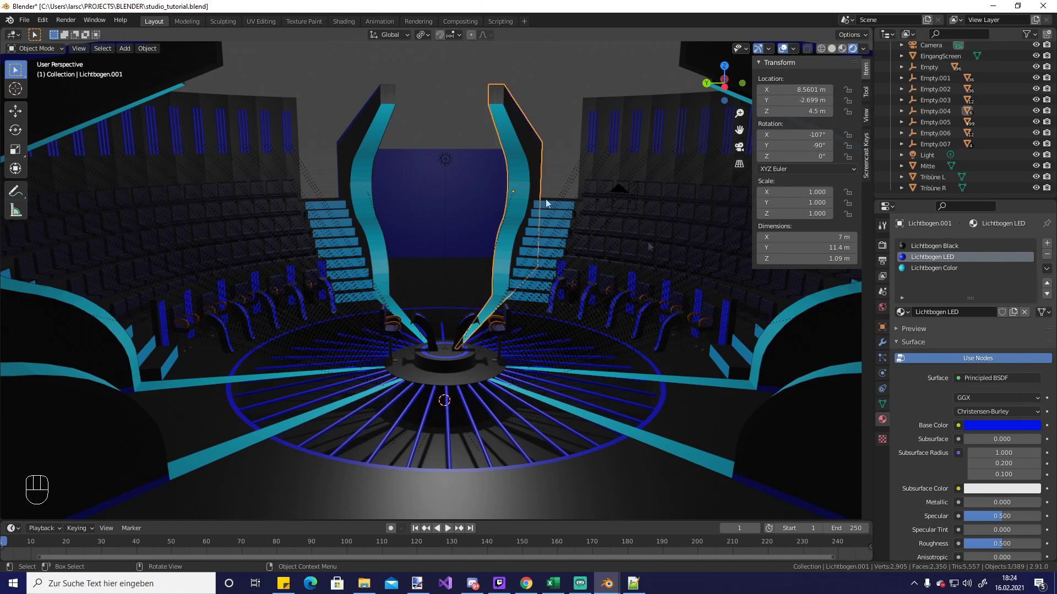
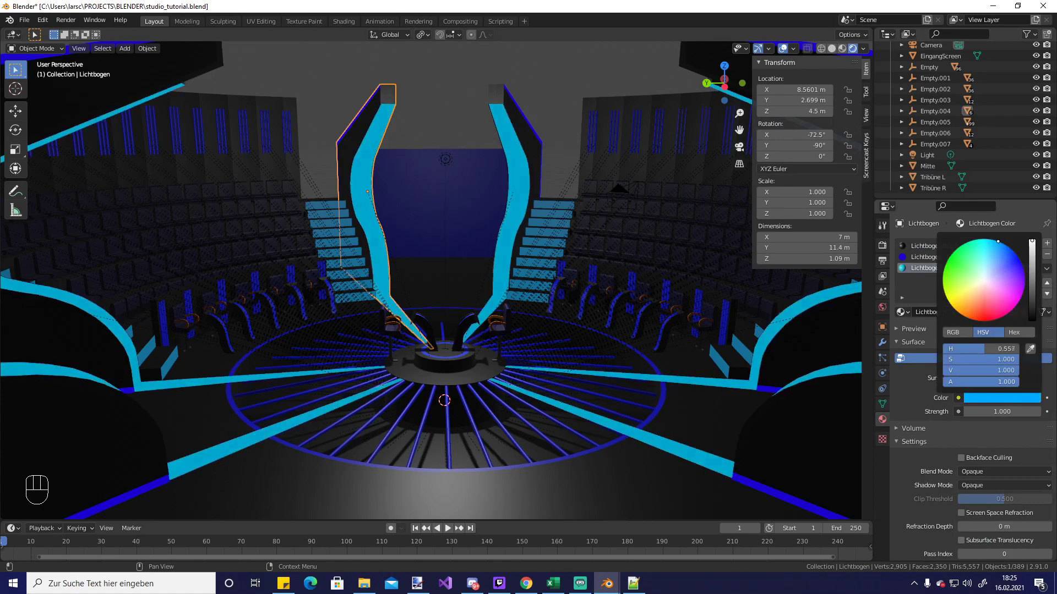
click(448, 68)
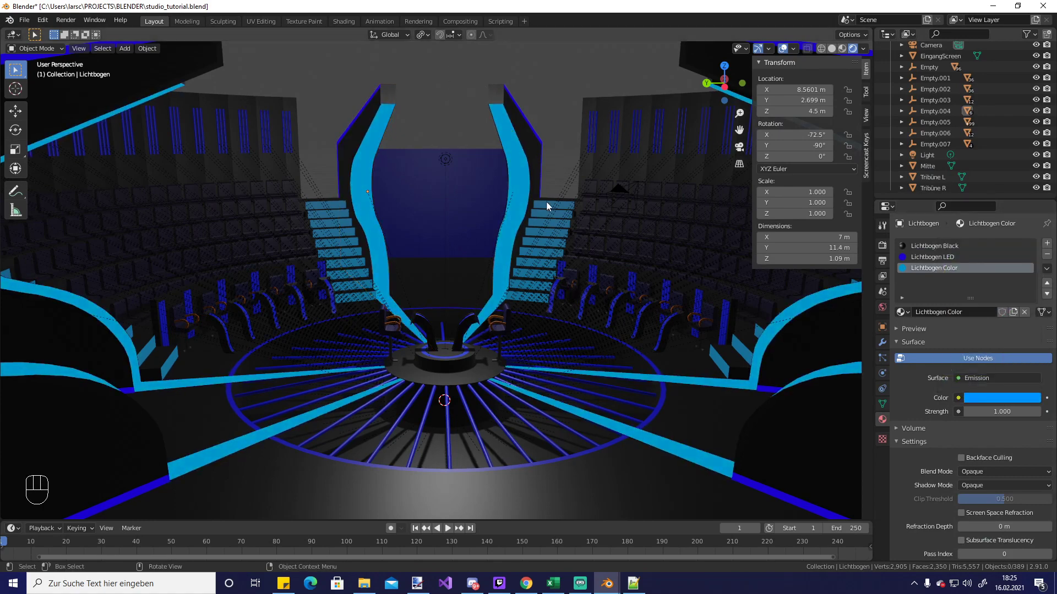
click(927, 260)
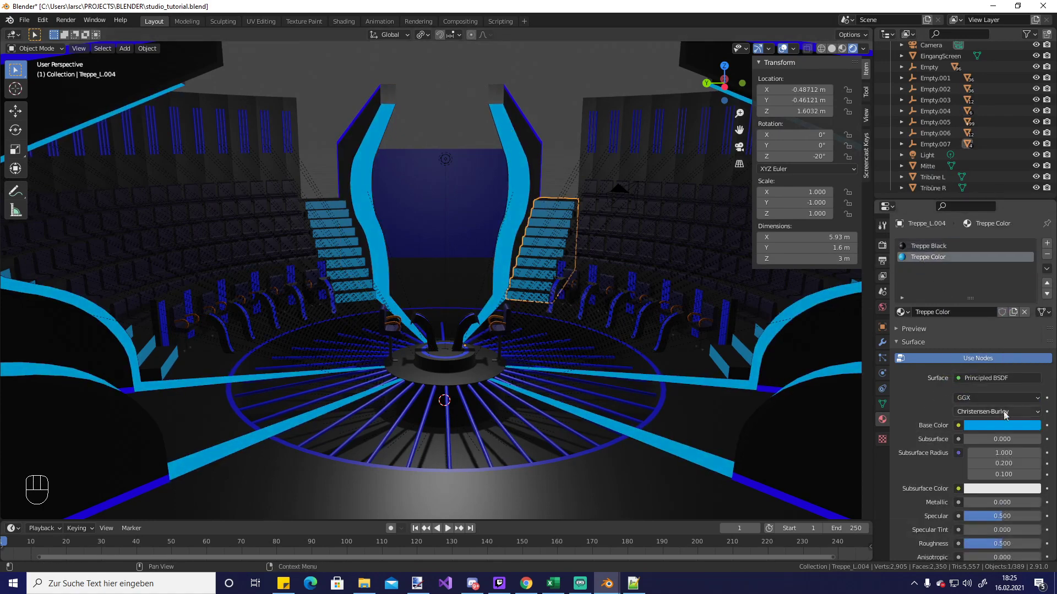
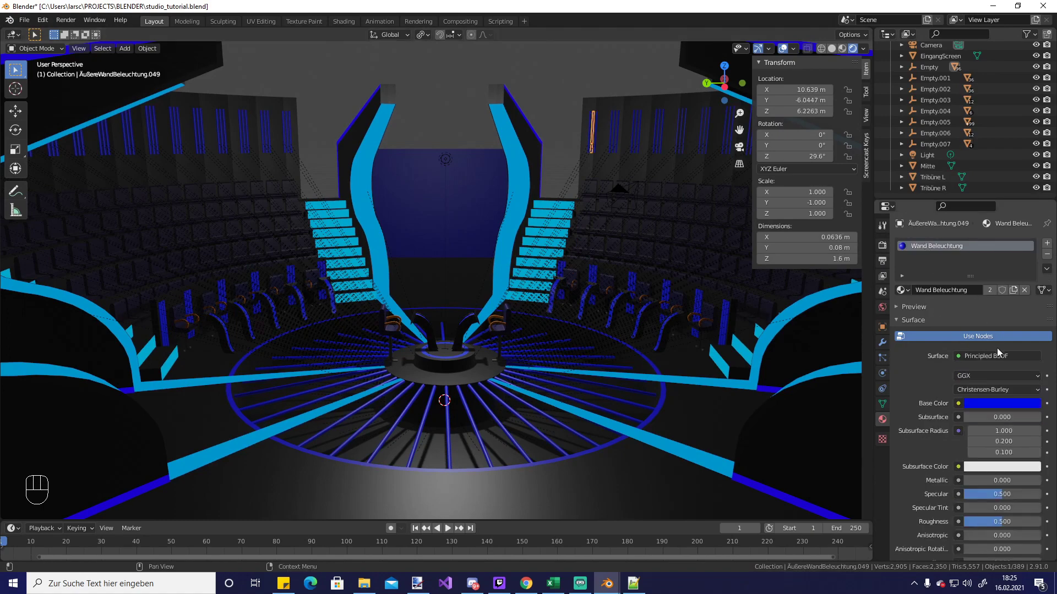
Turn the Wand Beleuchtung wall-light material into a blue Emission shader
drag(996, 358, 925, 143)
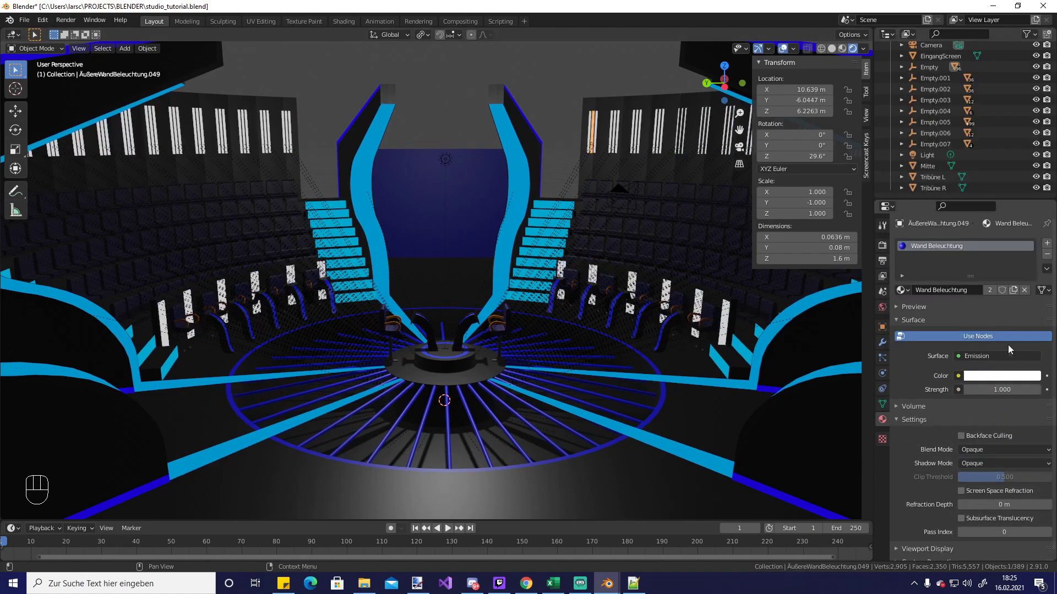
click(1016, 380)
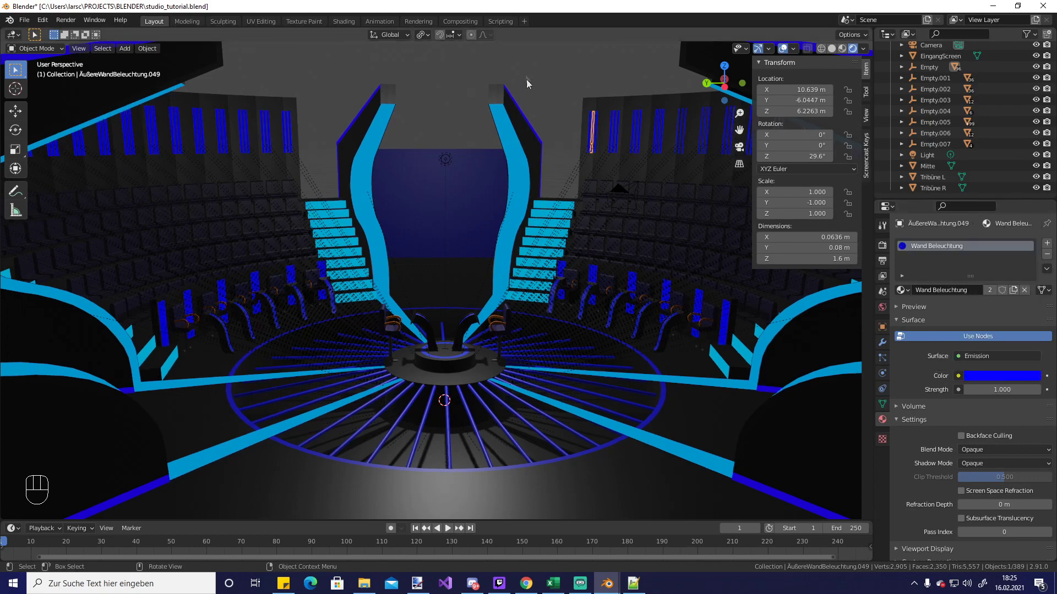
click(522, 64)
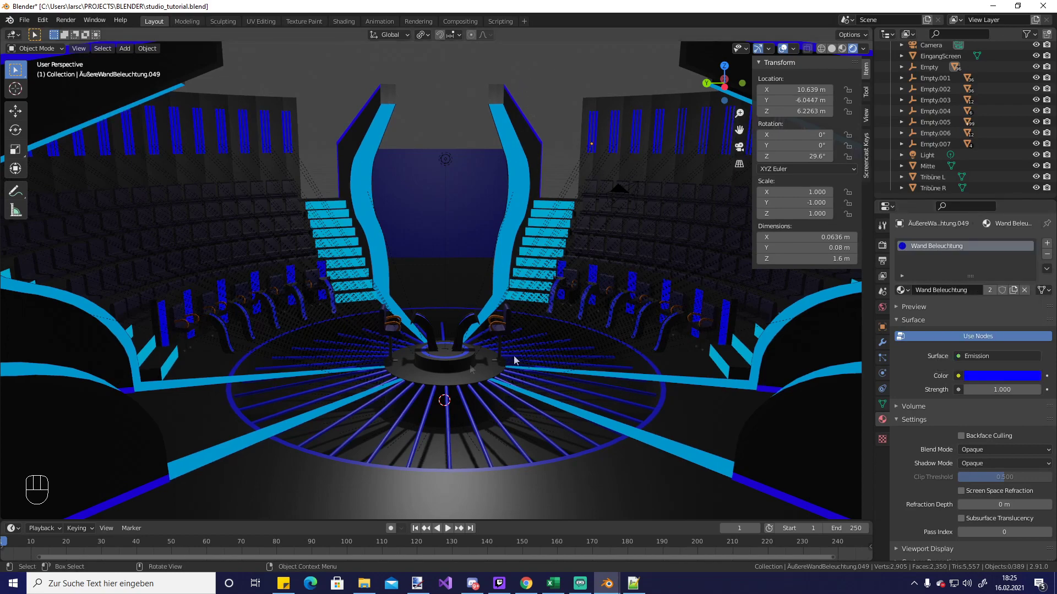
Make the floor stripes' Plexiglass Beleuchtung glow blue as emission and select the floor plate
click(453, 439)
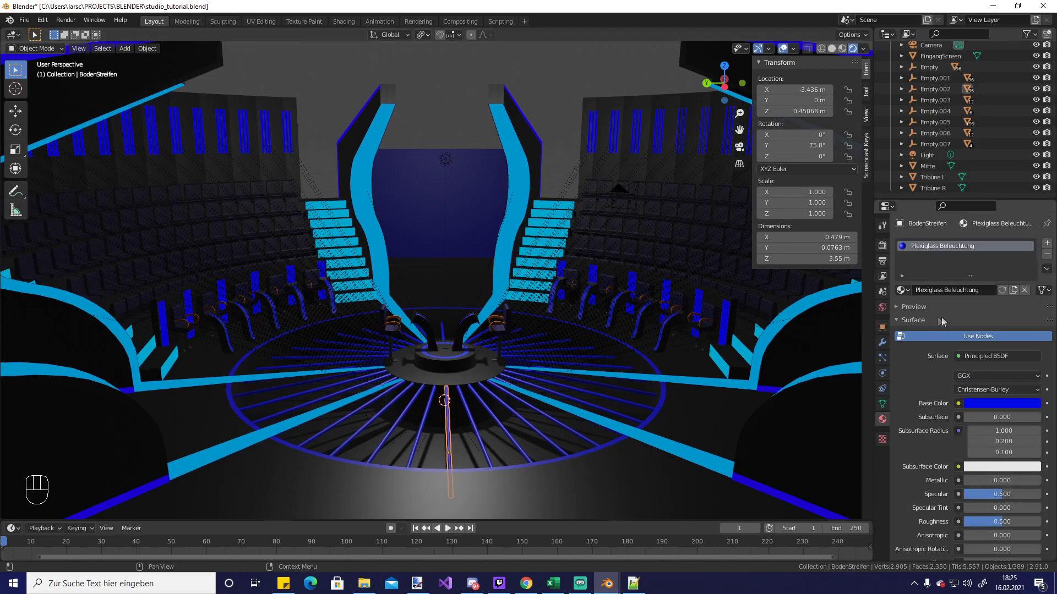
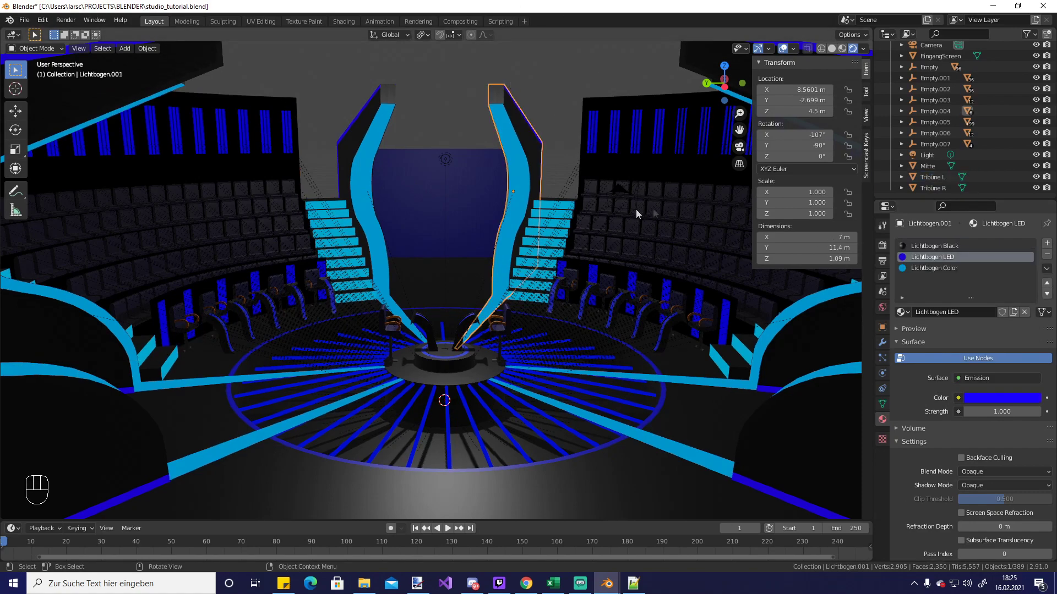
click(551, 102)
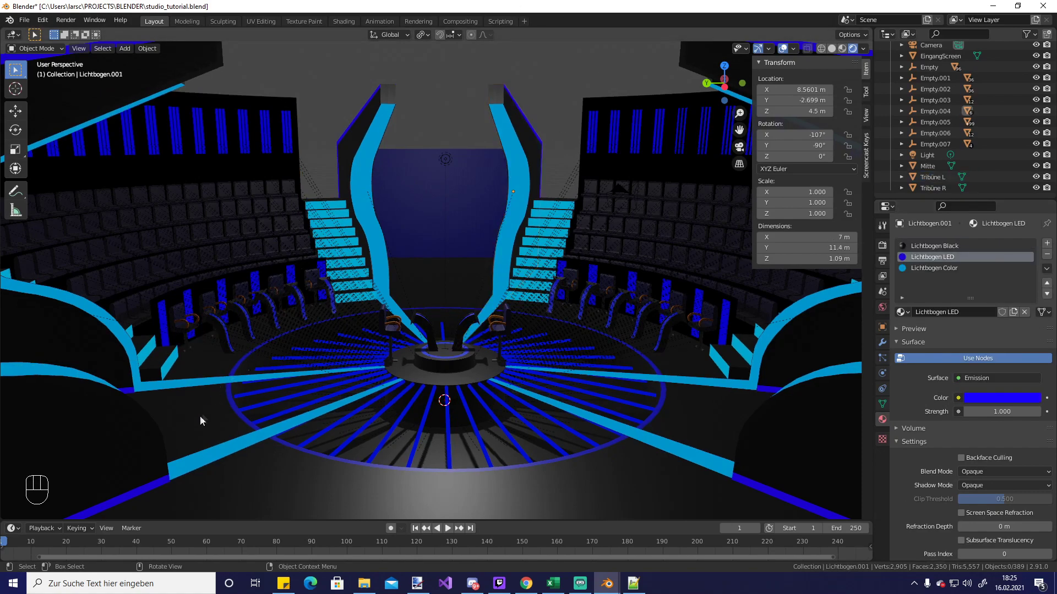
click(935, 248)
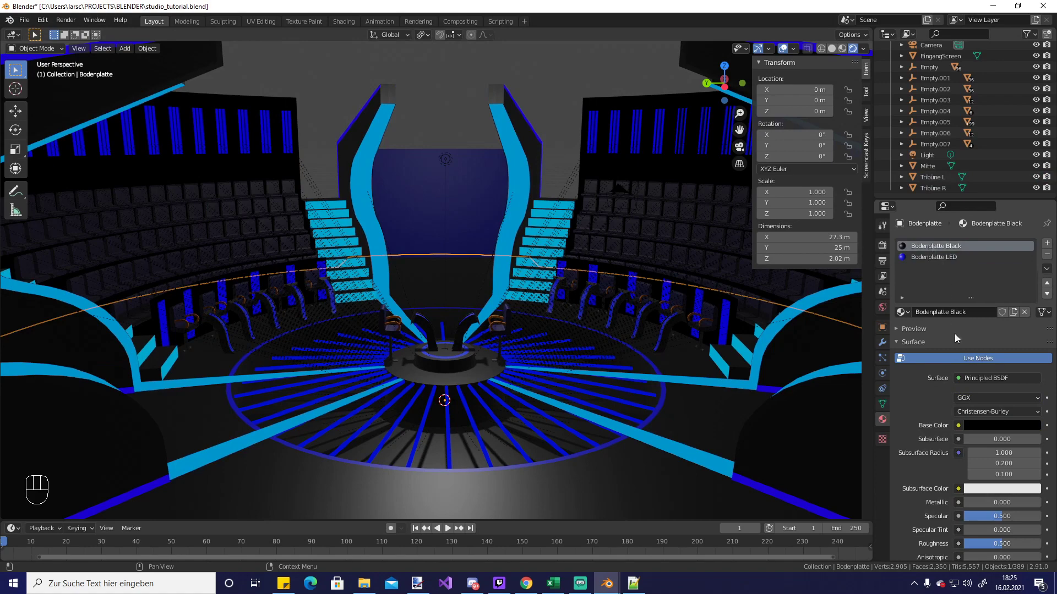
Make Bodenplatte Black a black Emission shader and Bodenplatte LED a blue Emission shader
drag(988, 384, 931, 174)
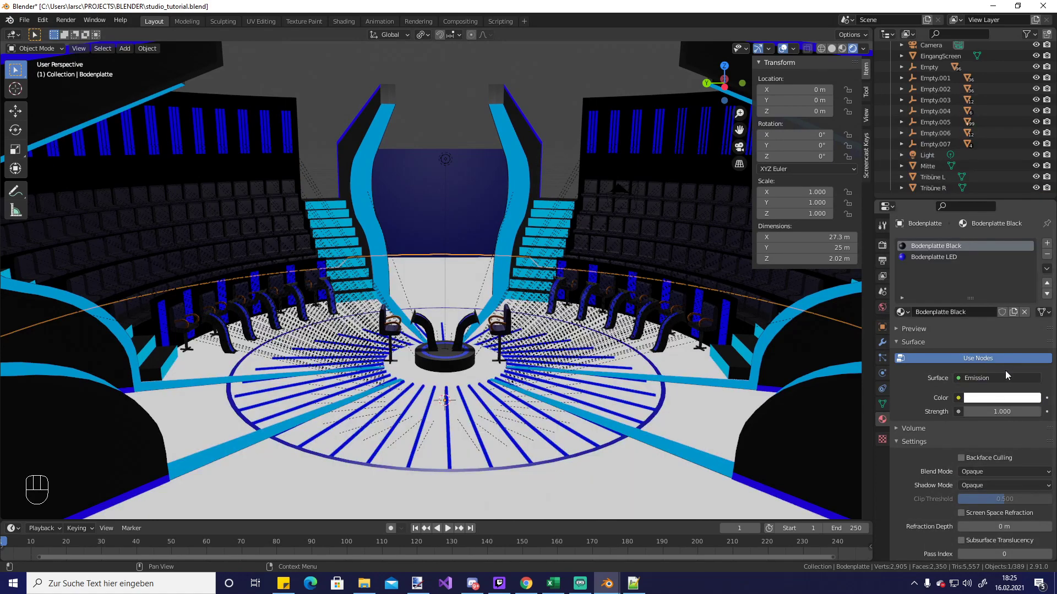
click(1006, 398)
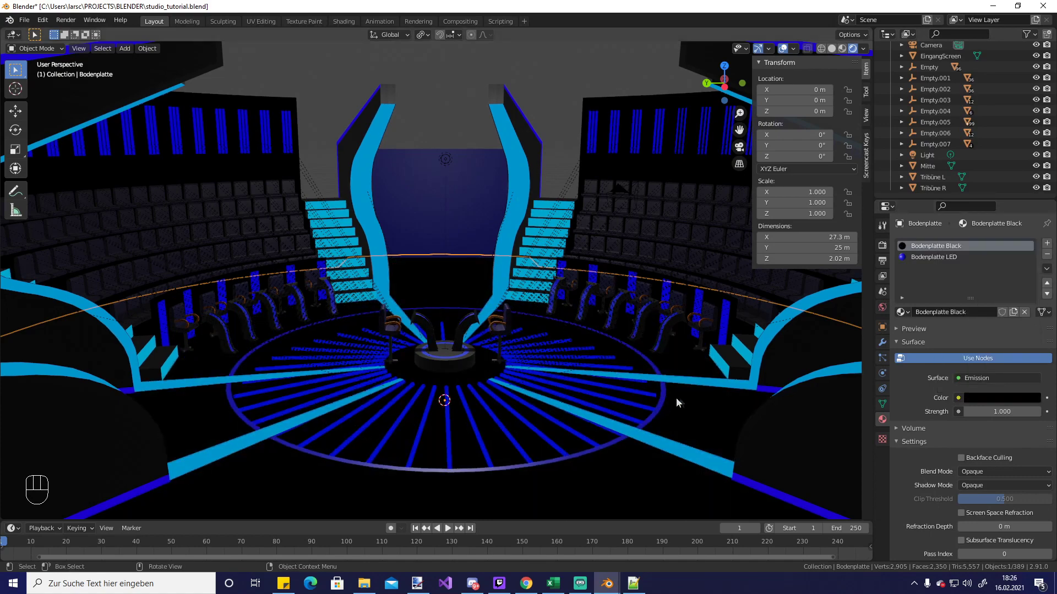
click(931, 257)
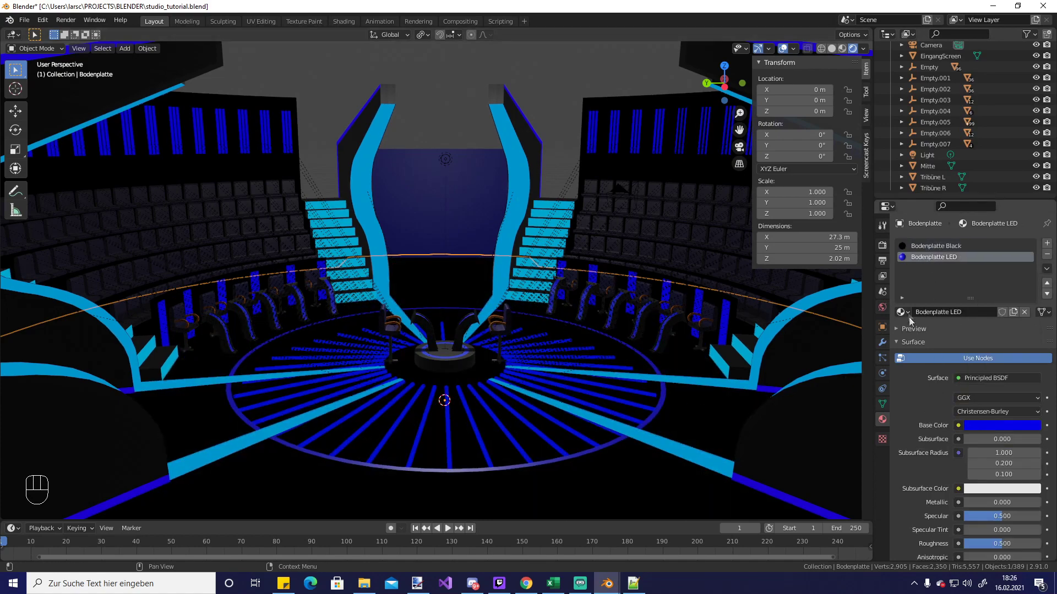
drag(991, 384, 938, 164)
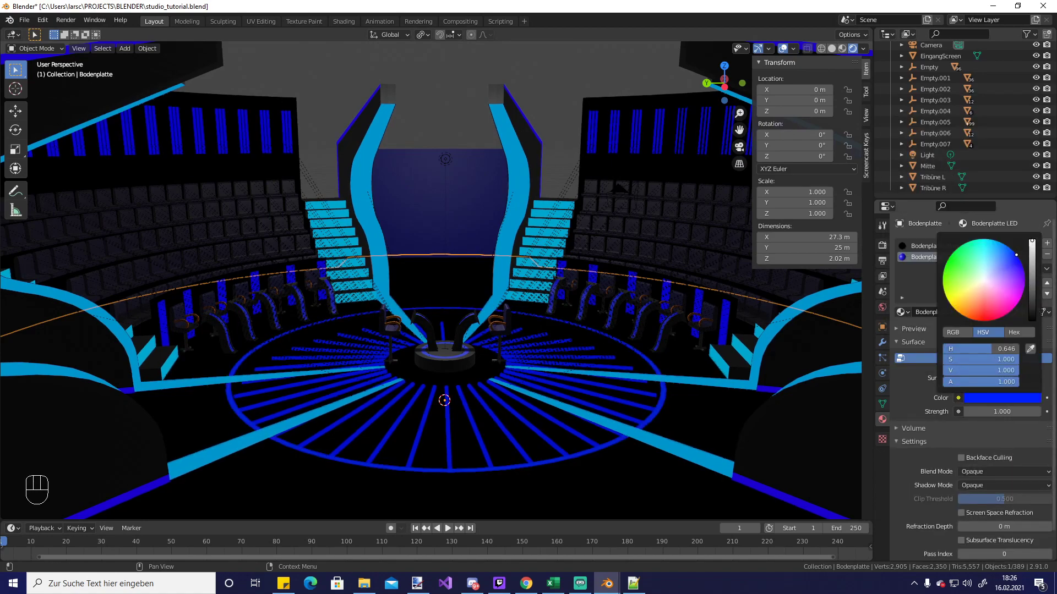
drag(423, 157, 494, 165)
middle_click(483, 208)
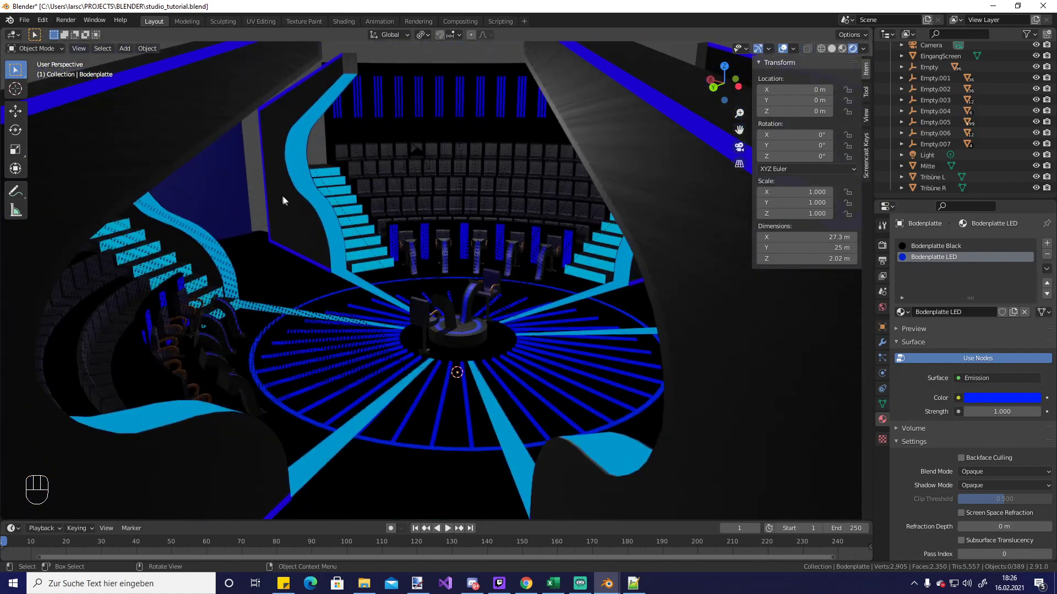
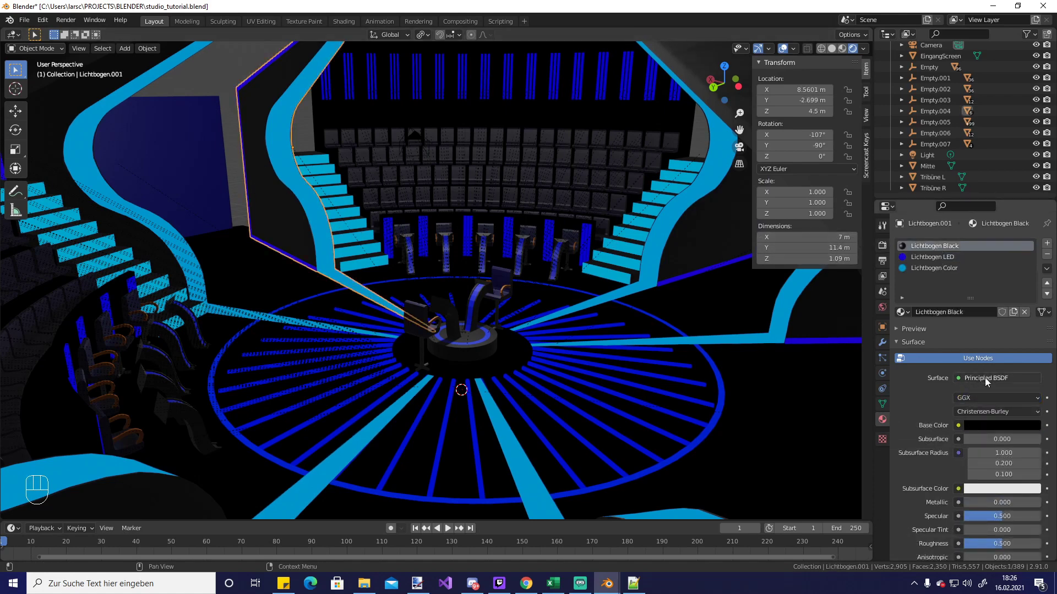
Make Lichtbogen Black a near-black Emission shader and switch the Screen material to Emission
drag(985, 381, 920, 171)
click(1023, 401)
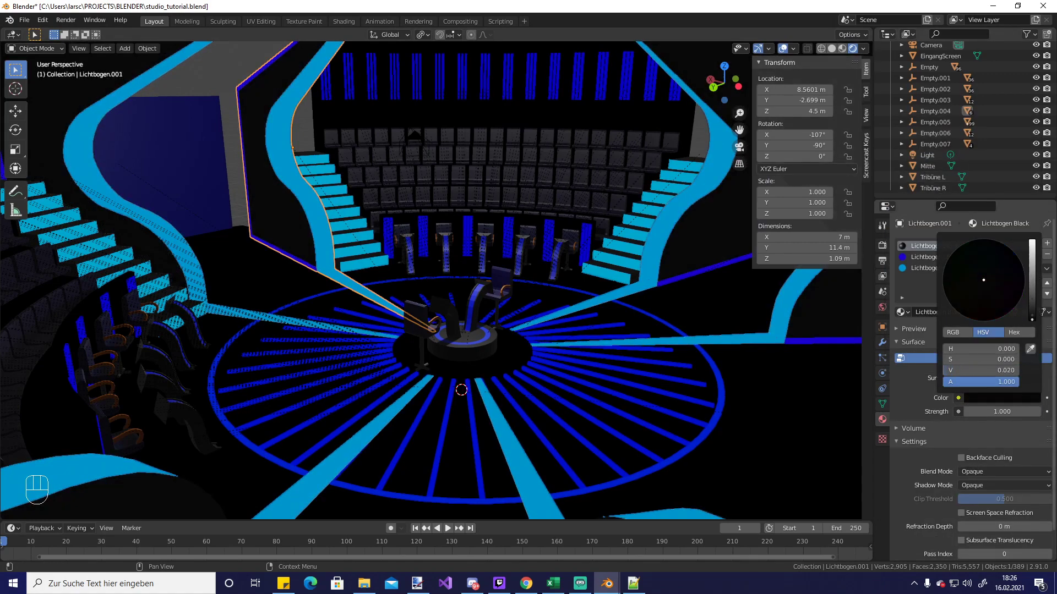
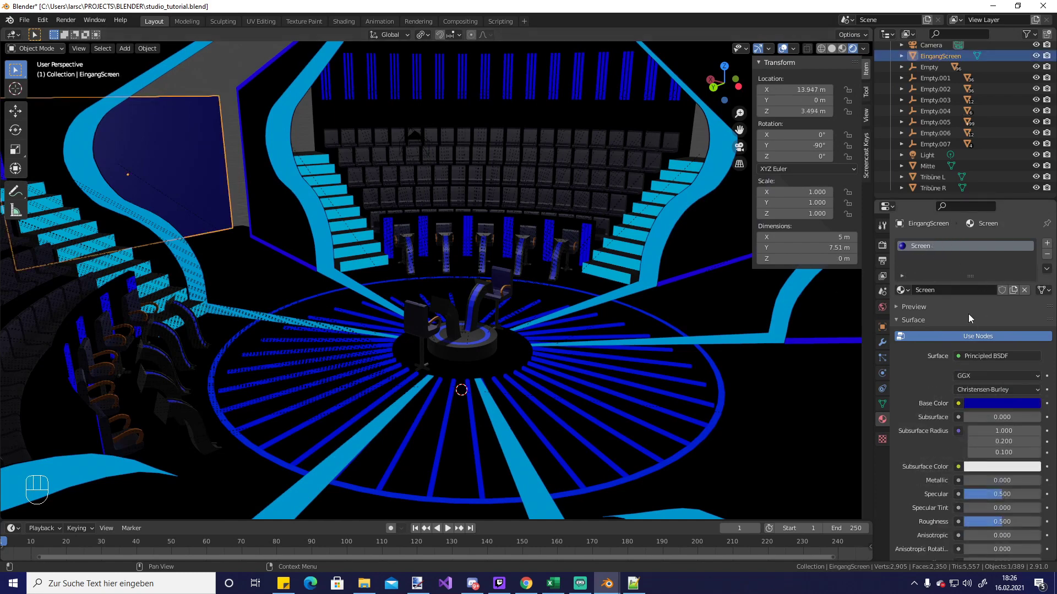
drag(987, 355, 950, 177)
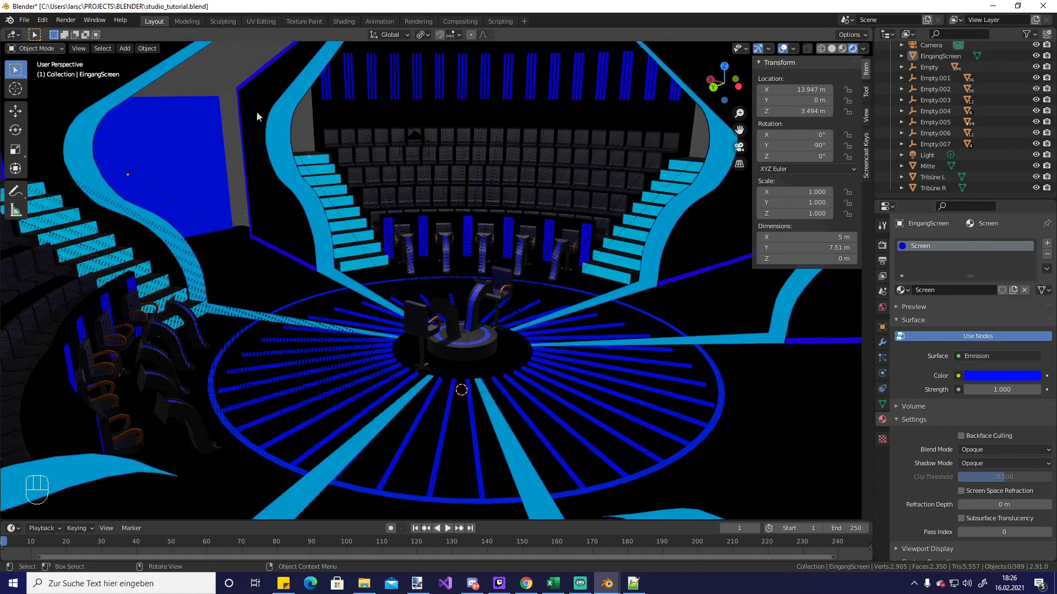
Set the Screen emission to bright blue at strength 1 and check its glow across the studio
drag(340, 209, 269, 203)
middle_click(384, 262)
drag(440, 311, 418, 252)
middle_click(419, 256)
drag(429, 216, 441, 282)
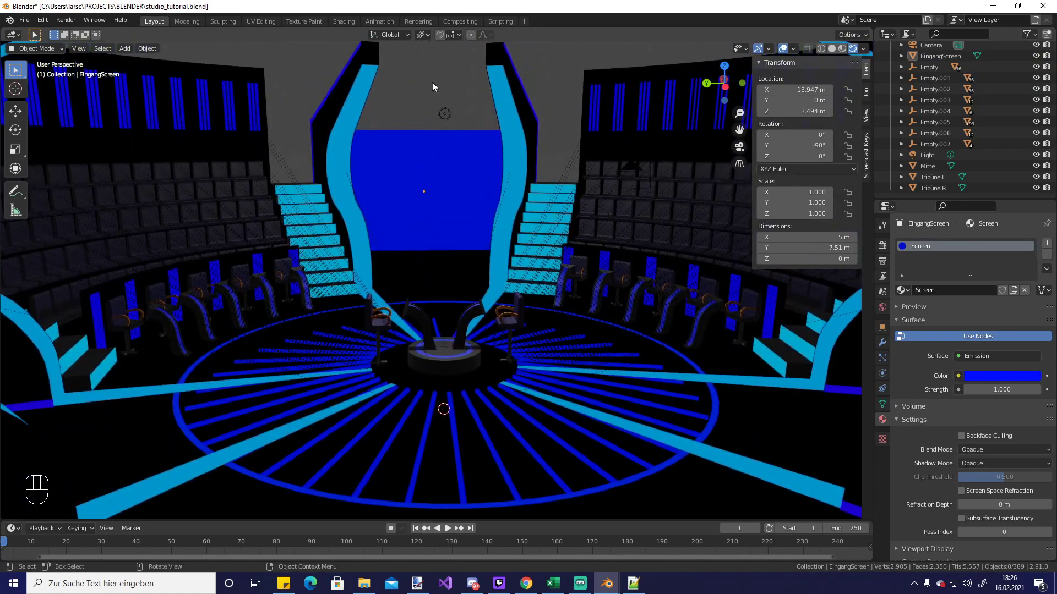
click(436, 85)
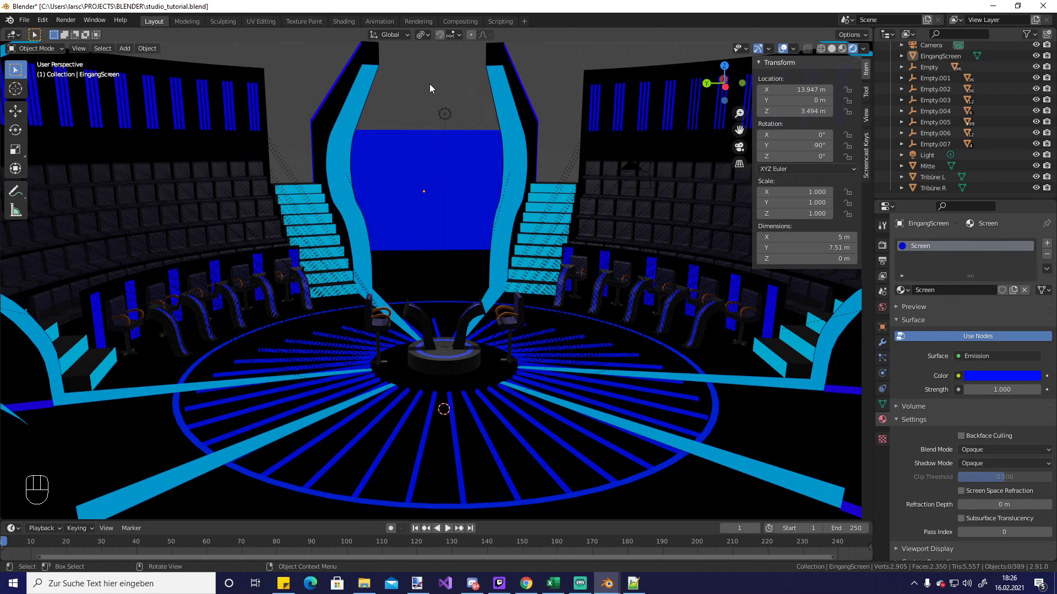
middle_click(436, 158)
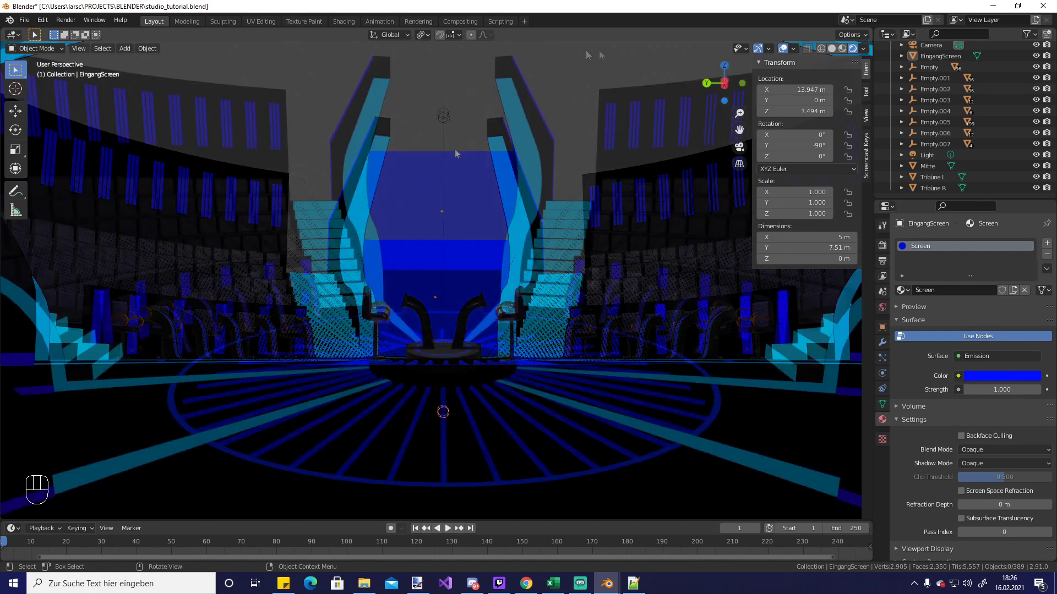
Add a 26 m cube at the scene centre and move its bottom face along Z in Edit Mode
key(shift+a)
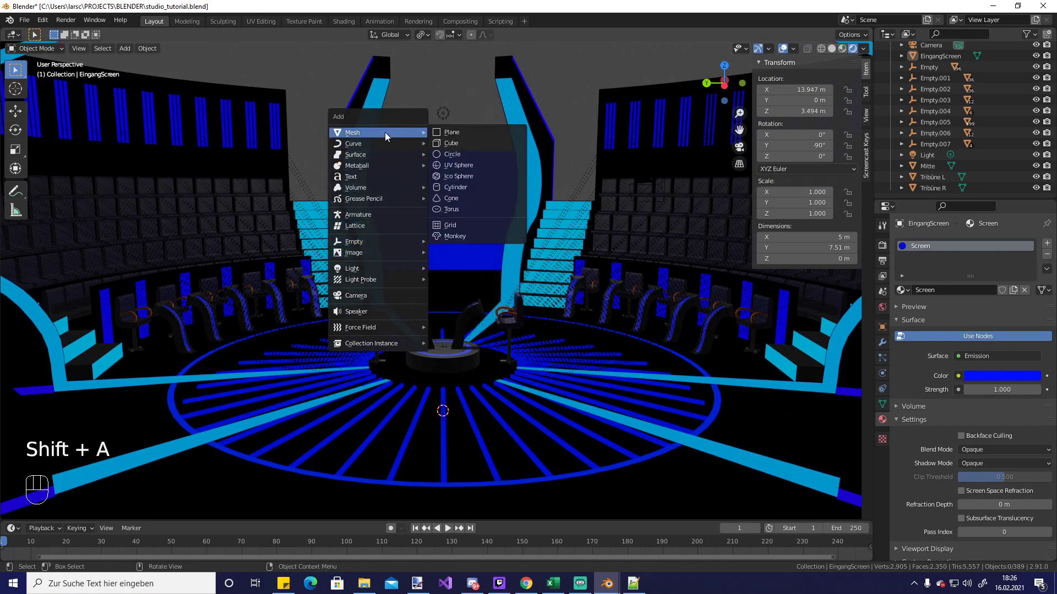
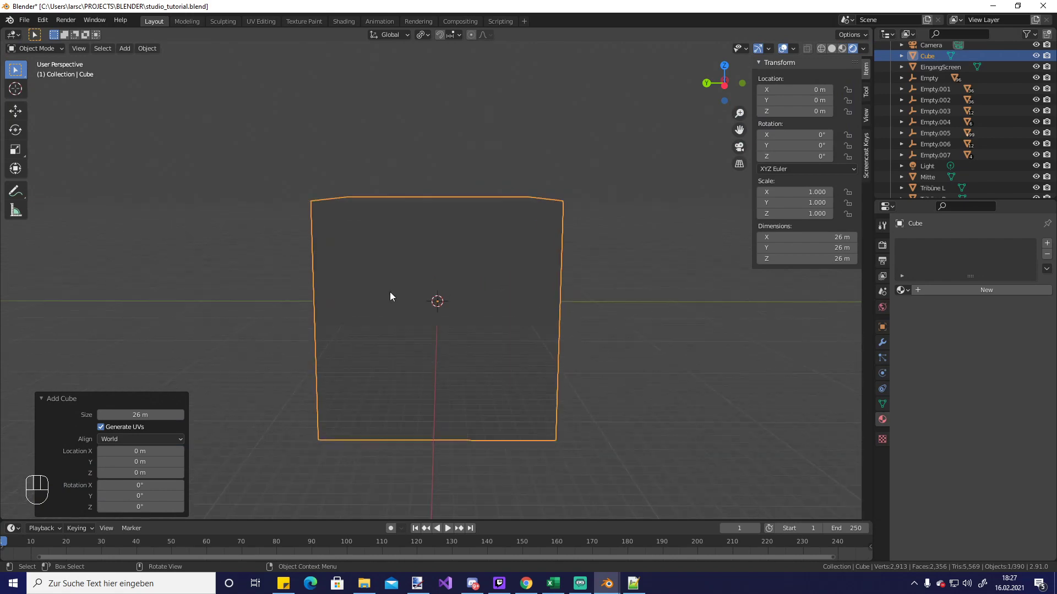
drag(387, 330, 387, 272)
key(Tab)
key(Tab)
click(92, 51)
key(g)
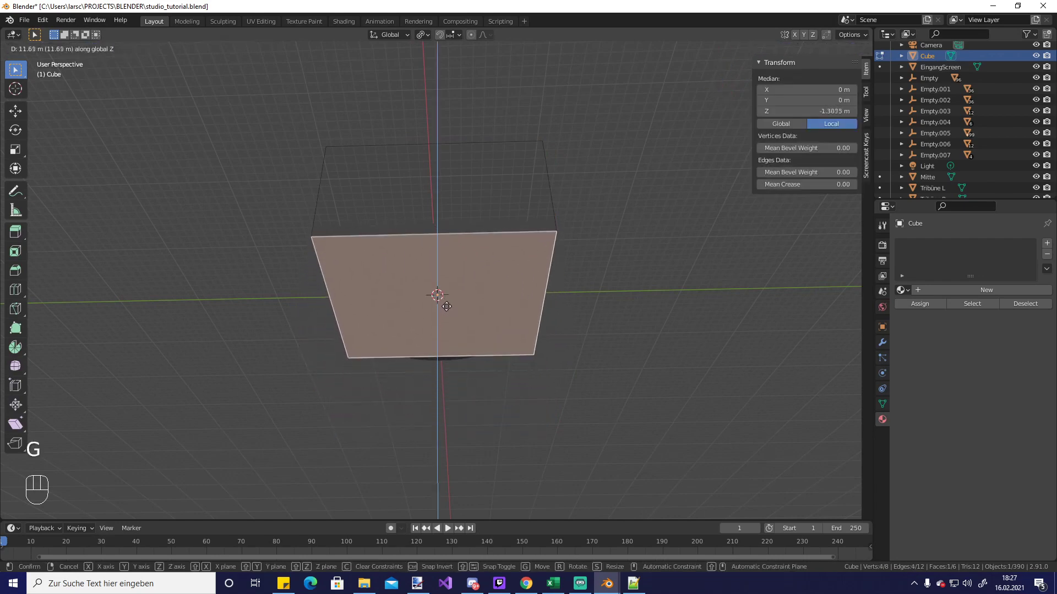
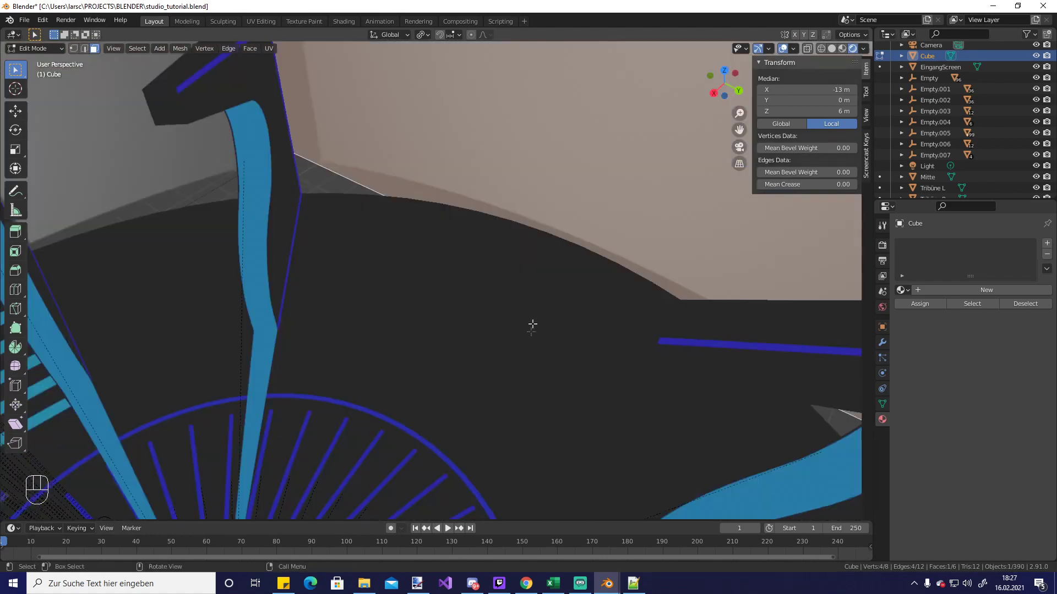
Push the box's side face about 15.7 m outward along X
drag(533, 332, 602, 325)
drag(526, 331, 609, 364)
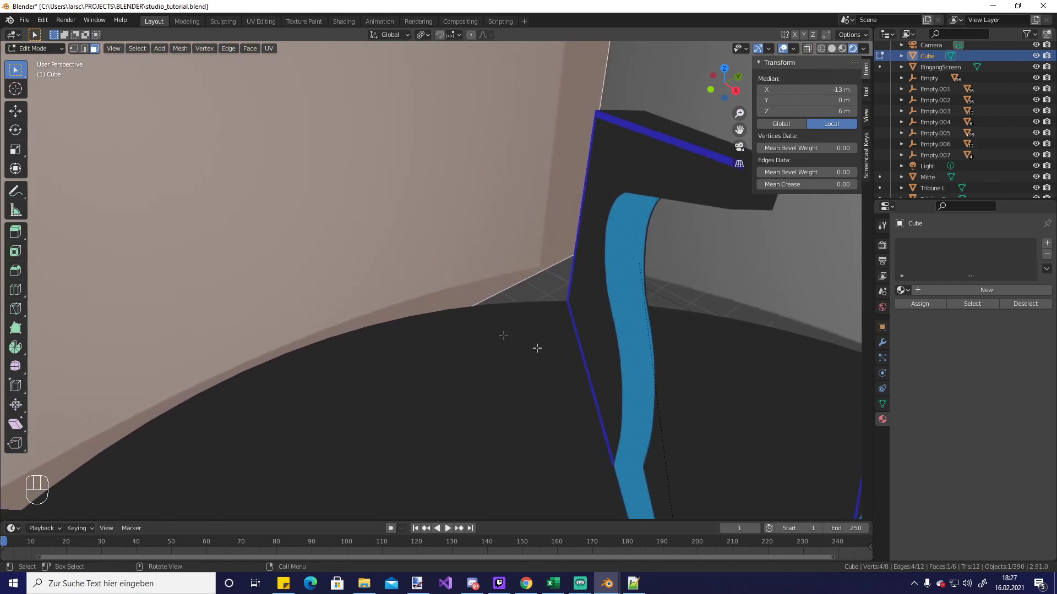
key(g)
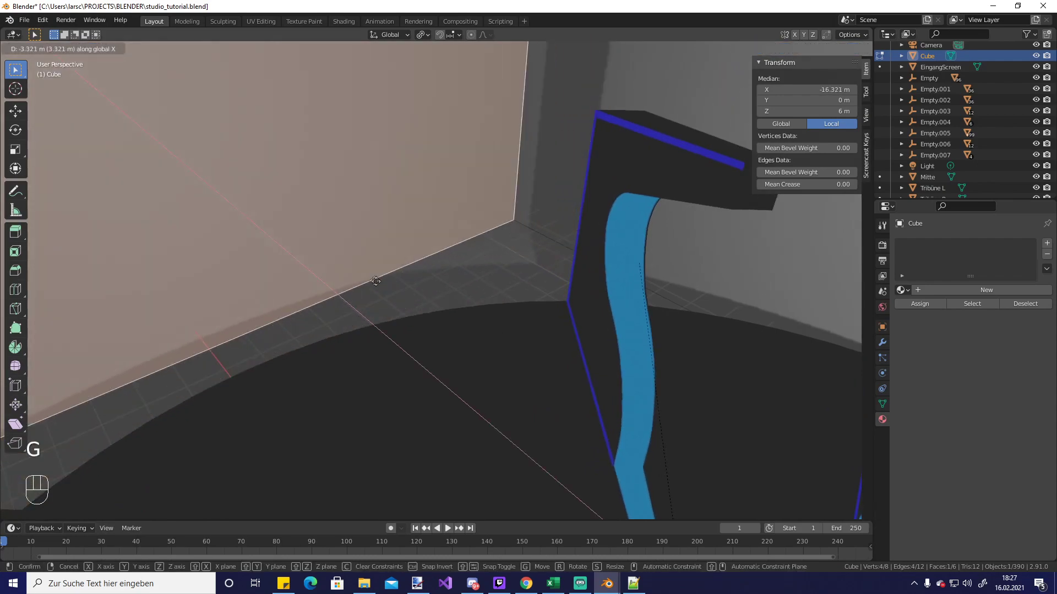
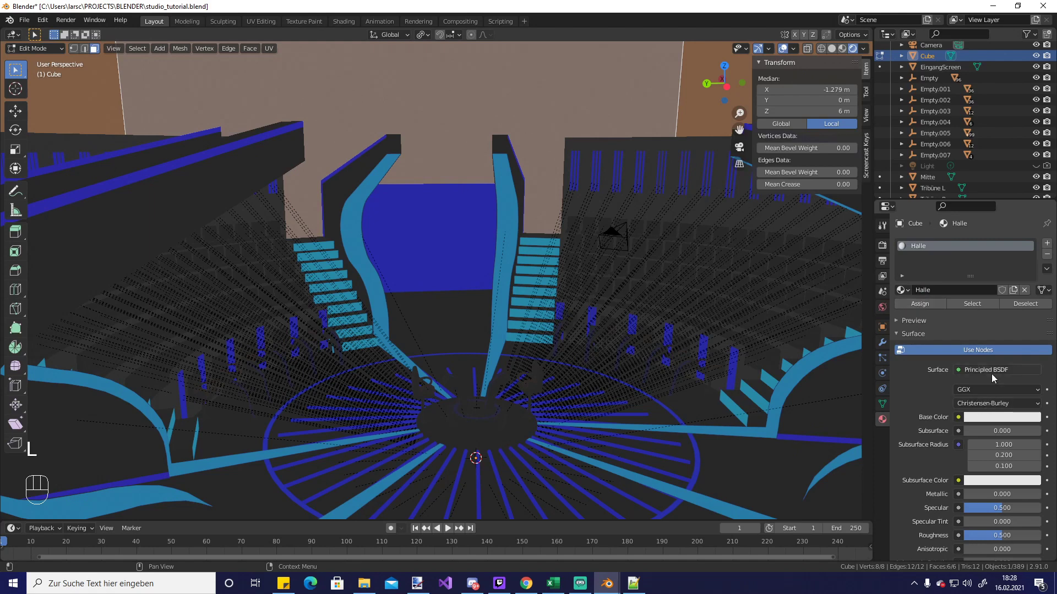
Darken the Halle emission colour to black and inspect the box around the whole set
drag(995, 376, 989, 340)
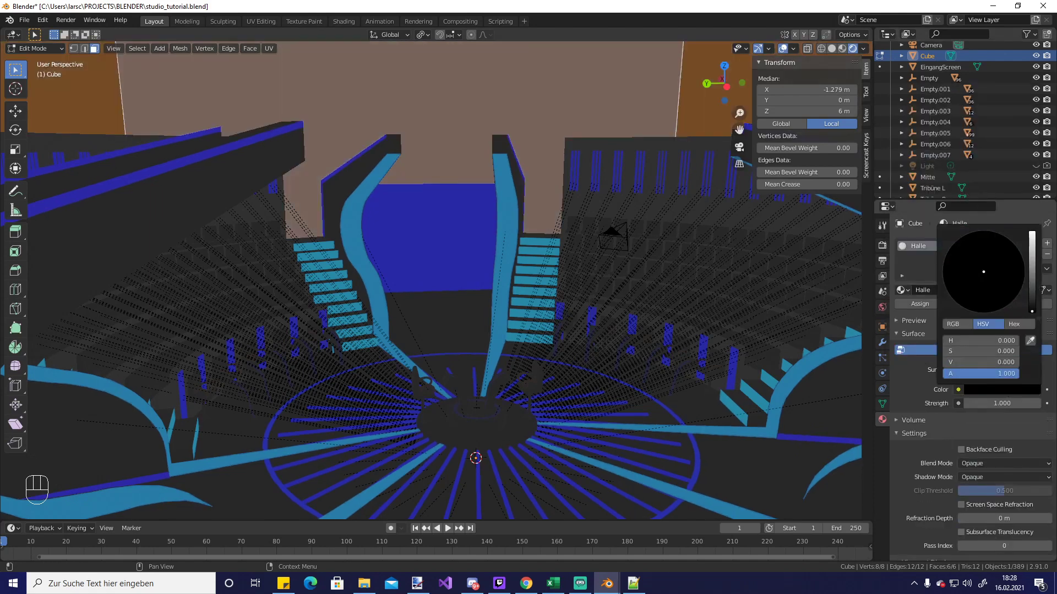
key(Tab)
key(shift+Tab)
drag(437, 259, 395, 102)
middle_click(458, 199)
drag(449, 209, 371, 353)
drag(389, 313, 389, 292)
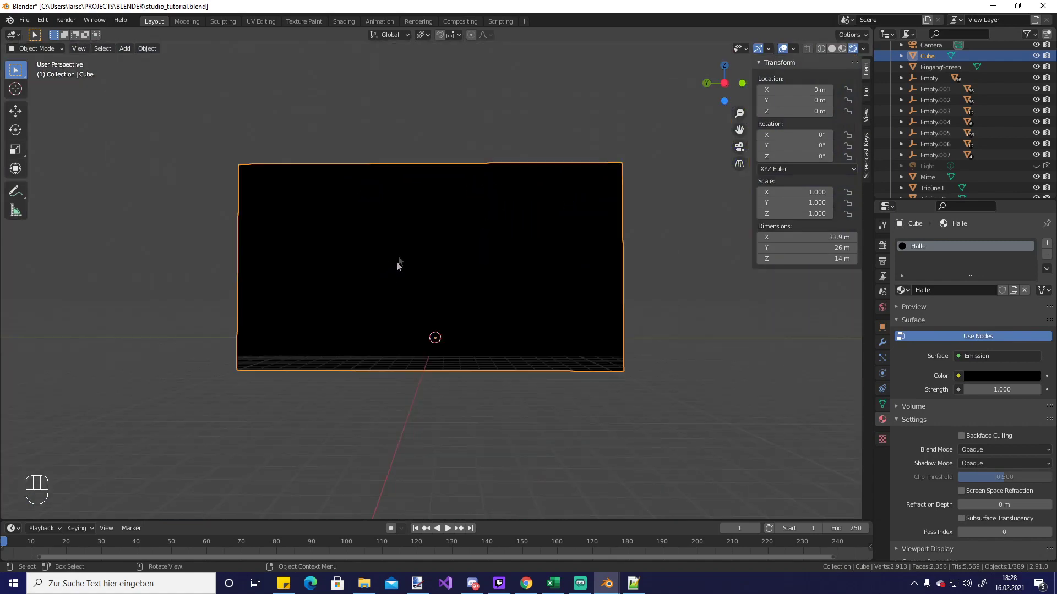
middle_click(439, 236)
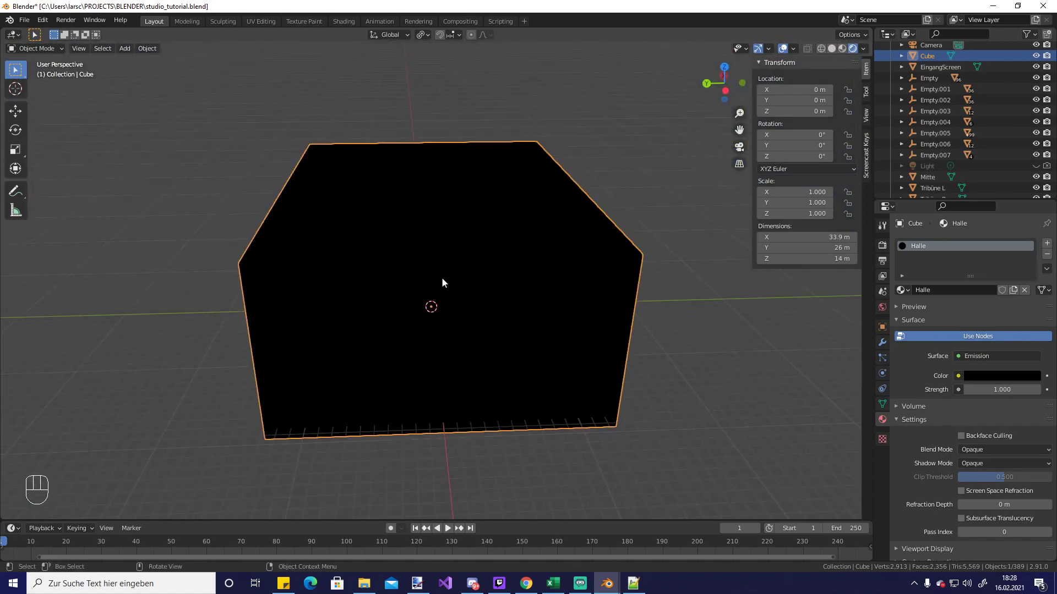
Re-enter Edit Mode and select all box geometry to size it 33.9 × 26 × 14 m
key(Tab)
drag(457, 279, 492, 264)
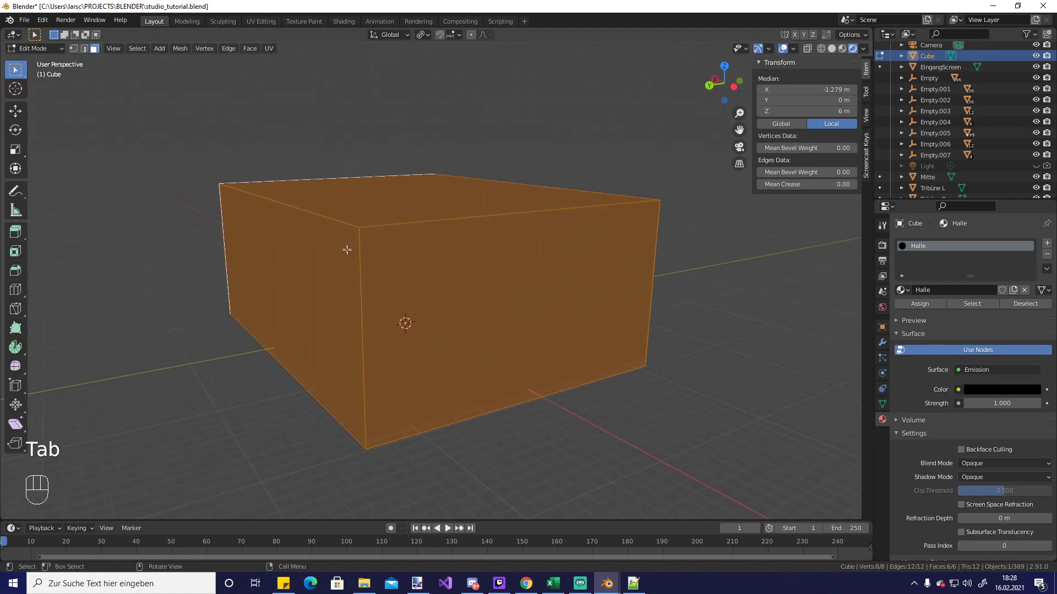
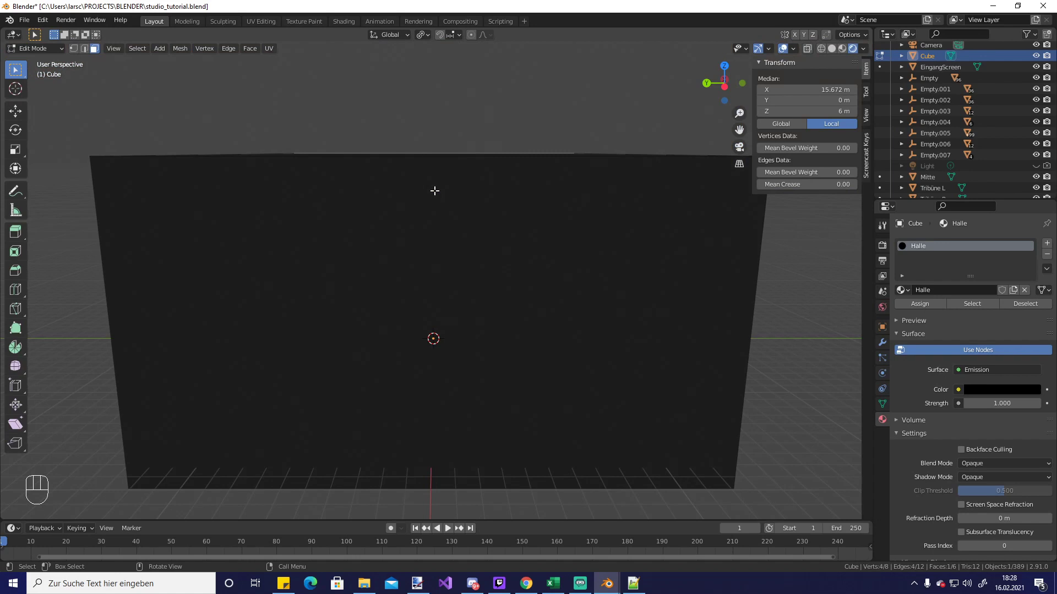
drag(384, 202, 386, 192)
drag(392, 201, 383, 237)
key(a)
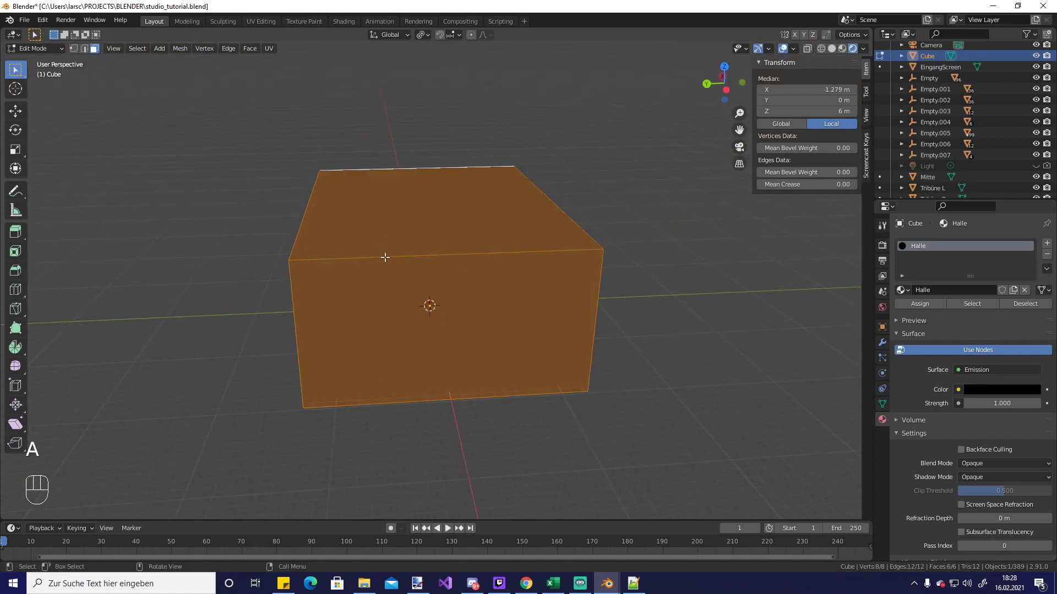
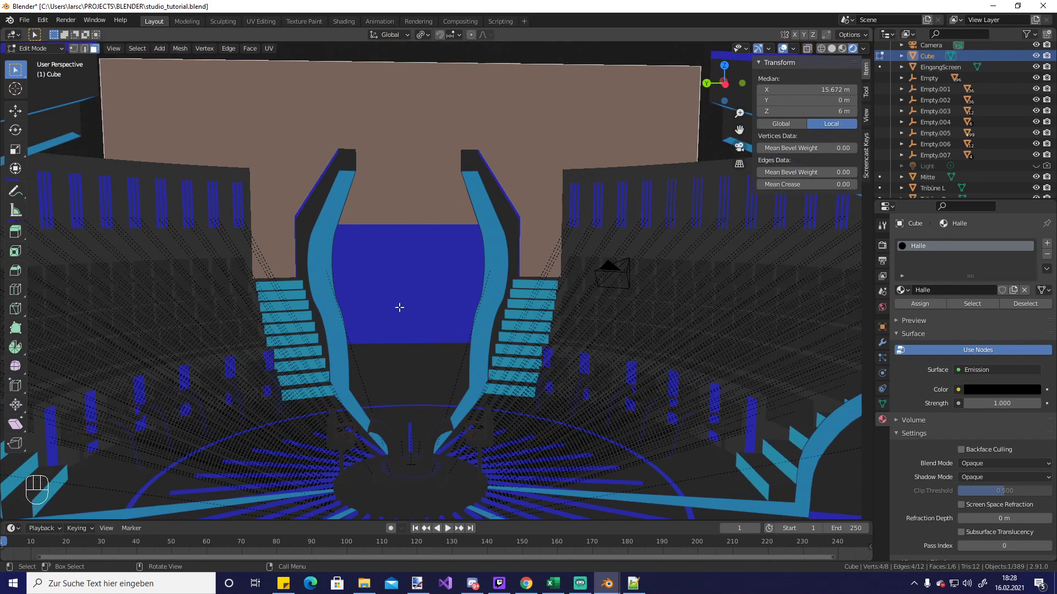
Select the Mitte centre platform and make its material slot an Emission shader
key(Tab)
click(393, 351)
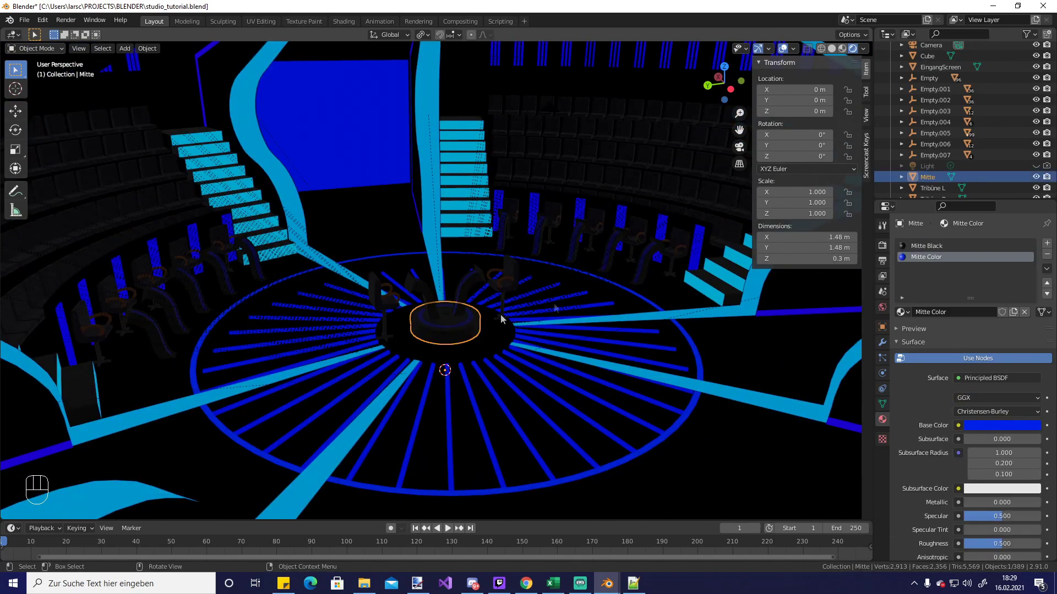
click(935, 248)
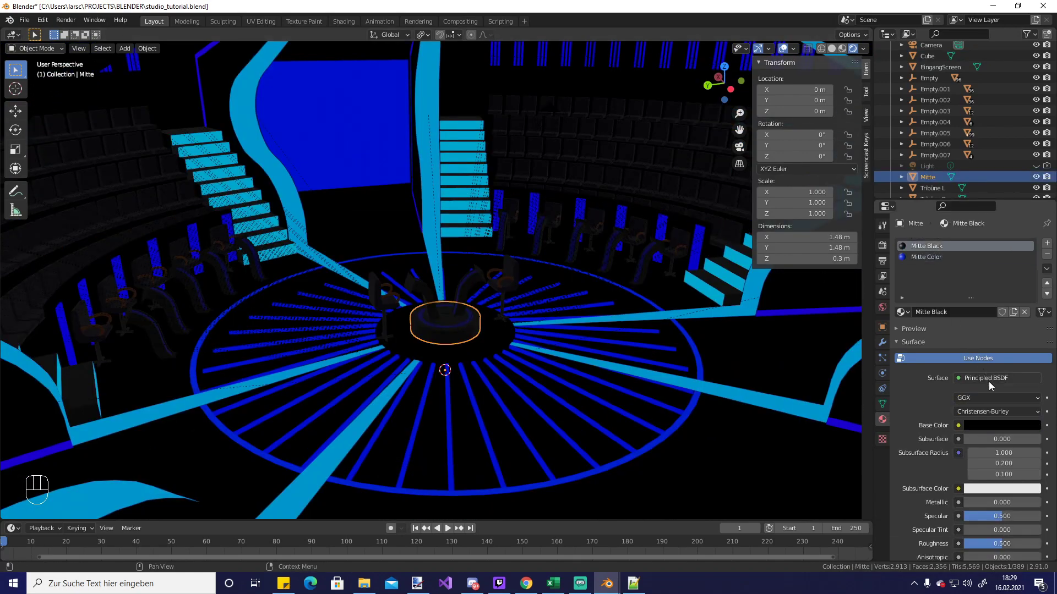
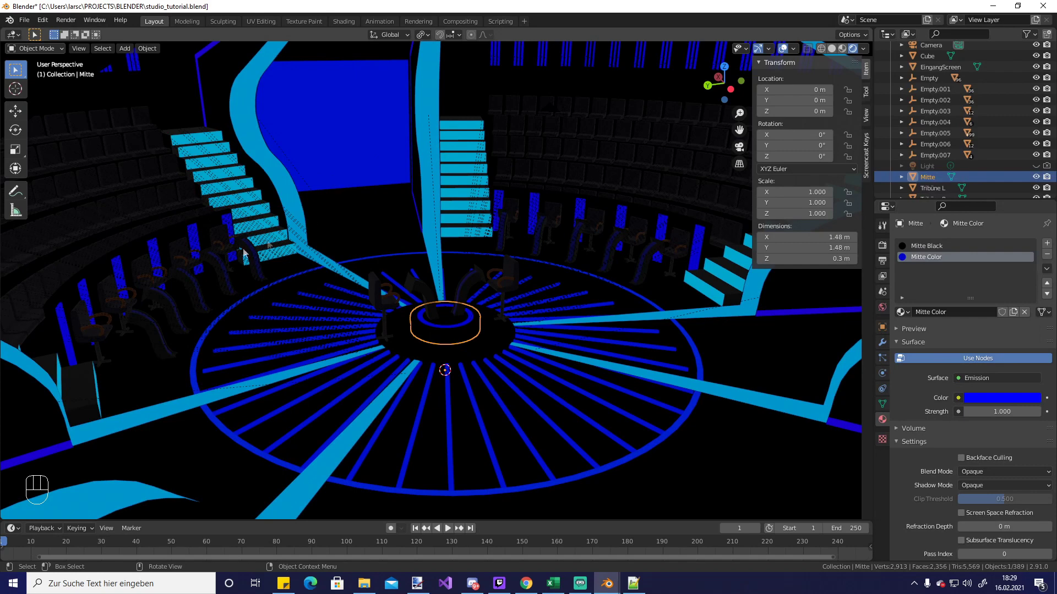
Make Halterung Color and Halterung Black Emission shaders, glowing blue and black
click(159, 343)
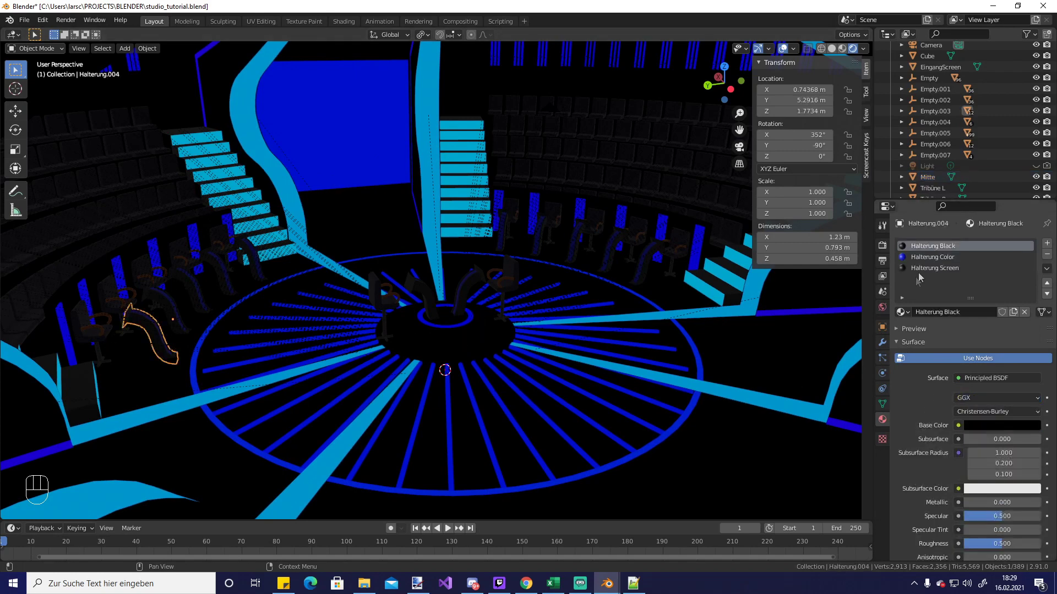
click(940, 258)
drag(985, 382, 919, 162)
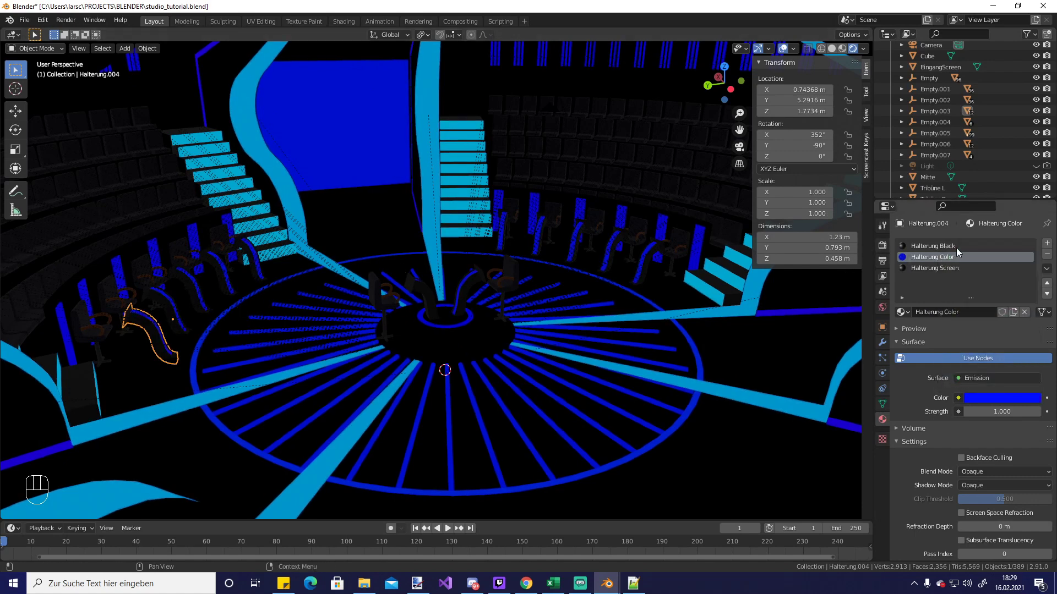
click(959, 251)
drag(996, 381, 925, 167)
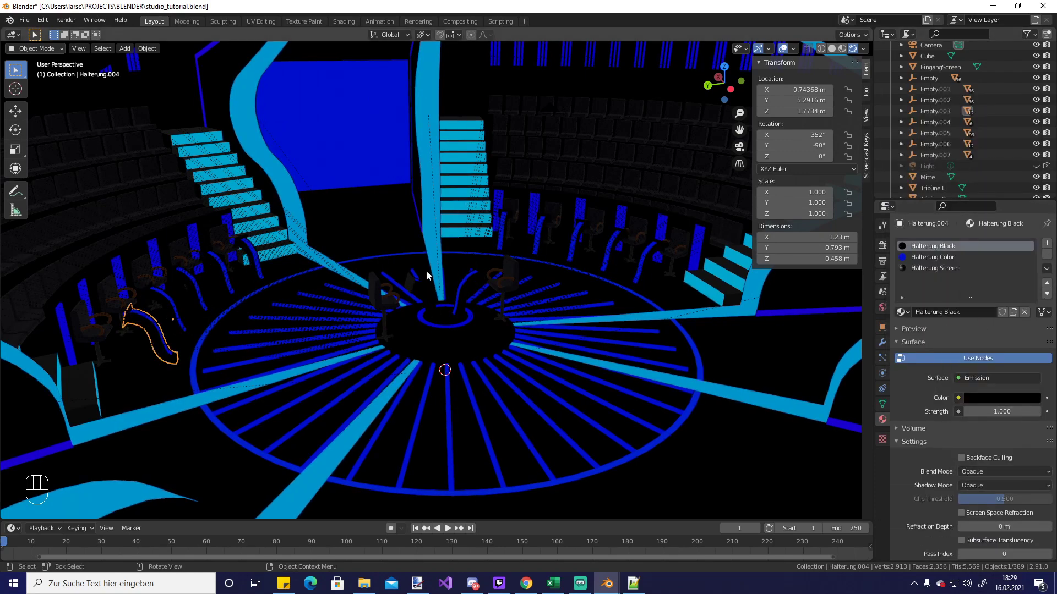
click(690, 510)
Orbit around the stage and reselect the hall box to inspect the enclosed glowing set
middle_click(658, 465)
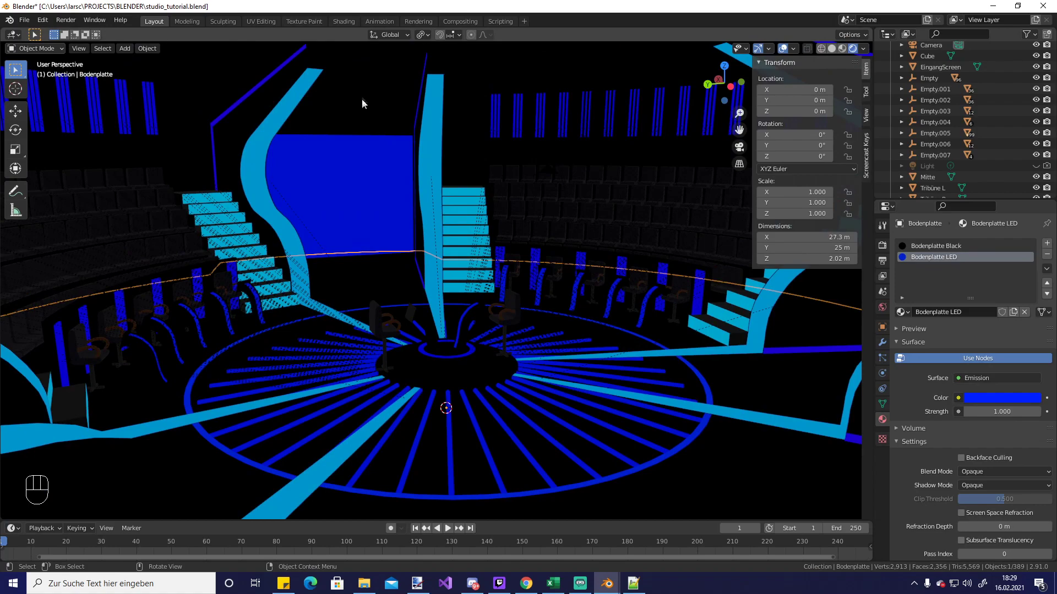
middle_click(476, 350)
drag(467, 354, 466, 323)
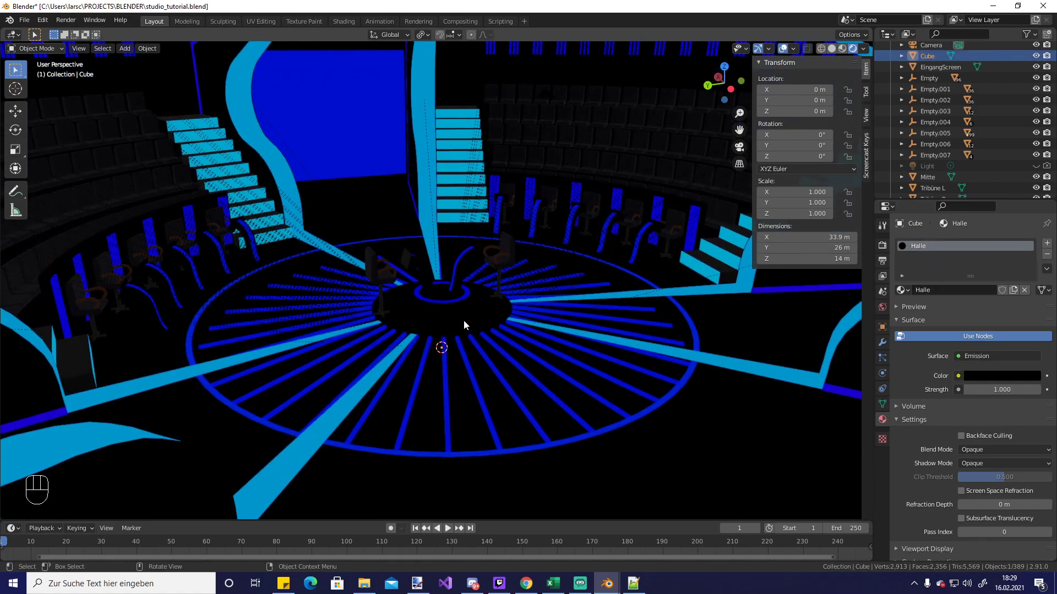
middle_click(464, 330)
drag(467, 343, 491, 418)
middle_click(490, 416)
drag(491, 412, 481, 391)
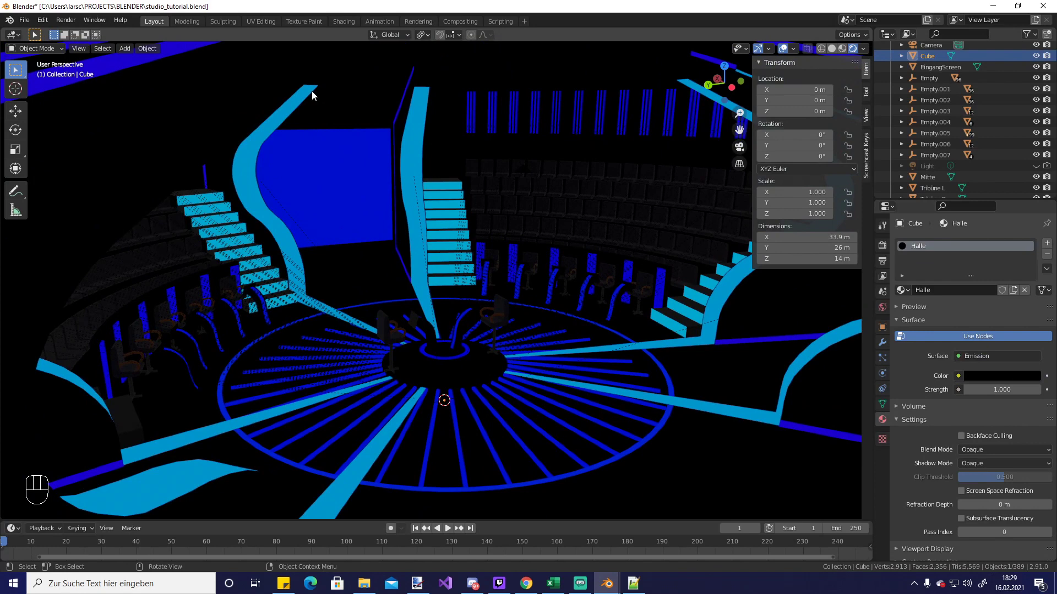
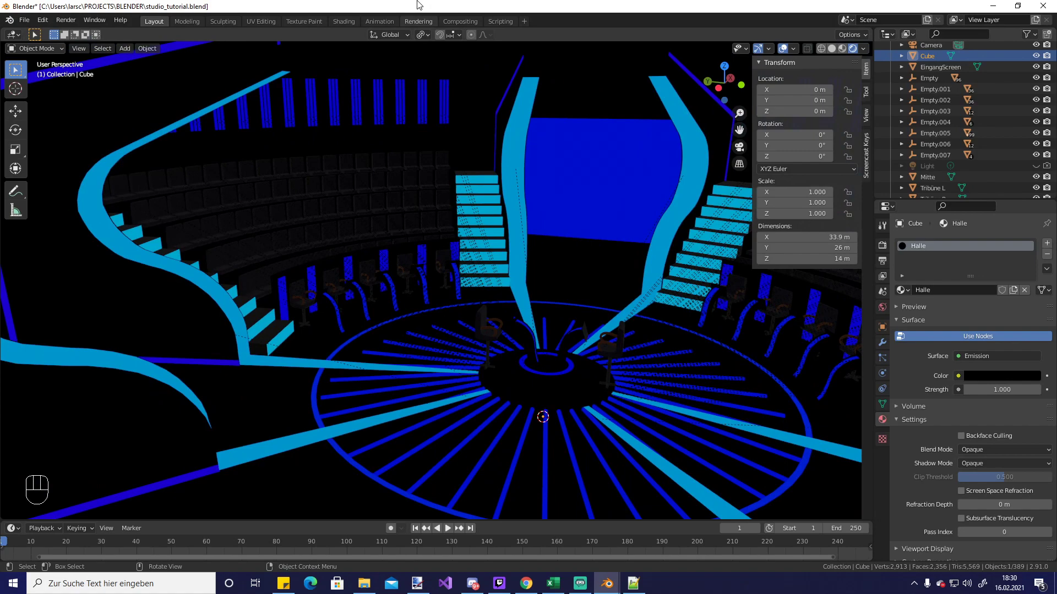
Save the scene as studio_tutorial2.blend and bring up the Halle Emission nodes in Shading
key(ctrl+s)
key(ctrl+shift+s)
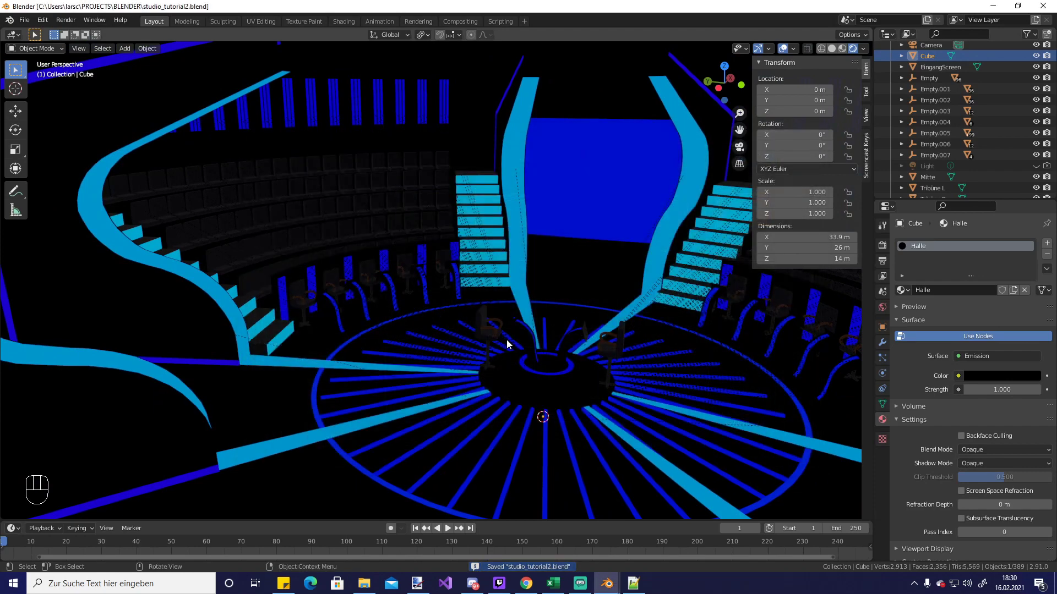
click(448, 313)
drag(455, 316, 494, 326)
drag(485, 336, 425, 371)
middle_click(426, 372)
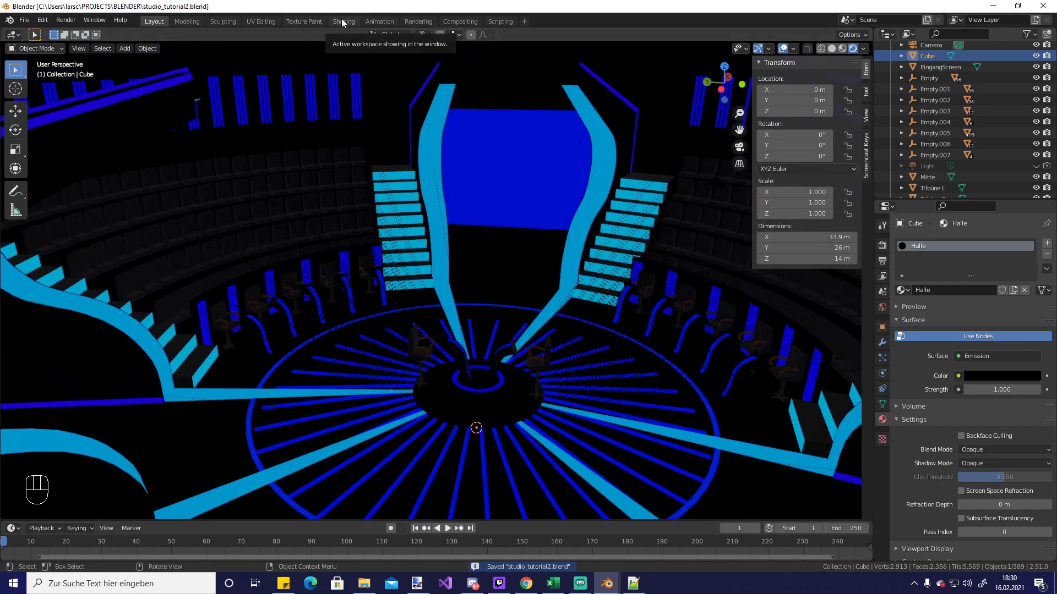